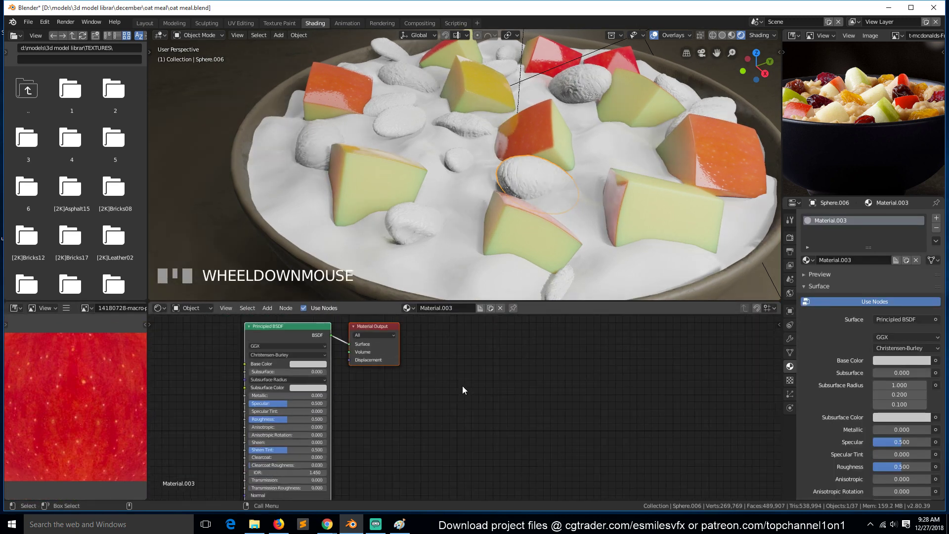
- Select the apple slice and copy its Object Info, ColorRamp and Mix nodes
click(386, 350)
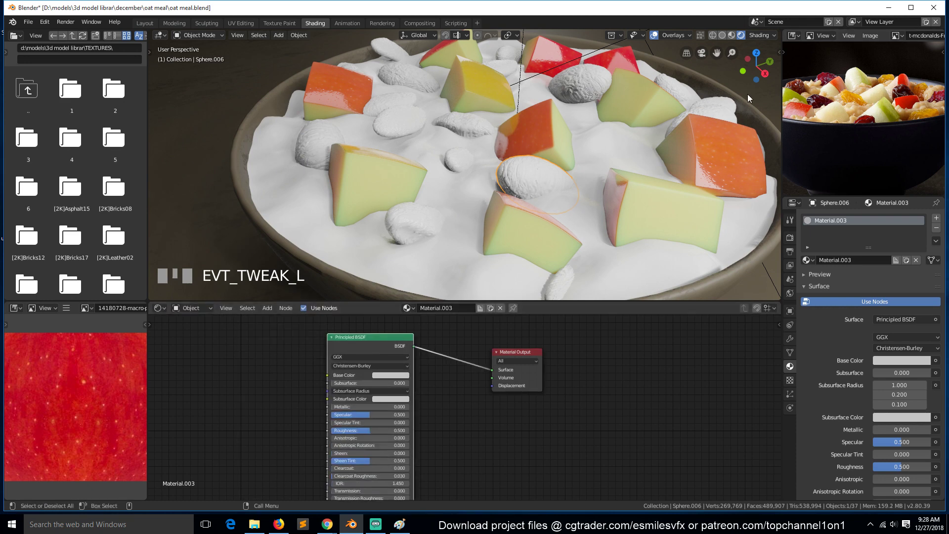
click(515, 153)
scroll(down, 3)
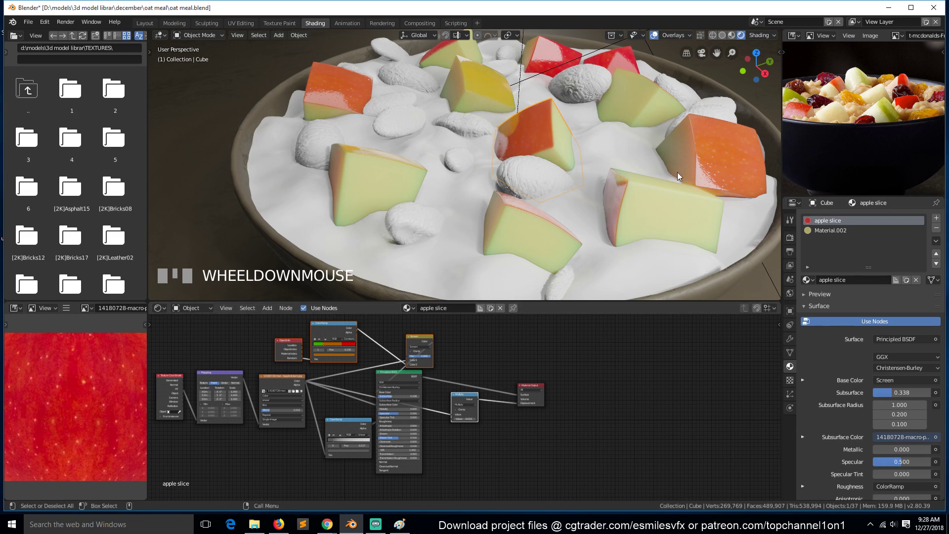
- Paste the copied colour nodes into the raisin material and delete the extra Value node
click(537, 197)
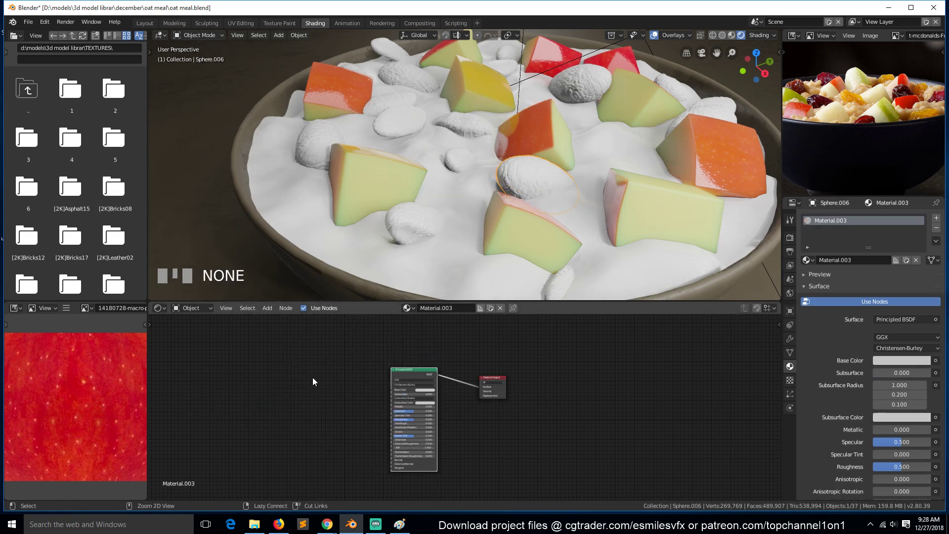
key(ctrl+v)
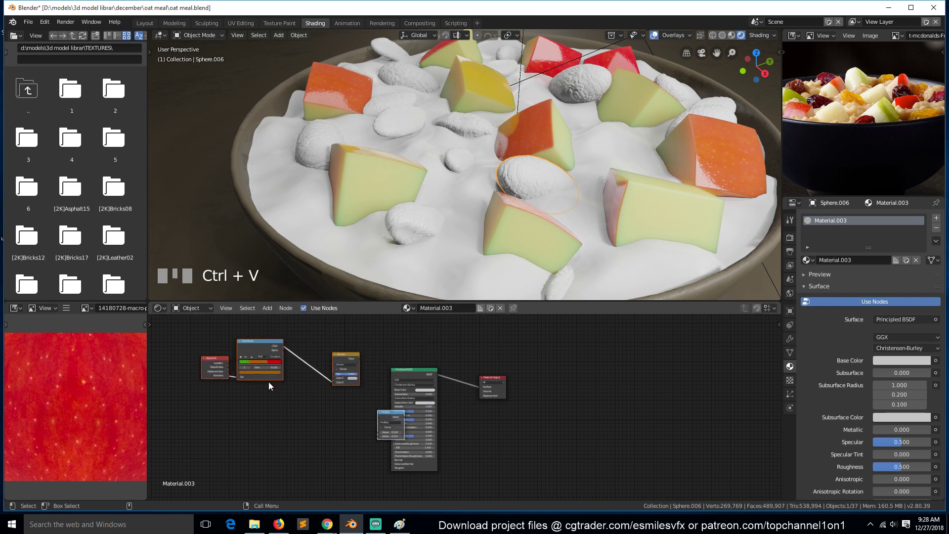
click(384, 417)
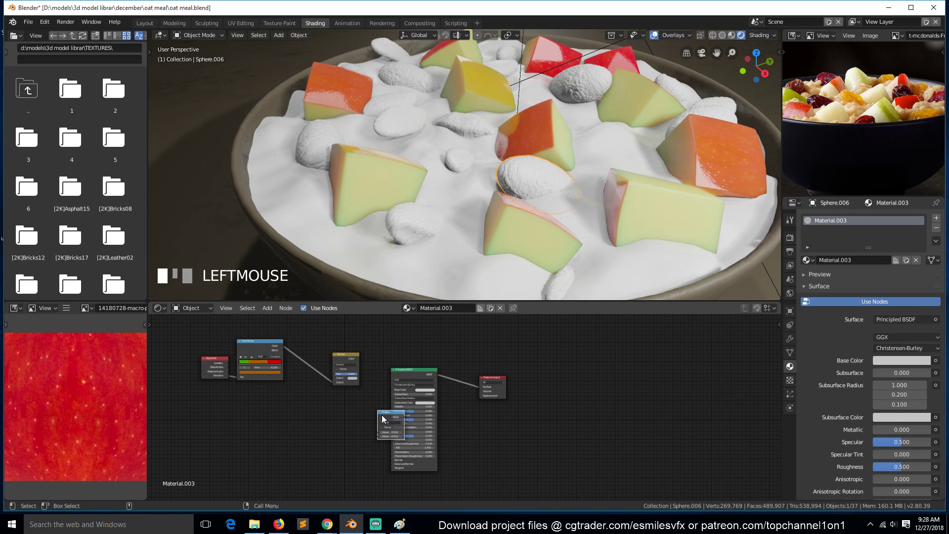
key(Delete)
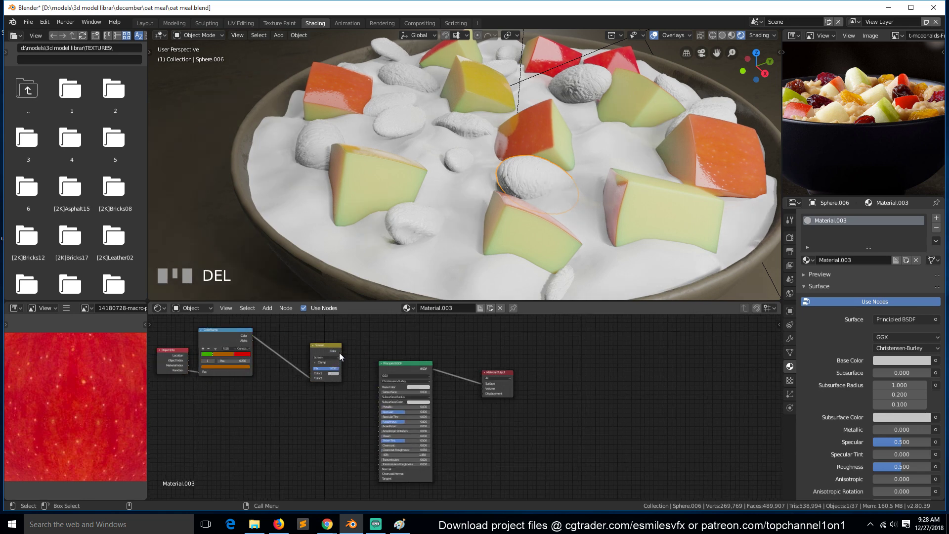
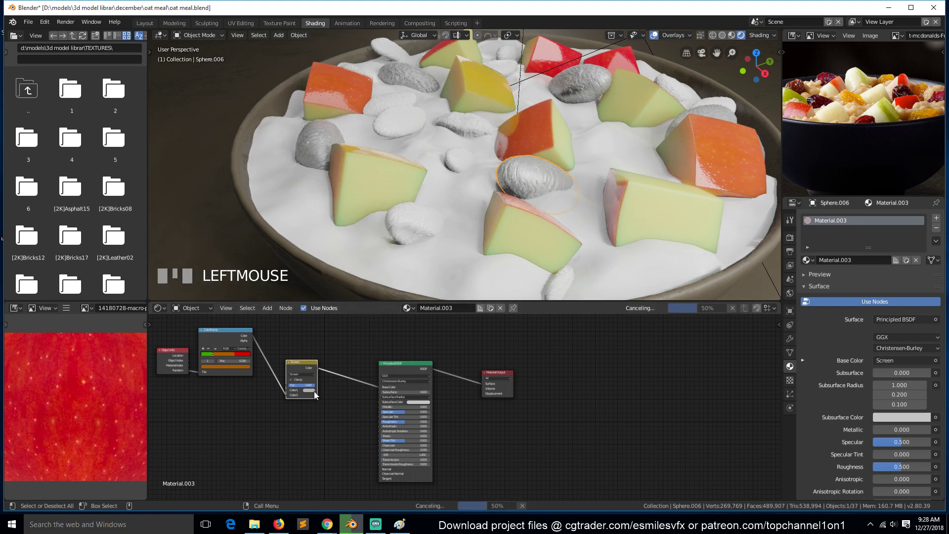
- Wire the ColorRamp straight into Base Color, dissolving the Mix node in between
drag(304, 368, 285, 374)
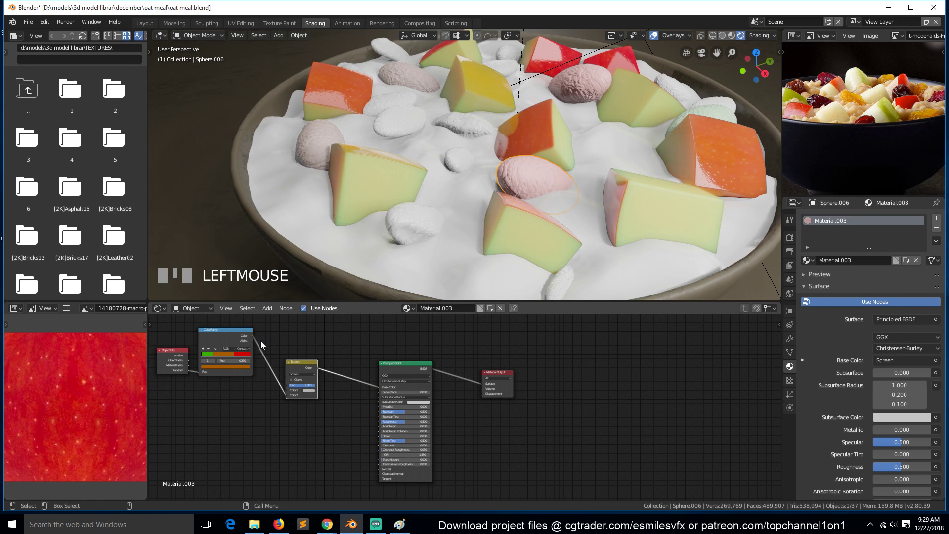
drag(378, 389, 302, 371)
key(Delete)
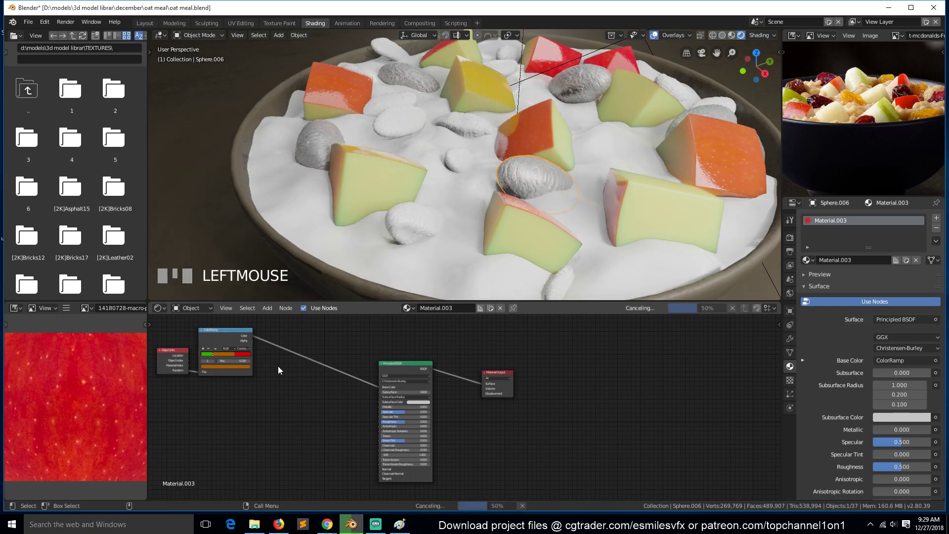
scroll(up, 3)
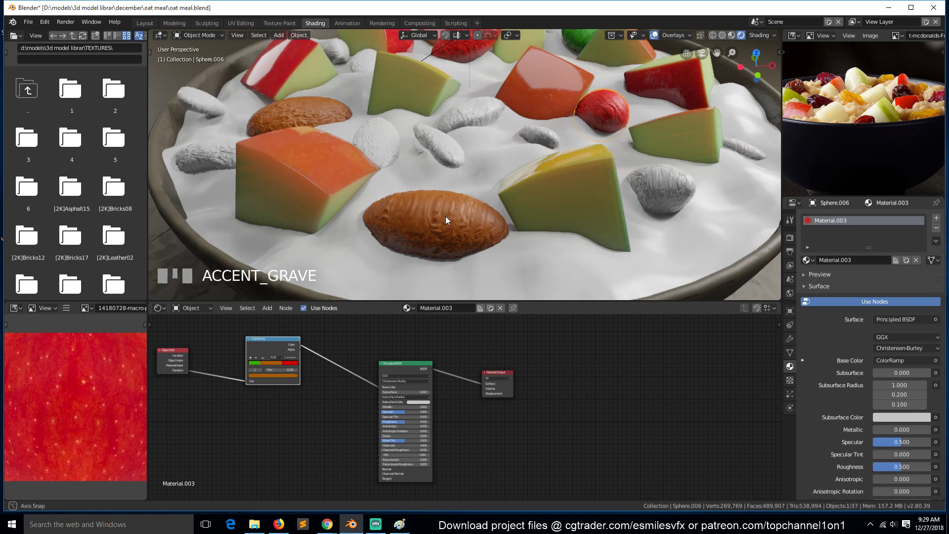
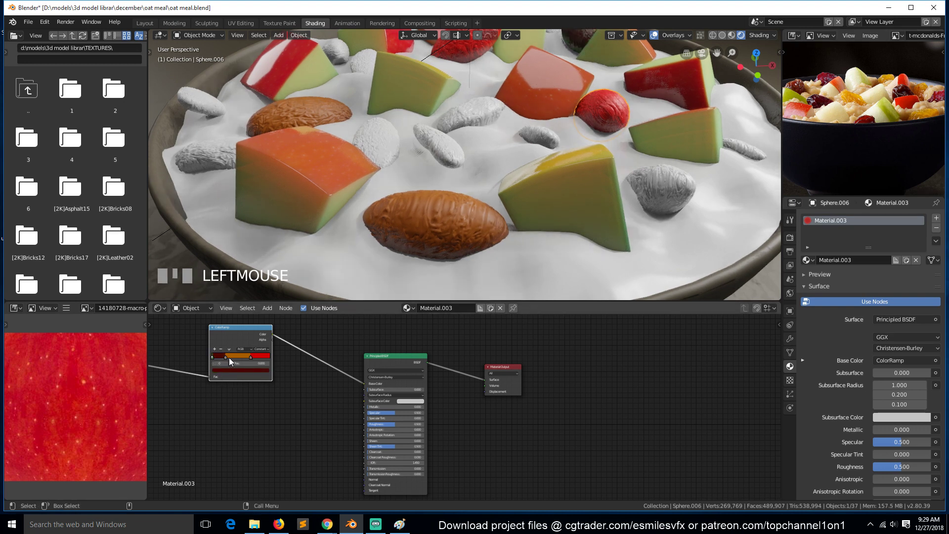
- Shift the raisin ColorRamp stops toward golden brown and set Subsurface to 1
drag(230, 362, 255, 371)
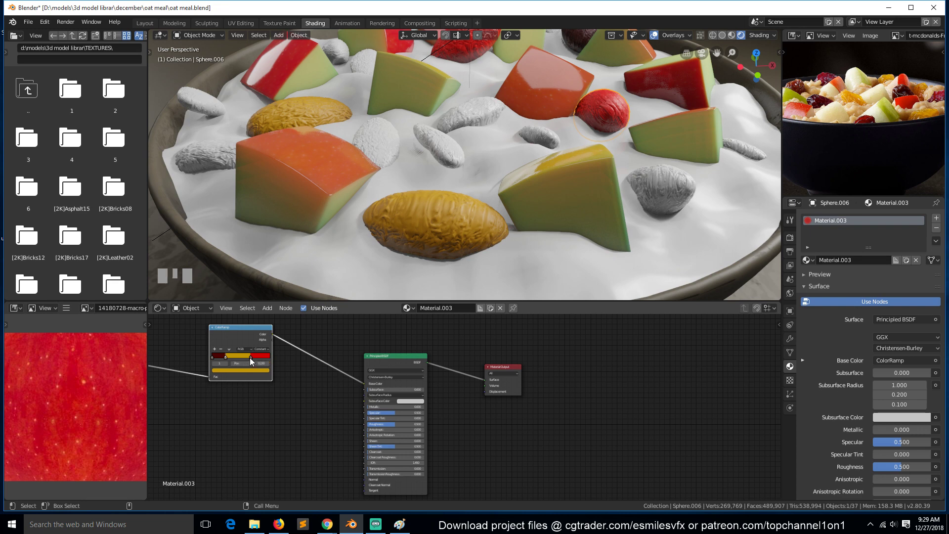
drag(255, 364, 515, 150)
key(`)
drag(411, 355, 407, 365)
click(496, 419)
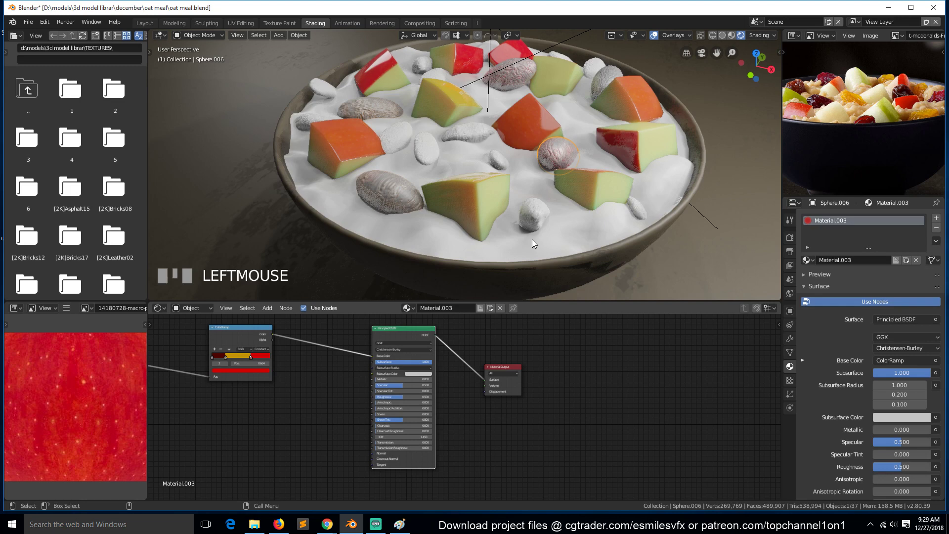
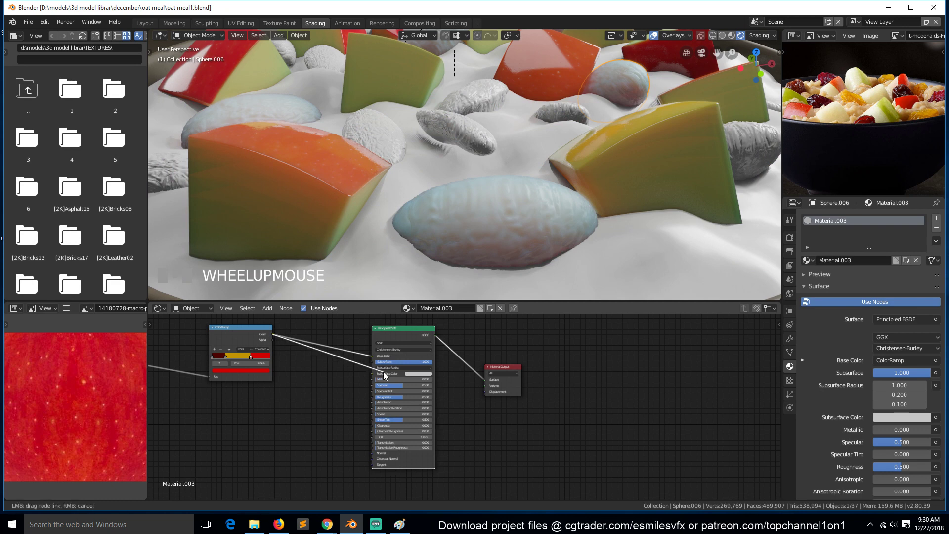
- Link the ColorRamp colour to Subsurface Color and raise Subsurface to 10, then 20
drag(376, 374, 433, 380)
key(`)
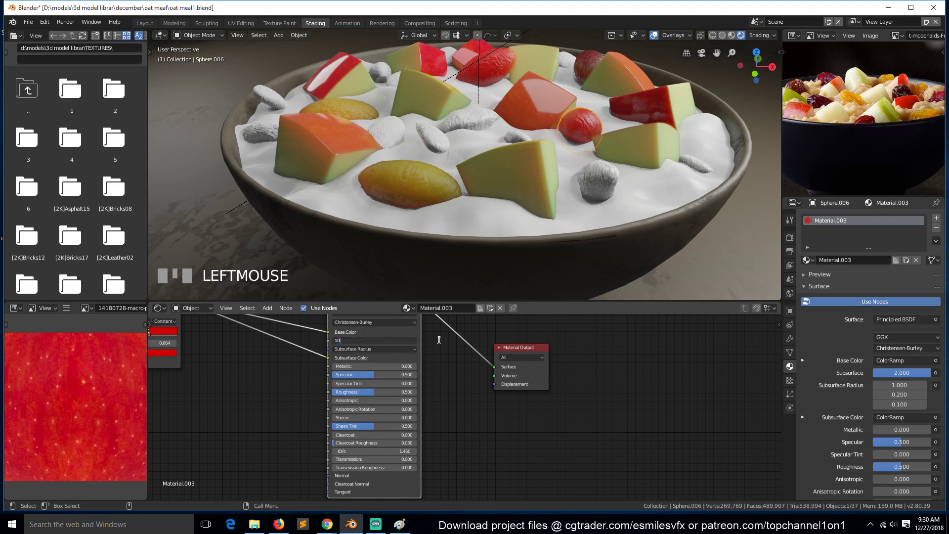
click(443, 346)
key(`)
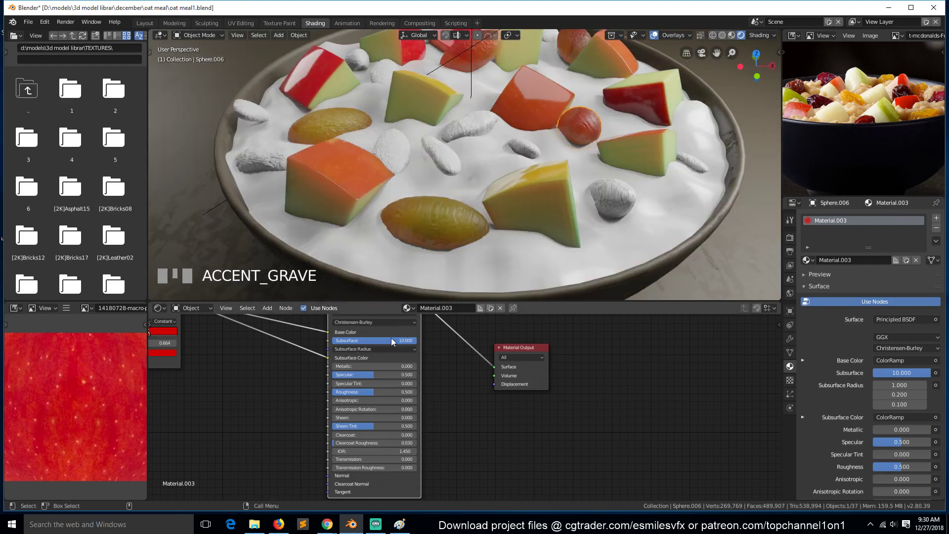
click(394, 338)
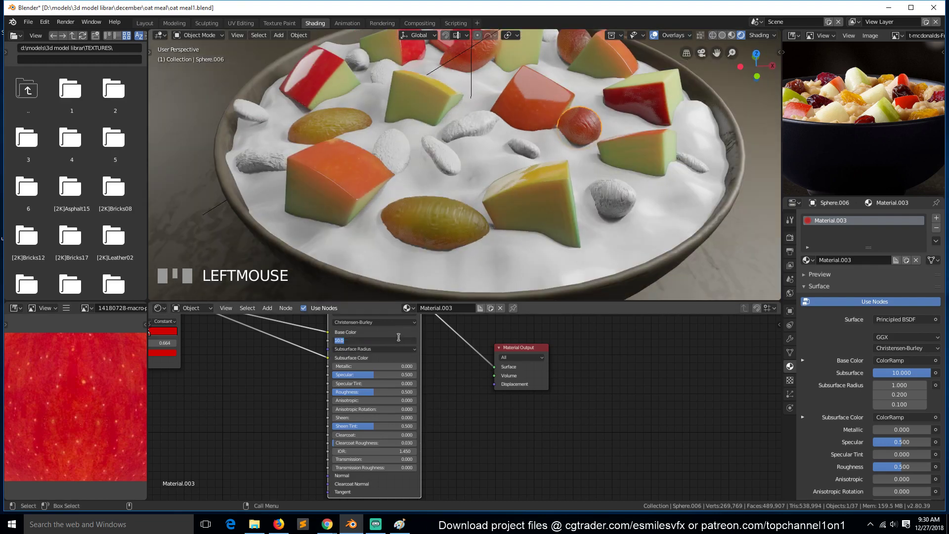
click(475, 390)
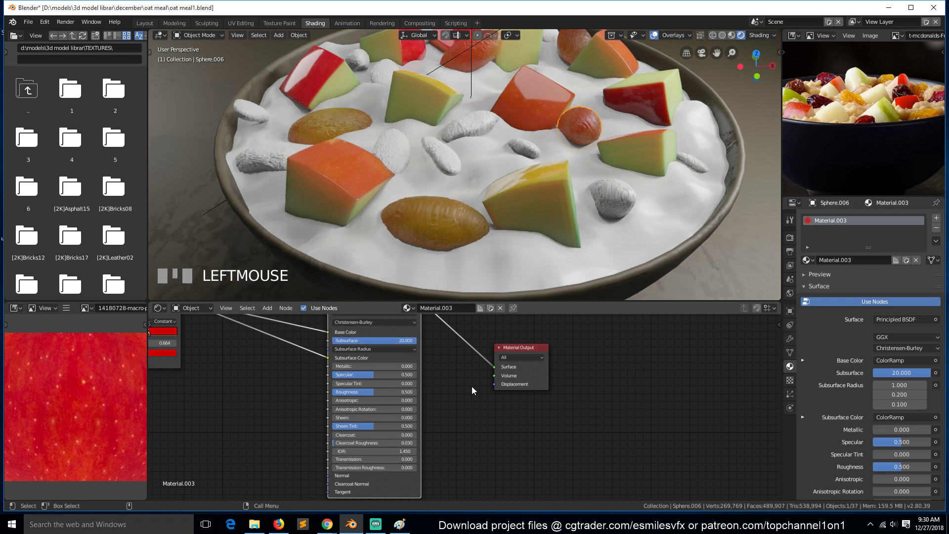
key(`)
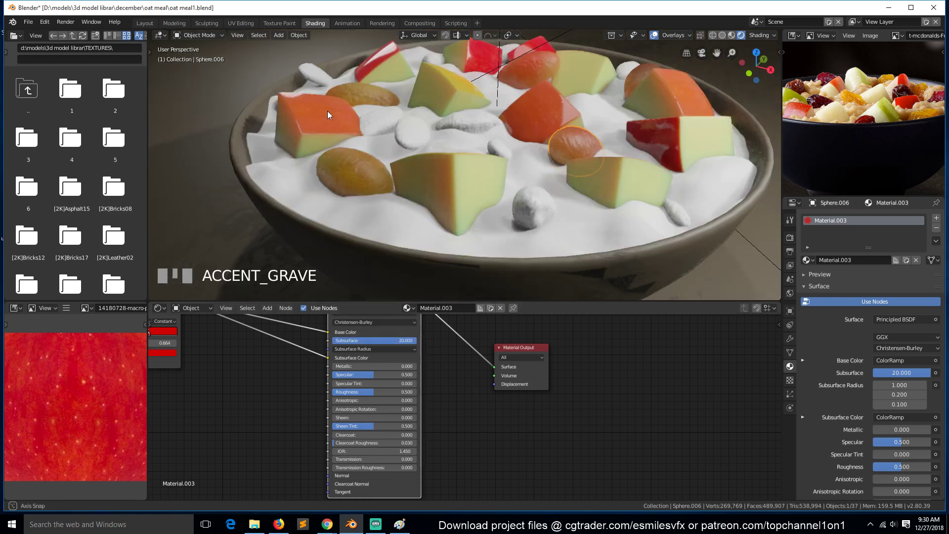
- Check the bowl through the scene camera and select the raisins still lacking a material
key(KP_0)
scroll(up, 3)
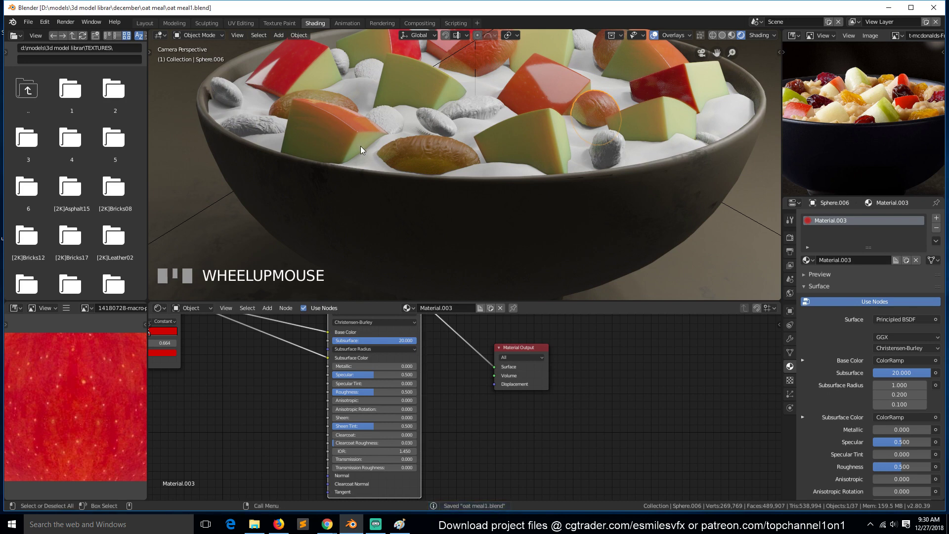
scroll(down, 3)
scroll(up, 3)
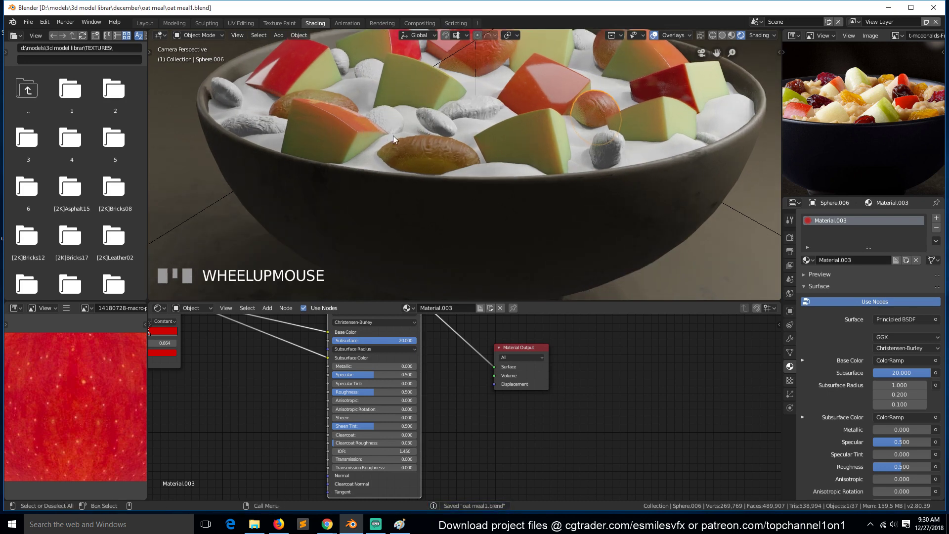
click(393, 119)
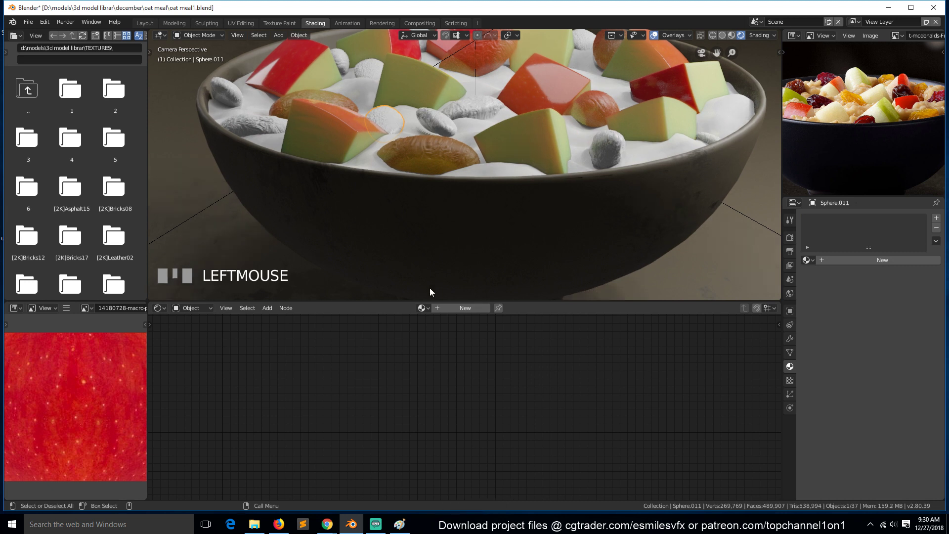
- Assign the shared risens material to Sphere.011 and lower its Roughness to about 0.138
drag(428, 364, 468, 99)
scroll(down, 3)
scroll(up, 3)
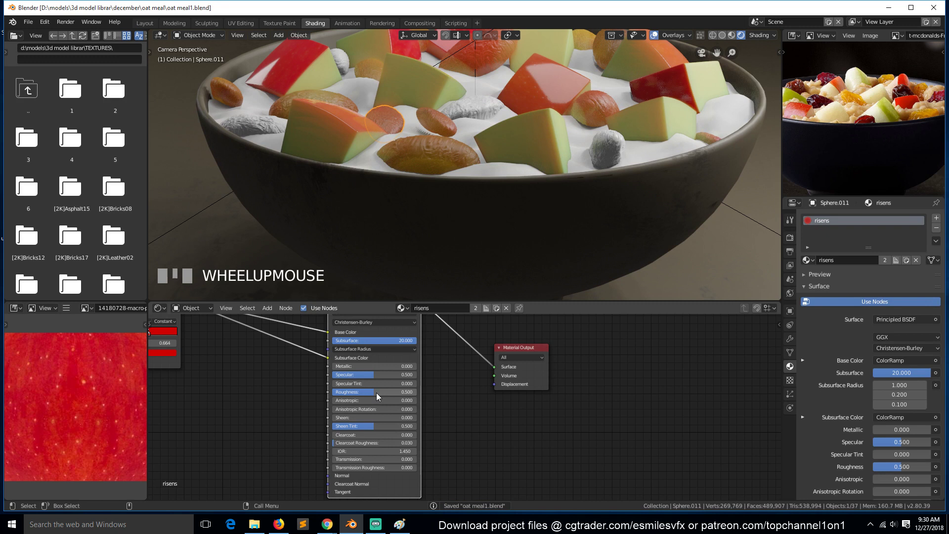
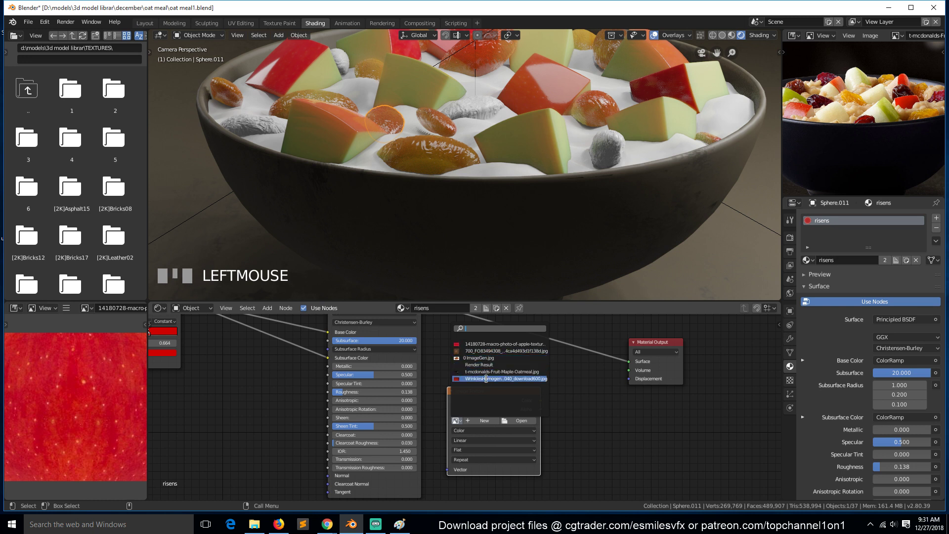
- Load the Wrinkles image, scale it by Multiply 0.1 and feed it into Displacement
drag(500, 407, 497, 398)
click(497, 398)
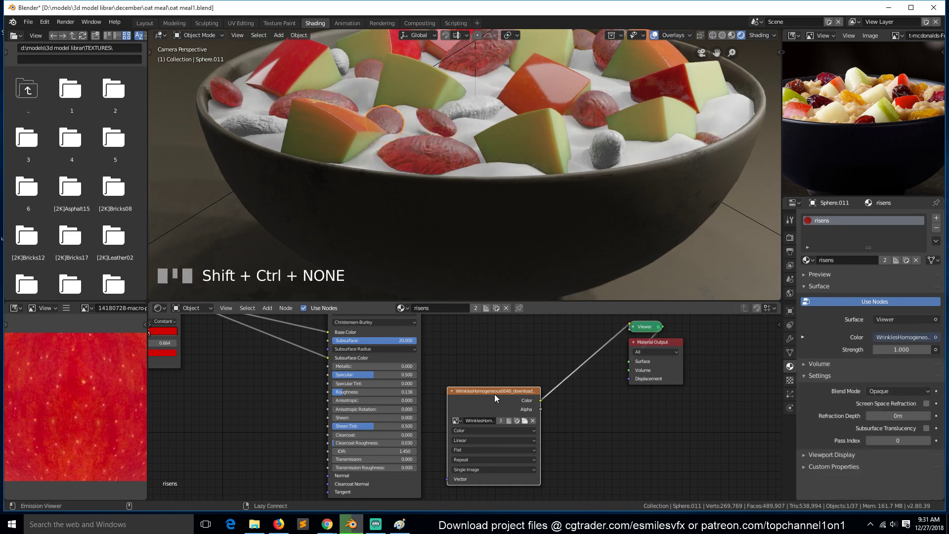
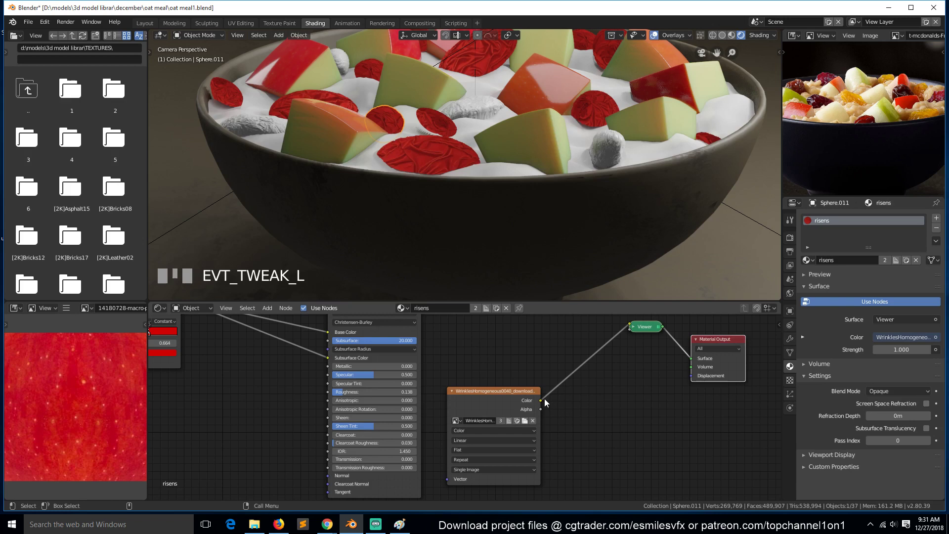
drag(671, 382, 418, 362)
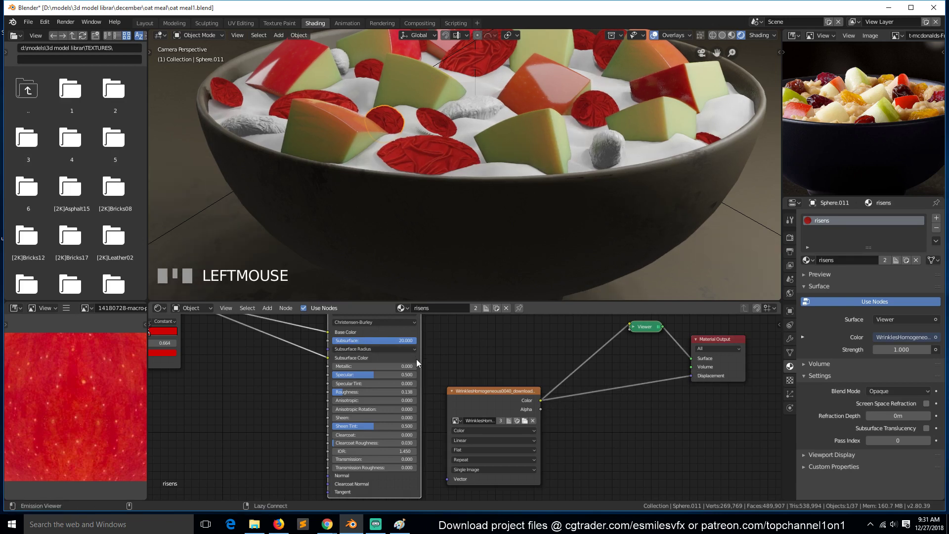
click(420, 360)
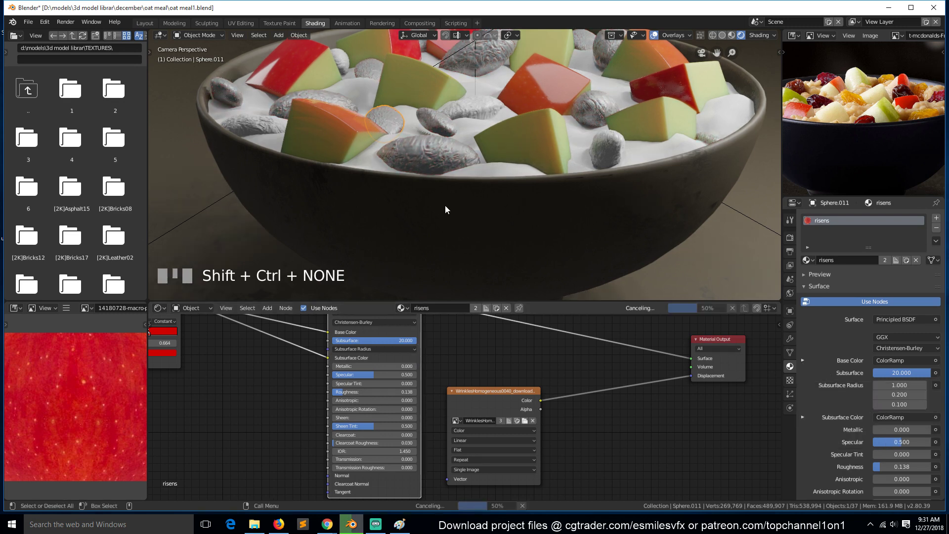
scroll(up, 3)
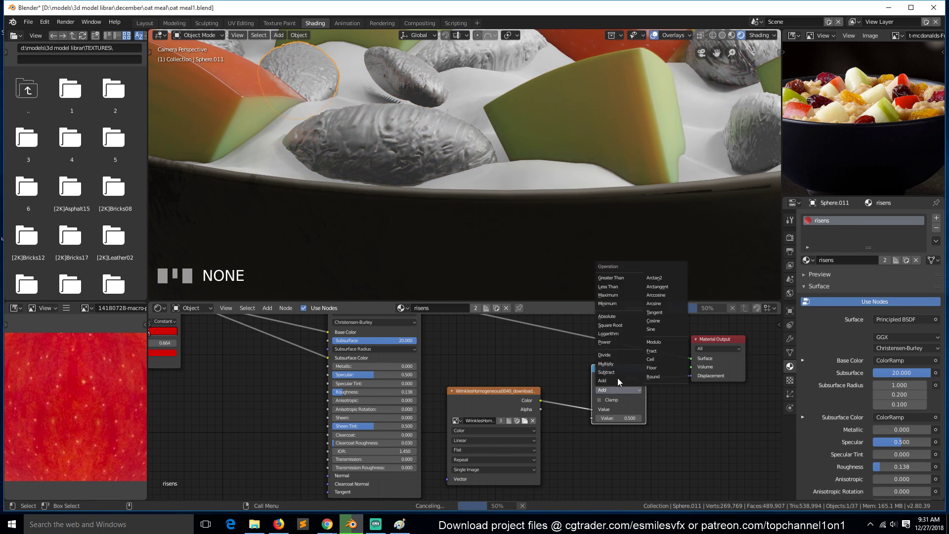
drag(613, 347, 622, 425)
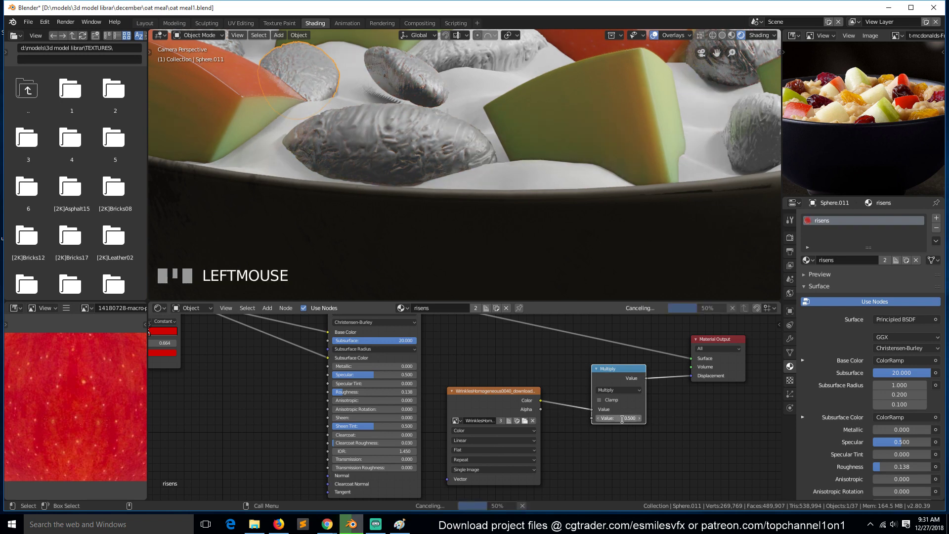
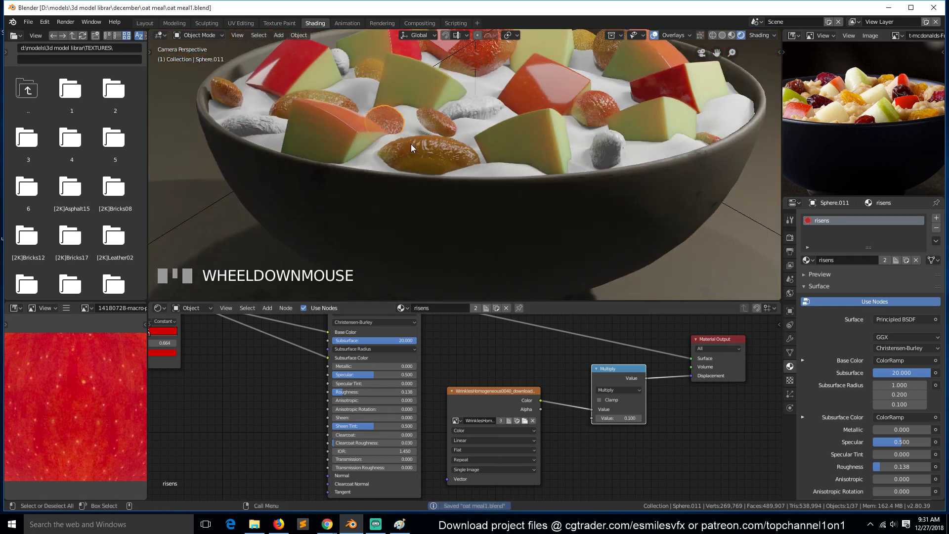
- Assign the risens material to the grey stray lumps and inspect the bowl's material
scroll(up, 3)
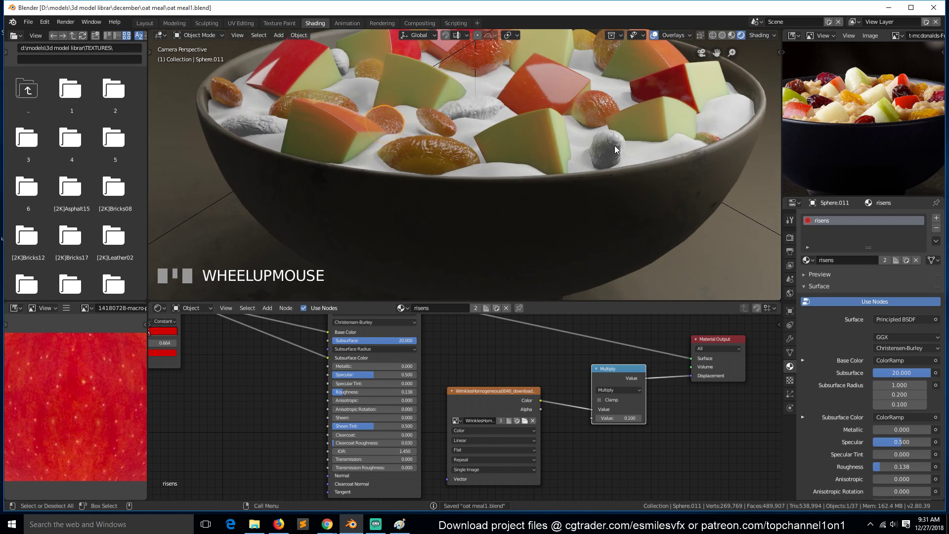
click(430, 299)
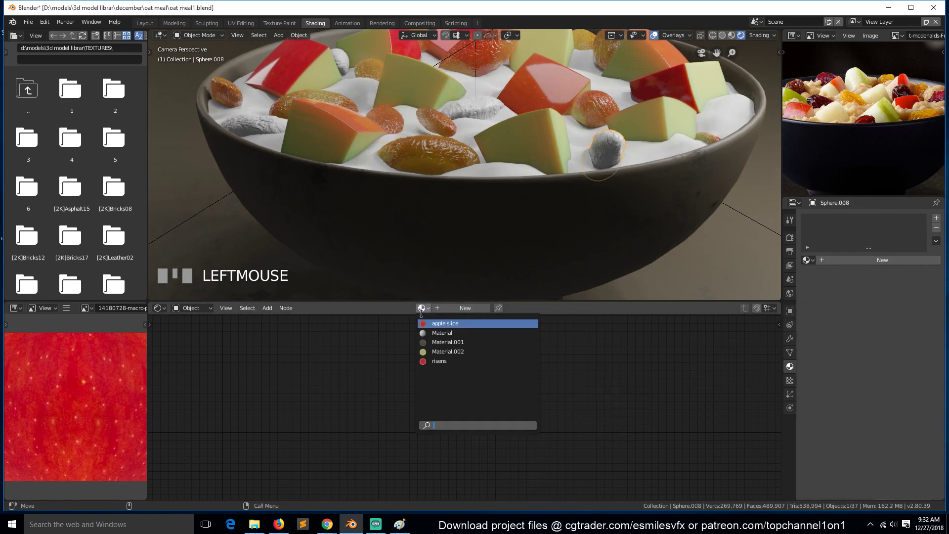
drag(440, 364, 221, 332)
scroll(down, 3)
scroll(down, 3)
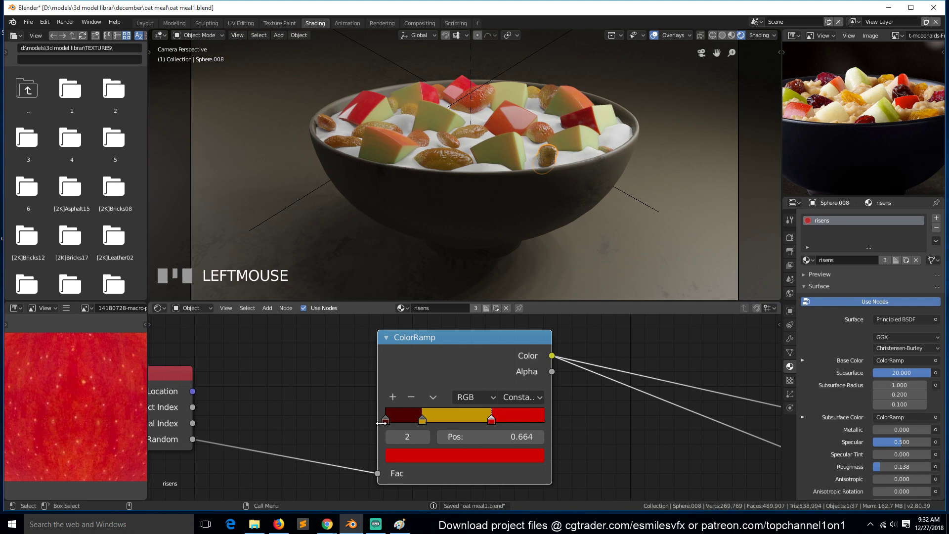
click(463, 462)
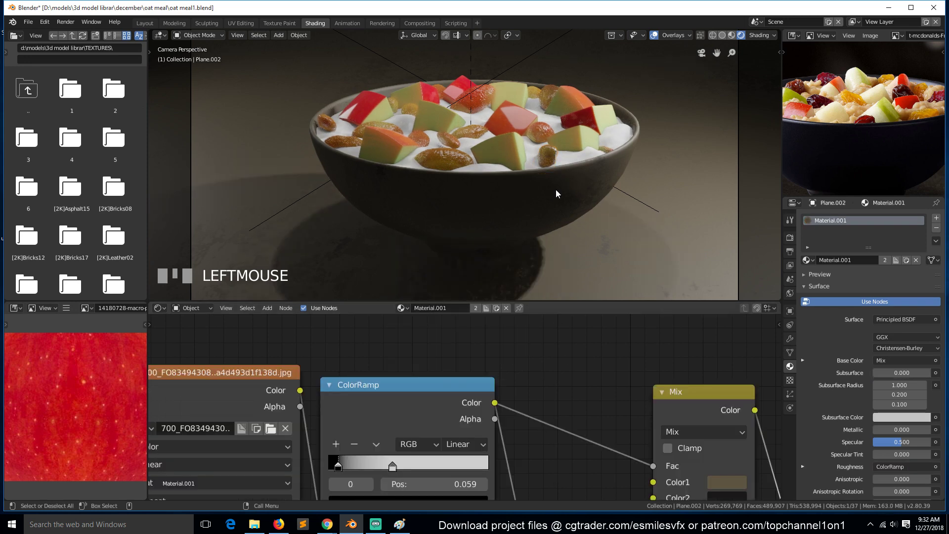
scroll(up, 3)
- Lower the raisin Subsurface amount from 10 down to 5 and check it through the camera
click(390, 161)
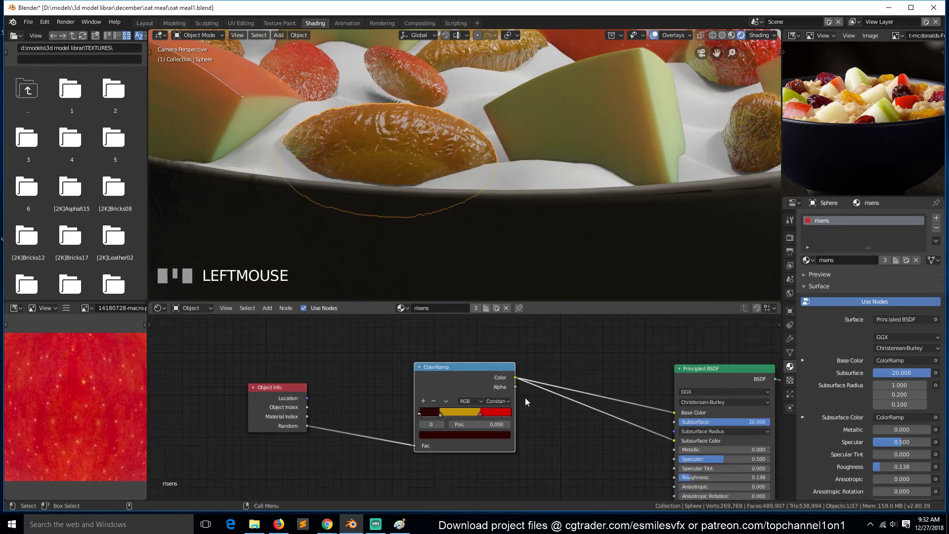
scroll(down, 3)
scroll(up, 3)
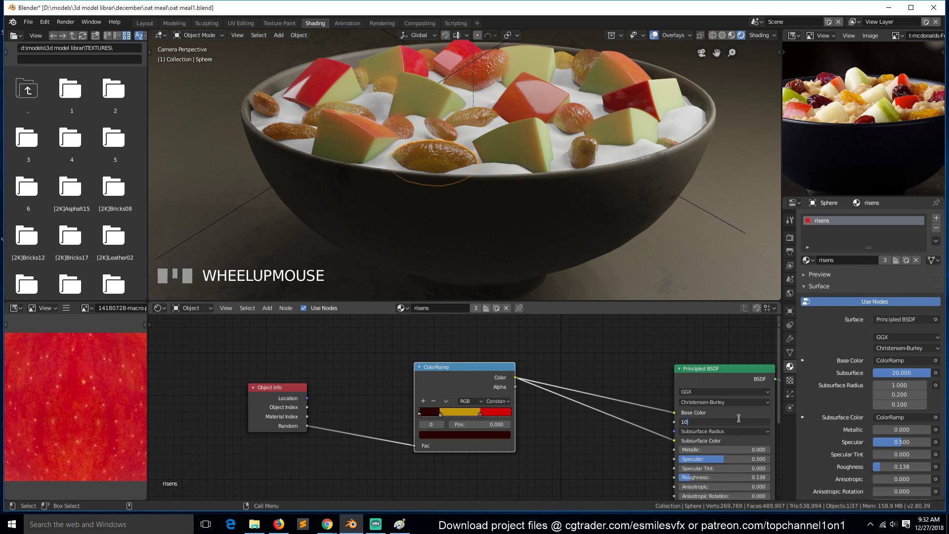
click(594, 369)
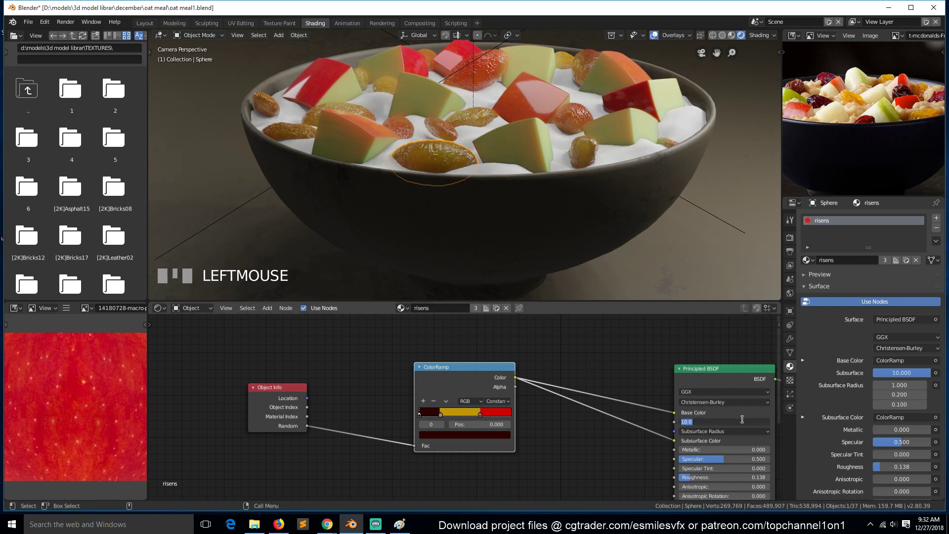
click(672, 399)
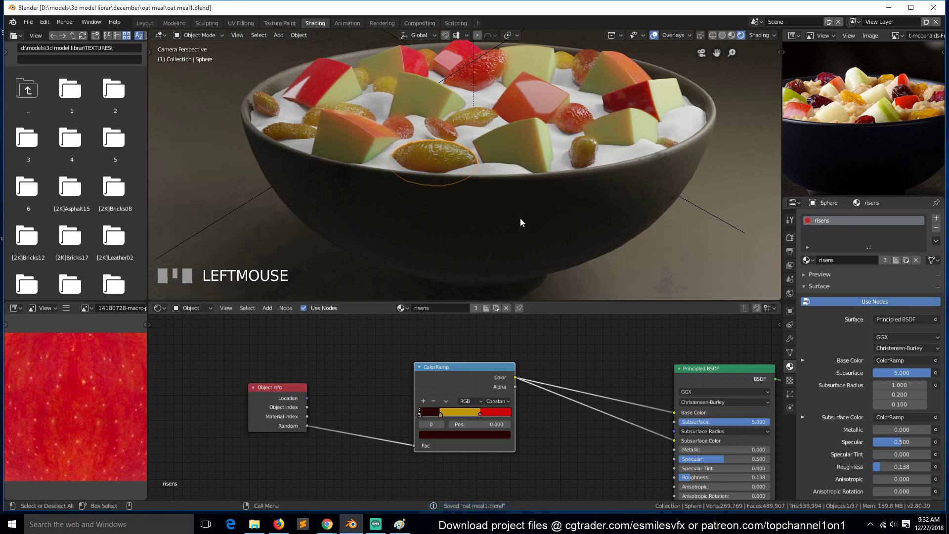
key(KP_0)
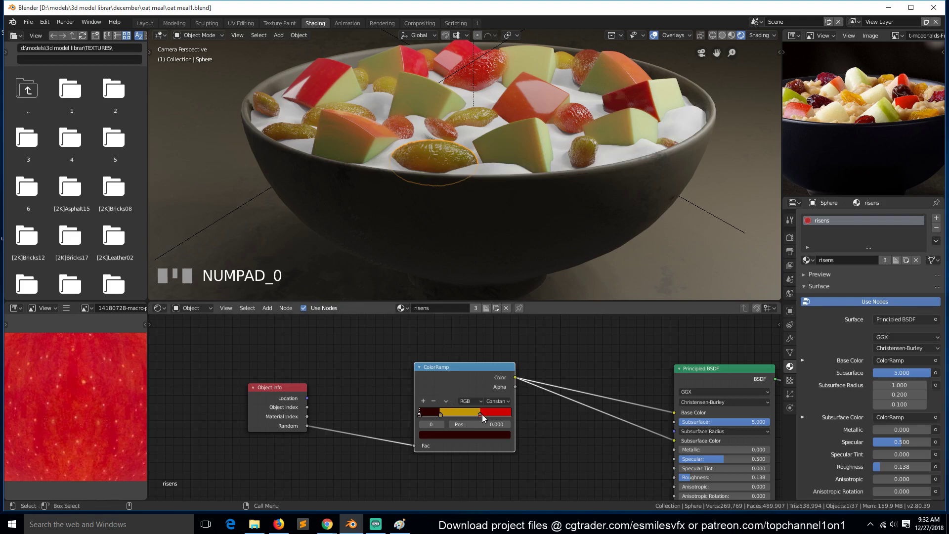
- Reposition a ColorRamp stop and bring raisin Subsurface down to 1, then 0.5
drag(496, 435, 502, 440)
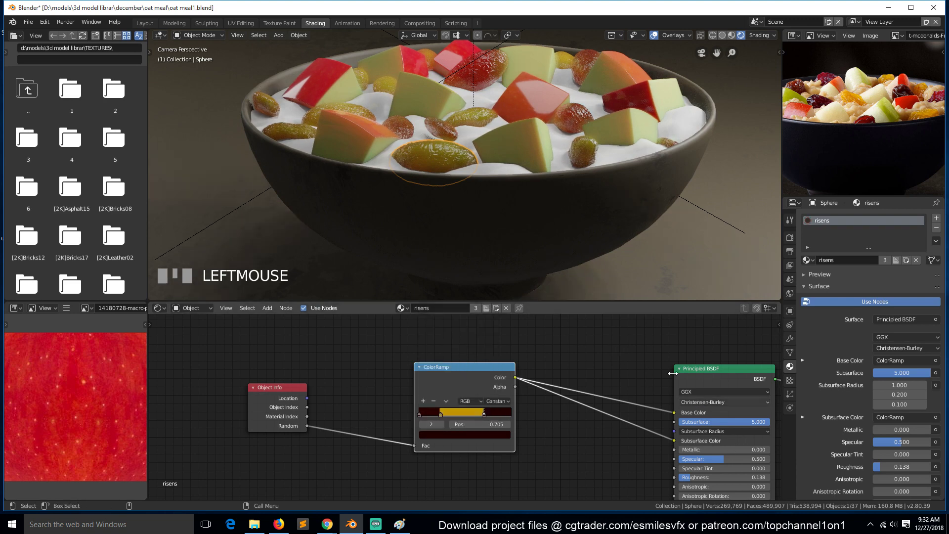
key(KP_0)
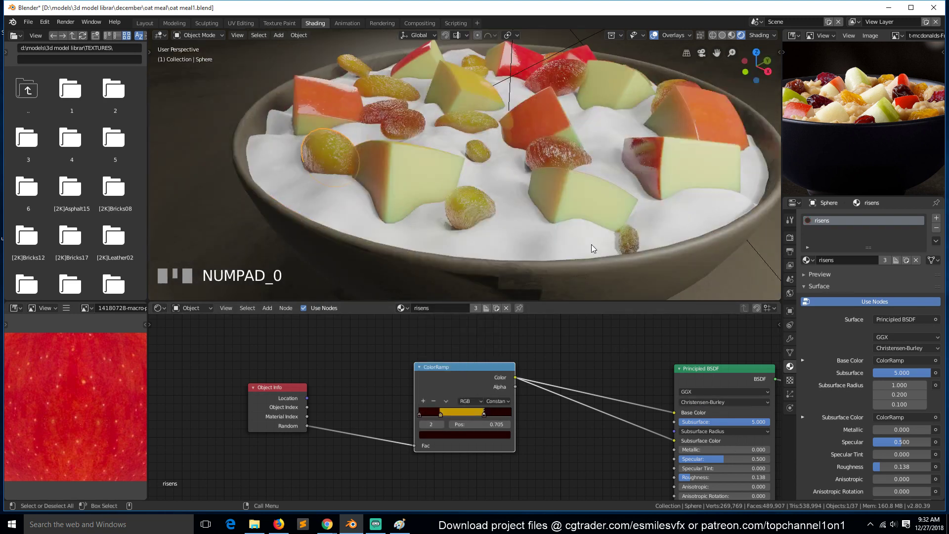
scroll(down, 3)
key(KP_0)
scroll(down, 3)
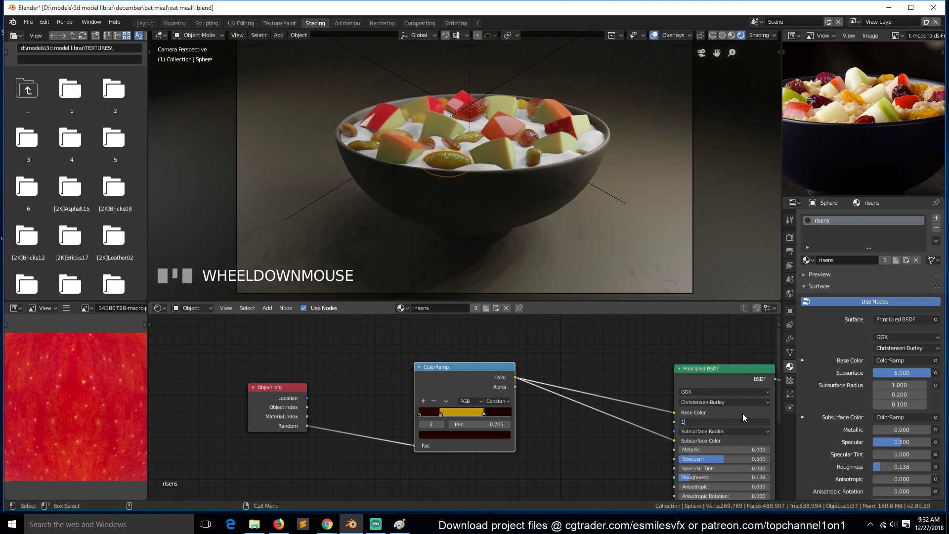
click(746, 418)
scroll(up, 3)
click(754, 422)
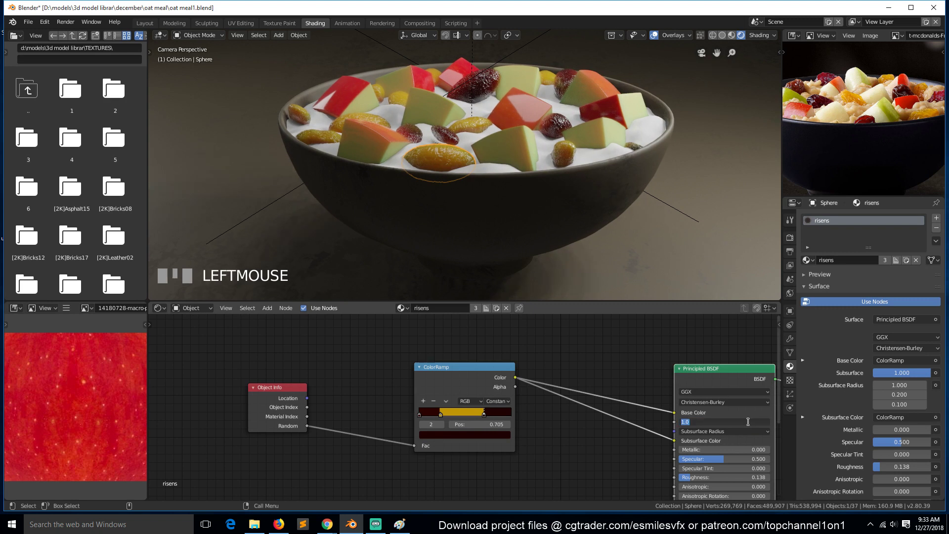
click(756, 413)
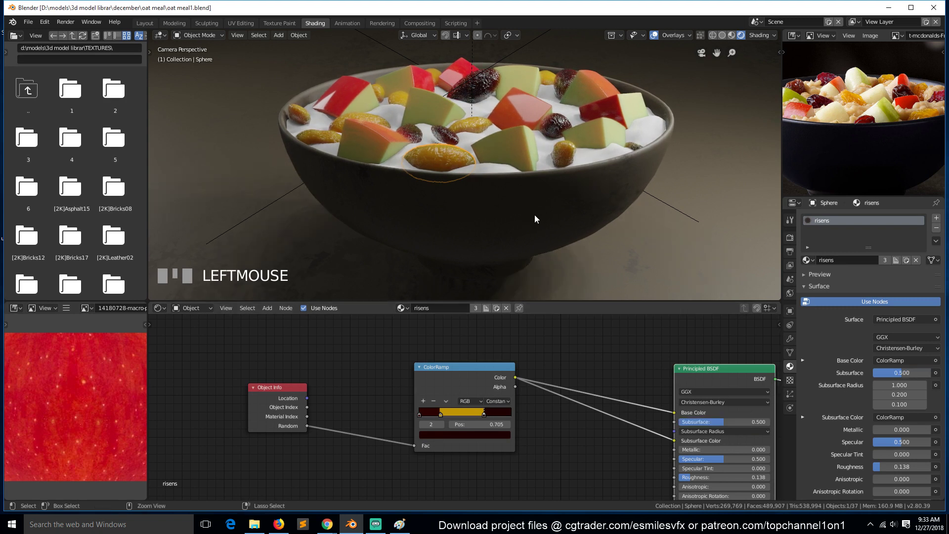
- Save the project and darken one of the raisin ramp stop colours
key(alt+a)
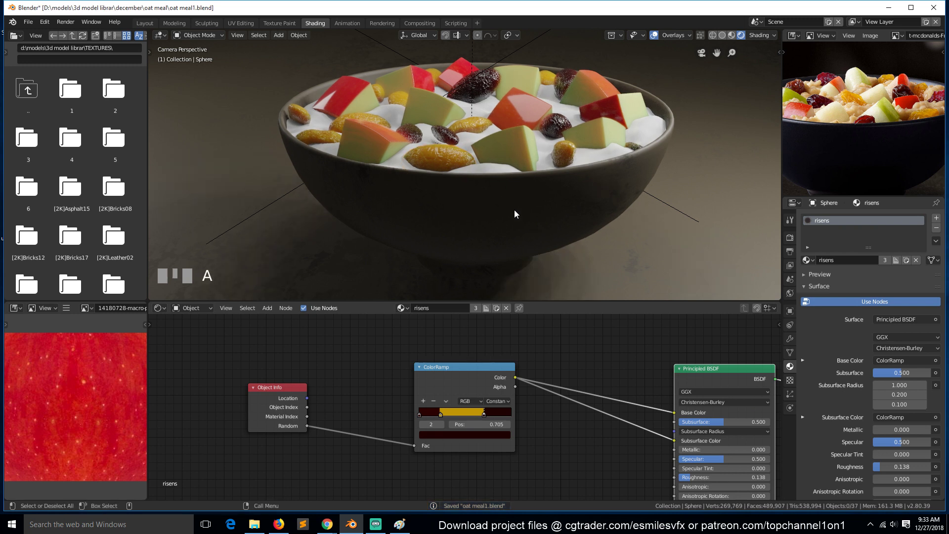
click(445, 159)
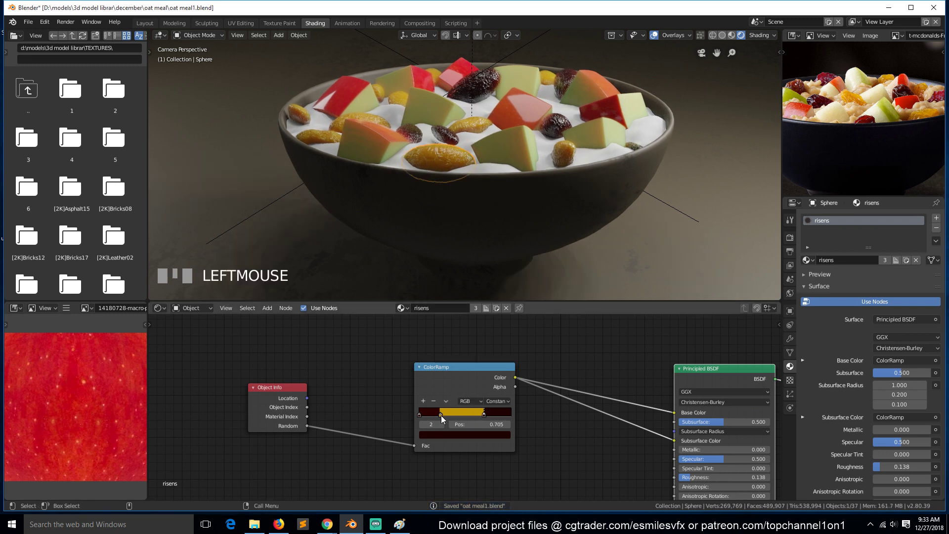
click(459, 427)
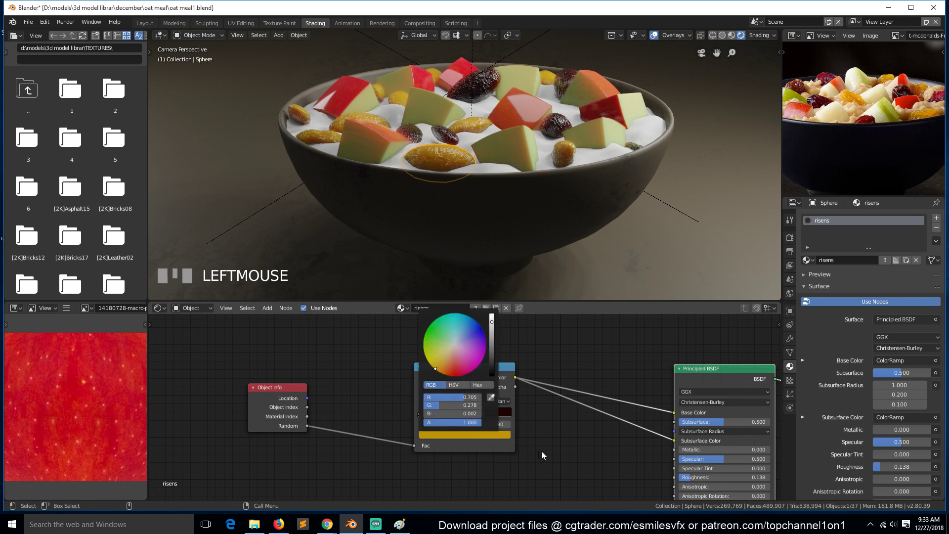
drag(456, 414, 453, 166)
scroll(up, 3)
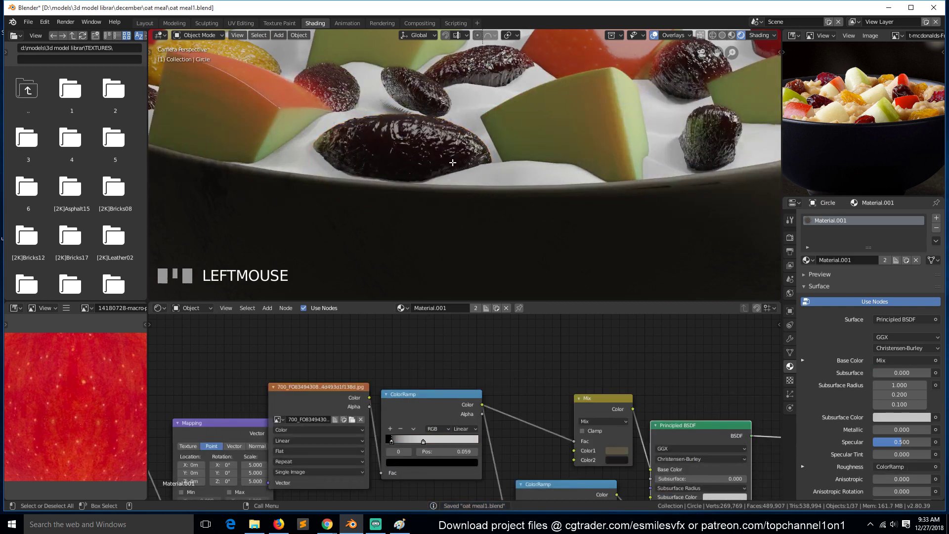
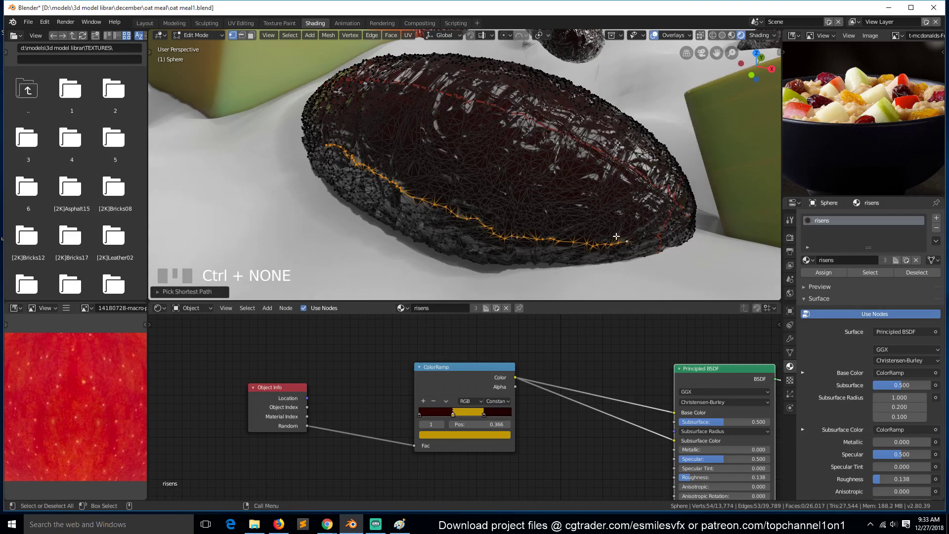
- Pull a raisin's selected vertices with proportional editing and check the shape
key(o)
key(g)
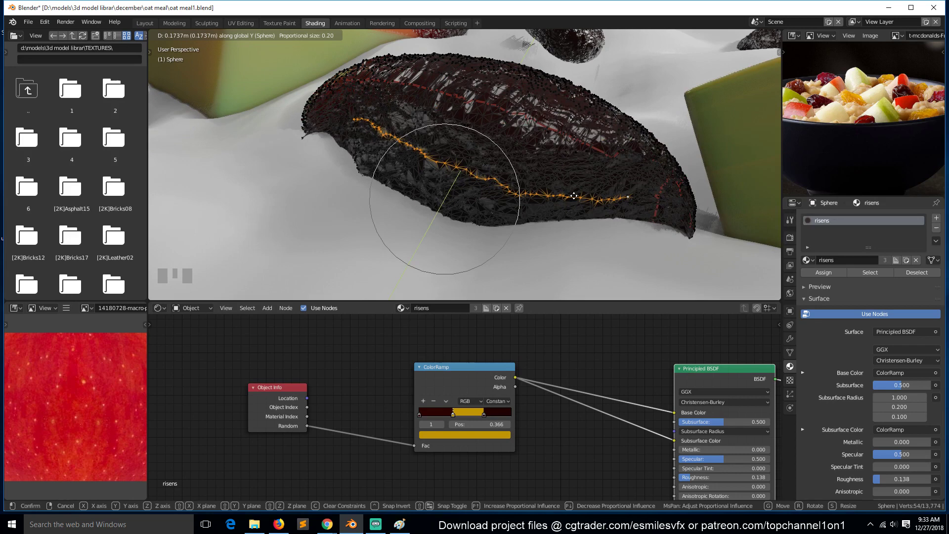
click(557, 204)
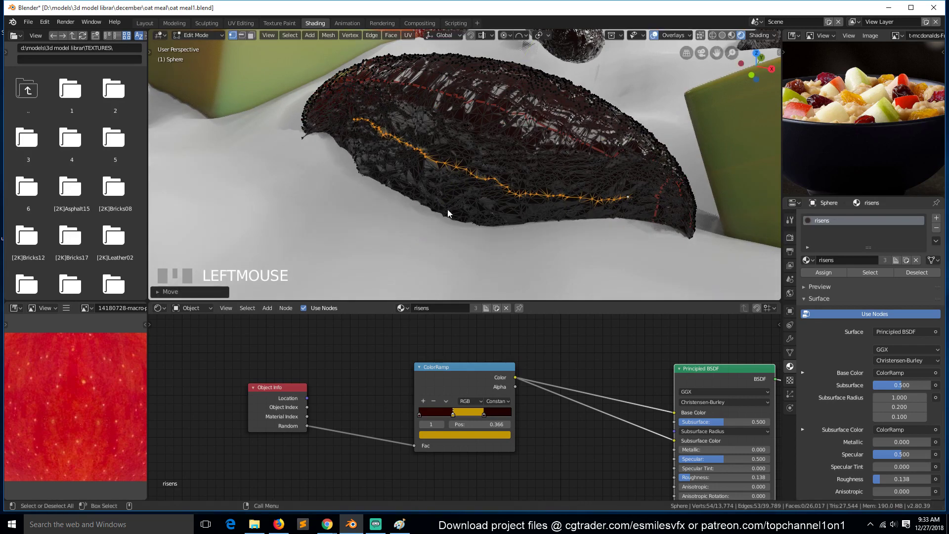
key(`)
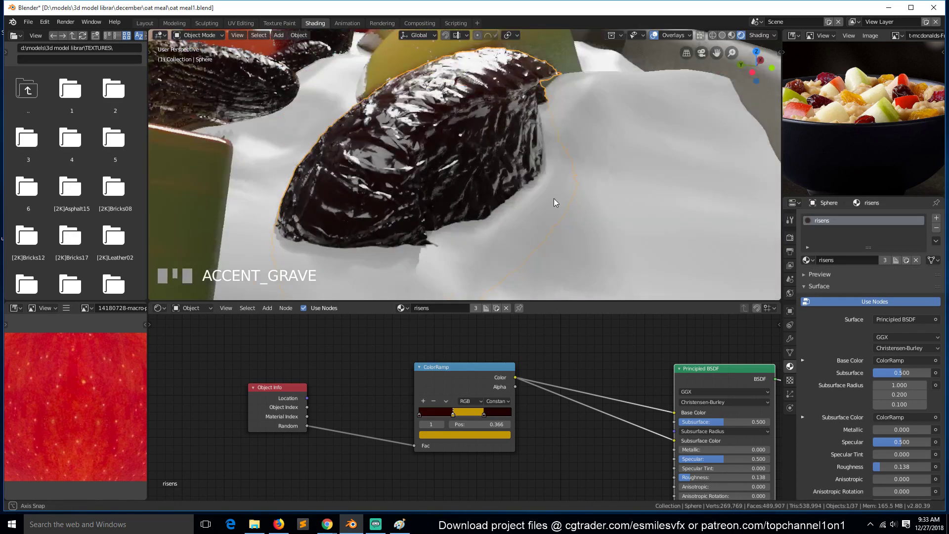
key(Tab)
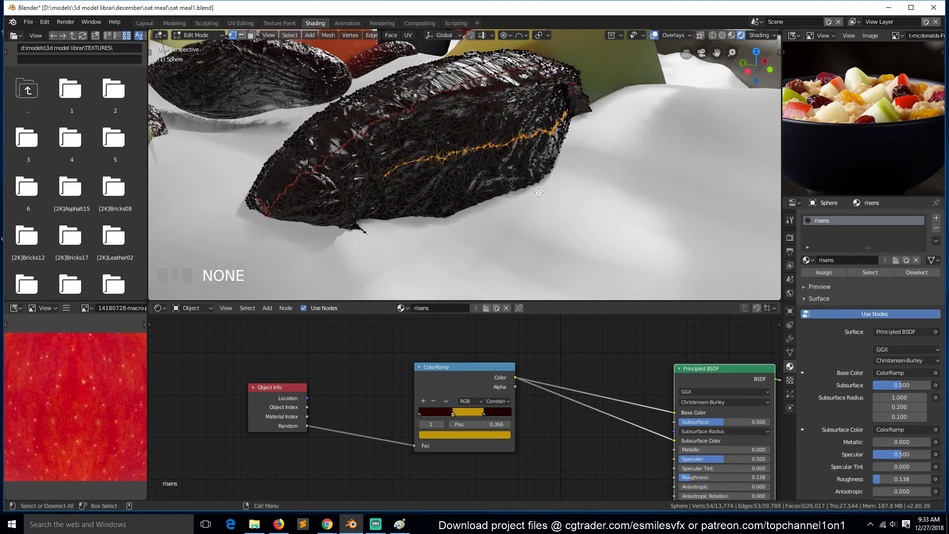
- Crease a second vertex line across the raisin and return to the camera view
key(g)
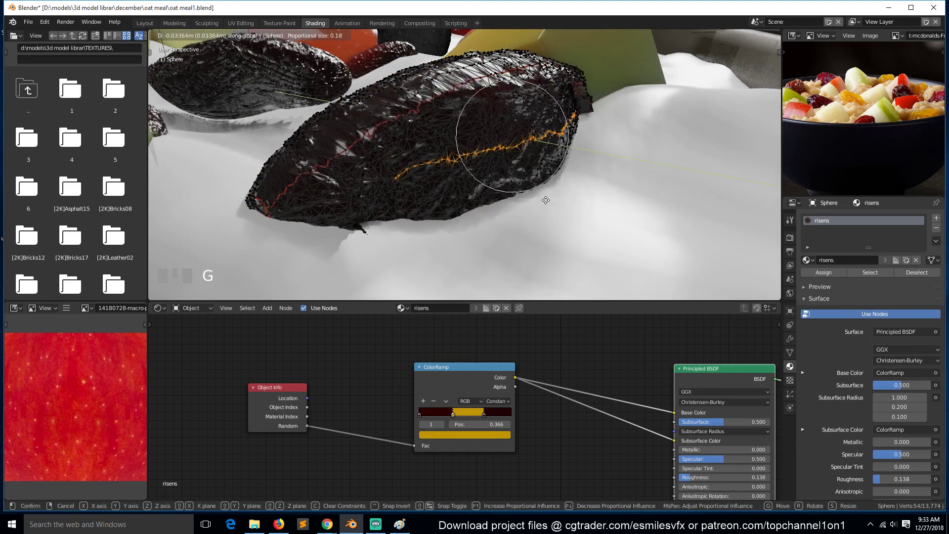
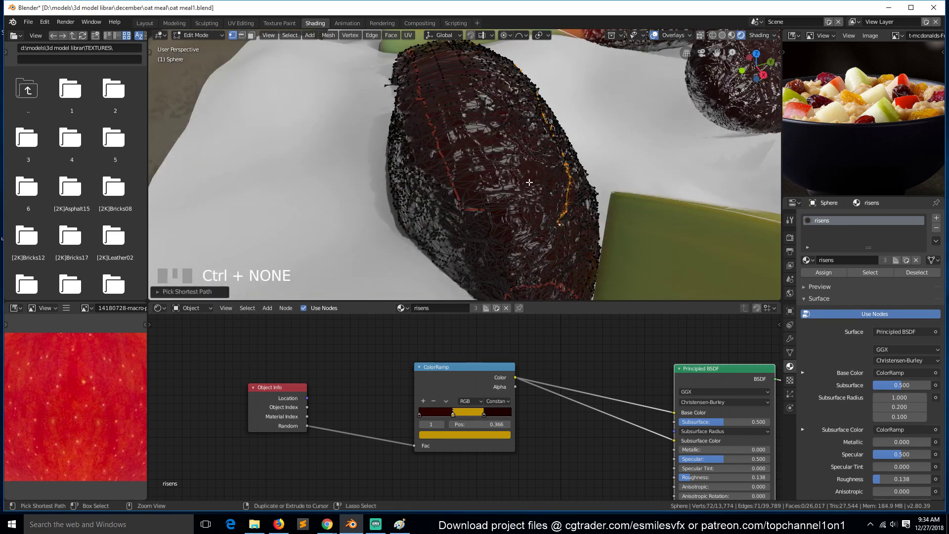
key(g)
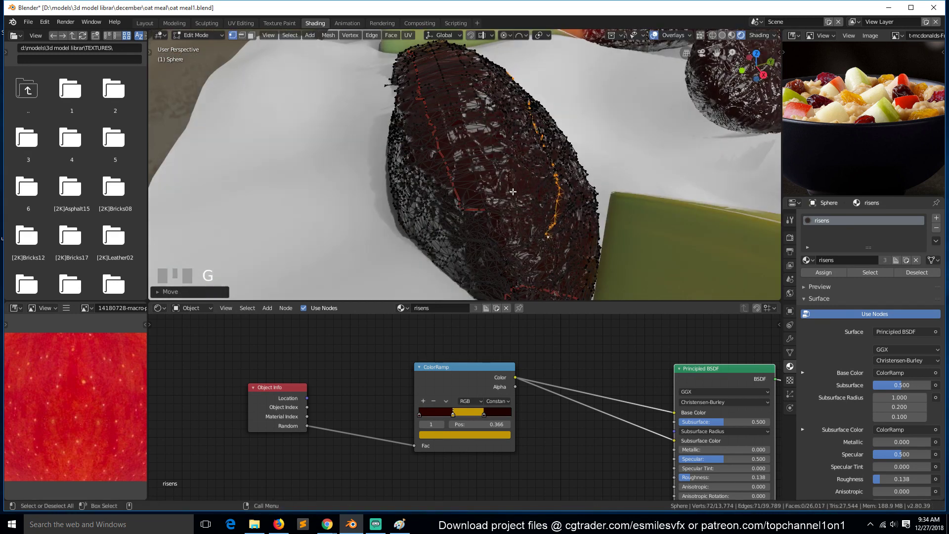
click(460, 192)
key(`)
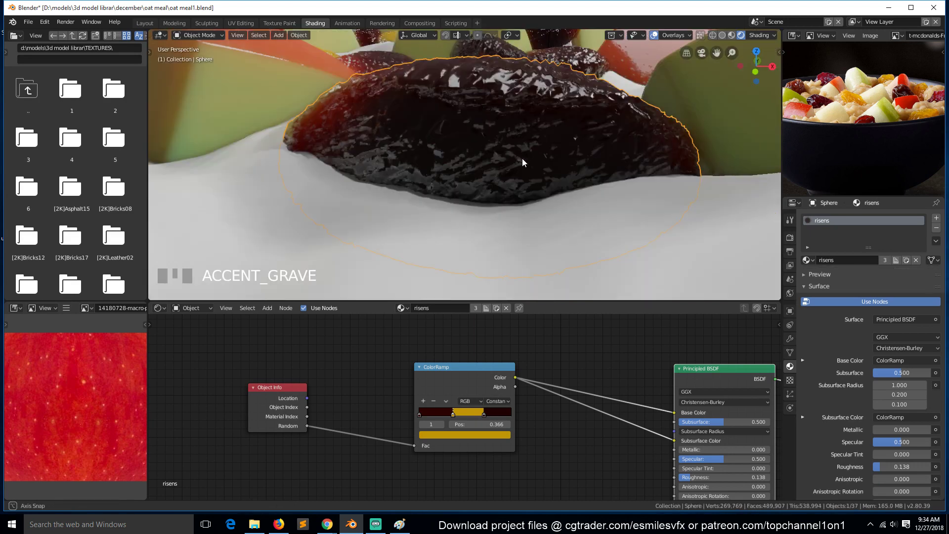
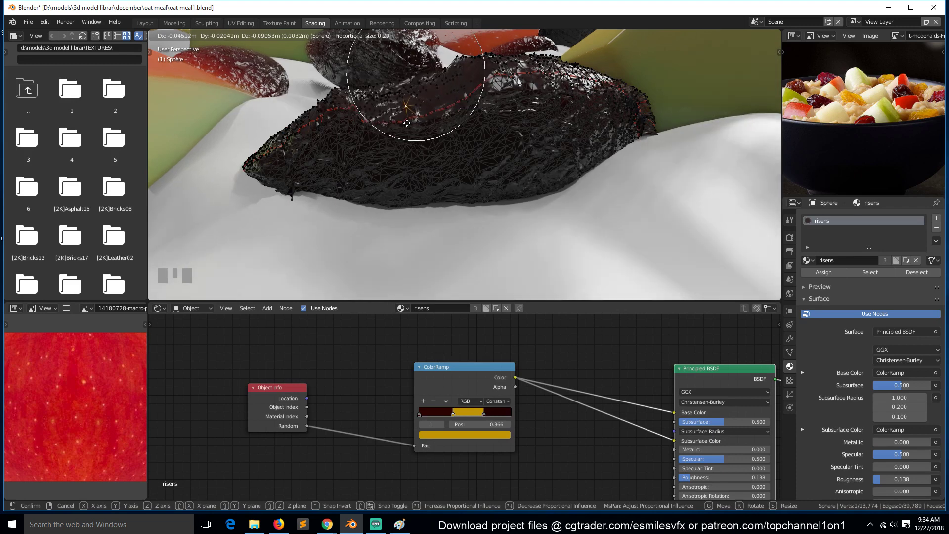
click(422, 138)
key(KP_0)
scroll(down, 3)
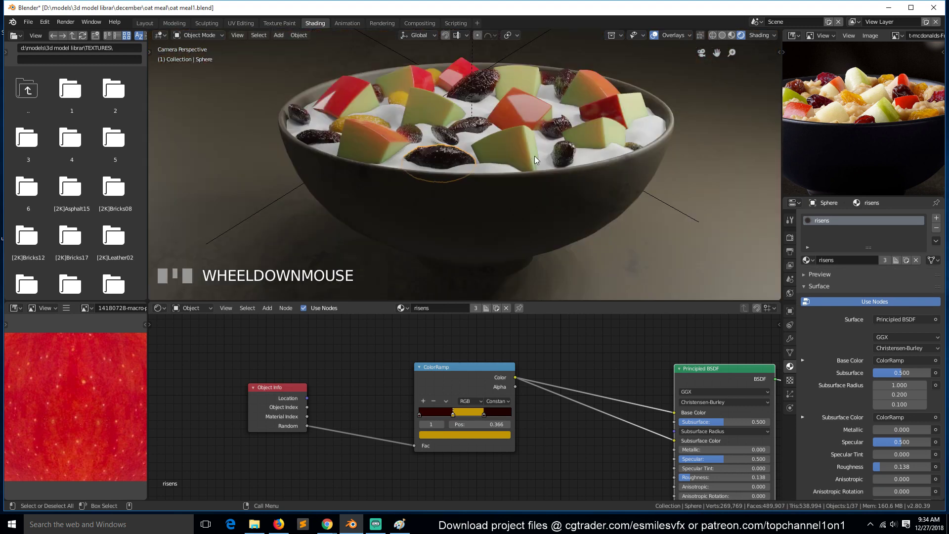
- Save the .blend file and start a new material for the oatmeal ground plane
key(alt+a)
key(a)
scroll(up, 3)
key(s)
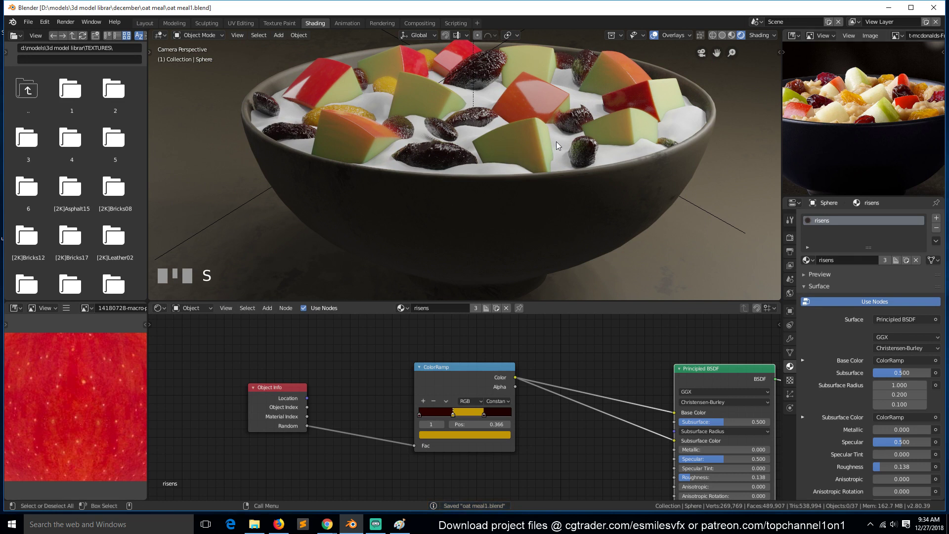
click(110, 252)
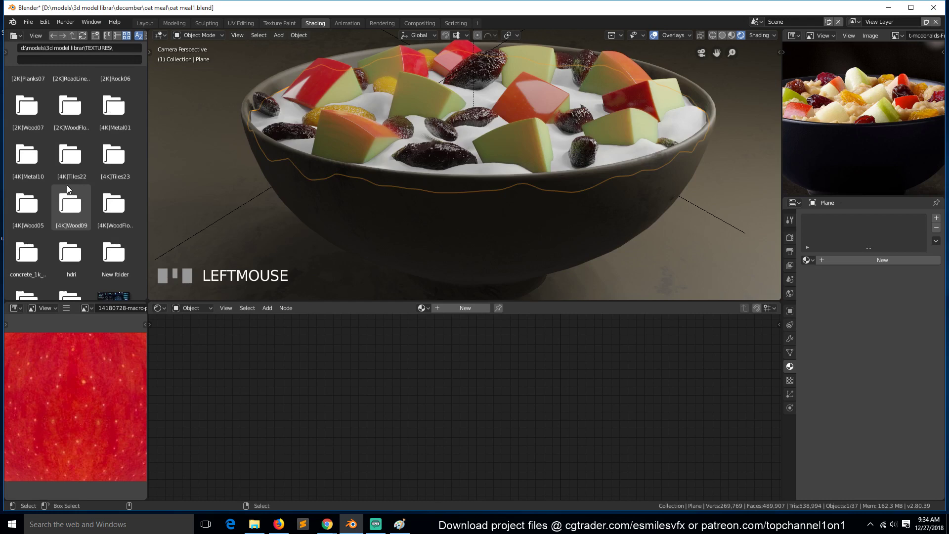
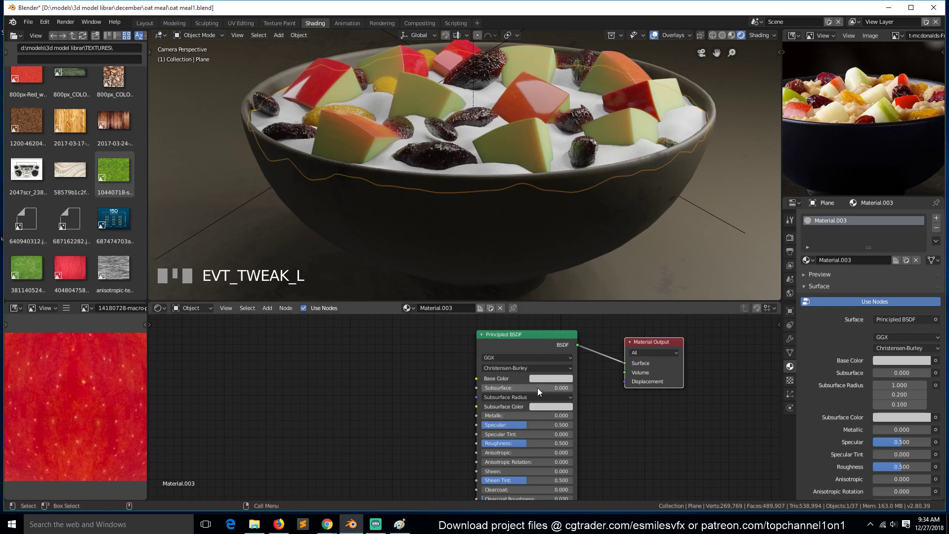
- Set the plane material's Subsurface scattering to full strength 1
click(597, 406)
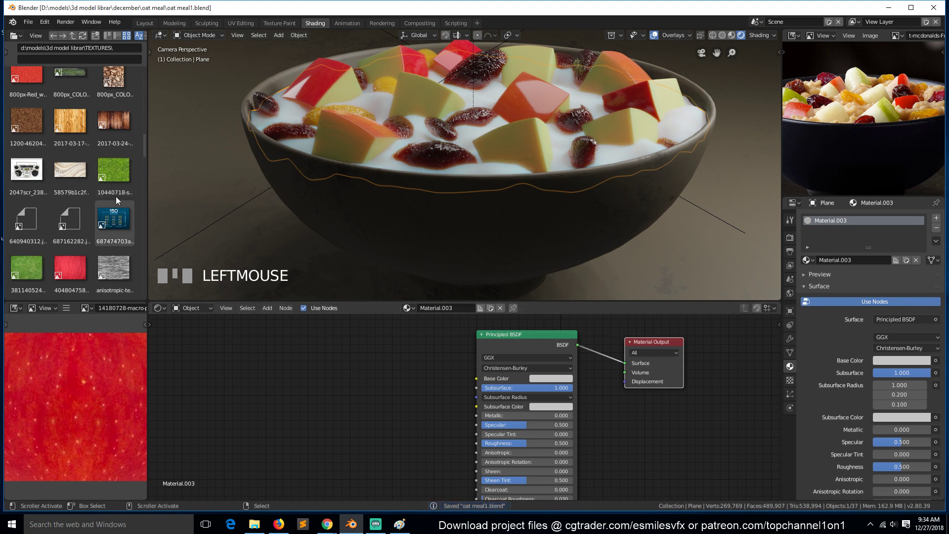
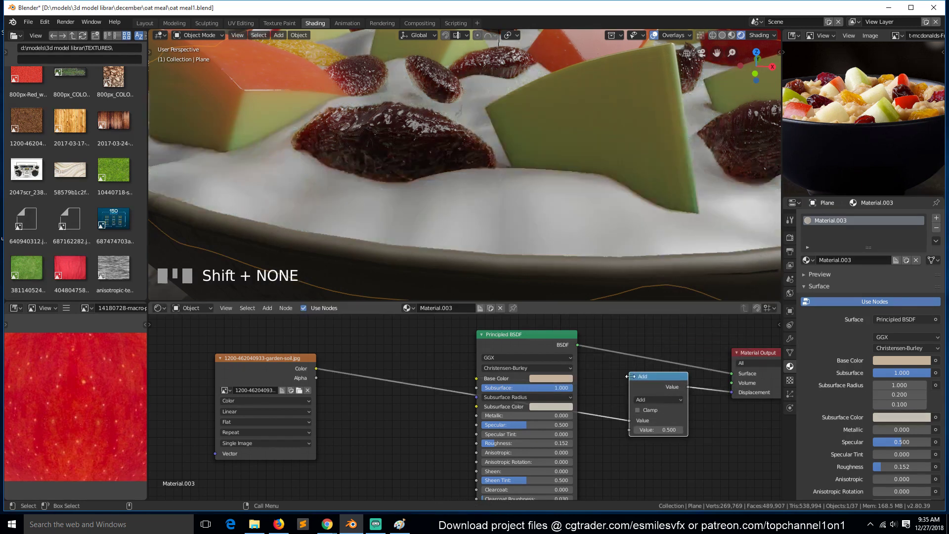
- Set the displacement Add node's value to 1
click(639, 413)
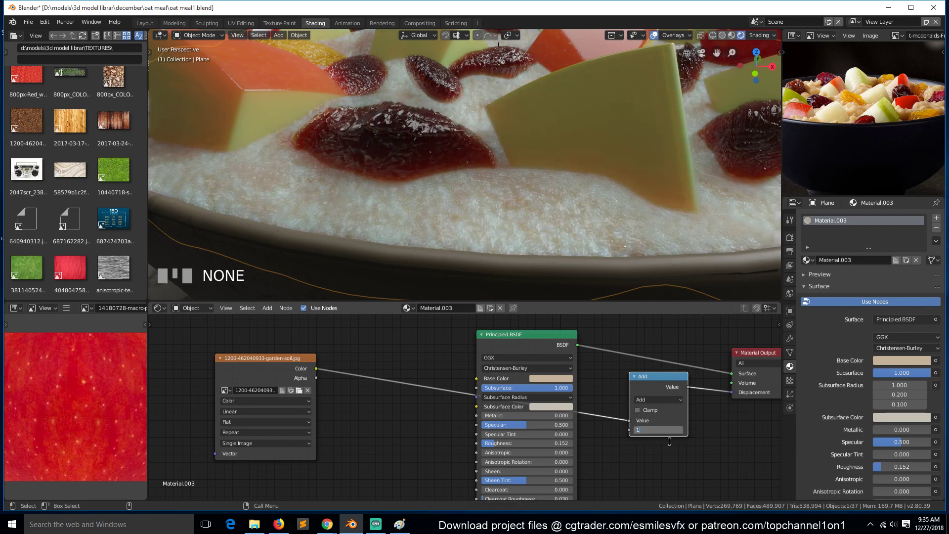
click(672, 446)
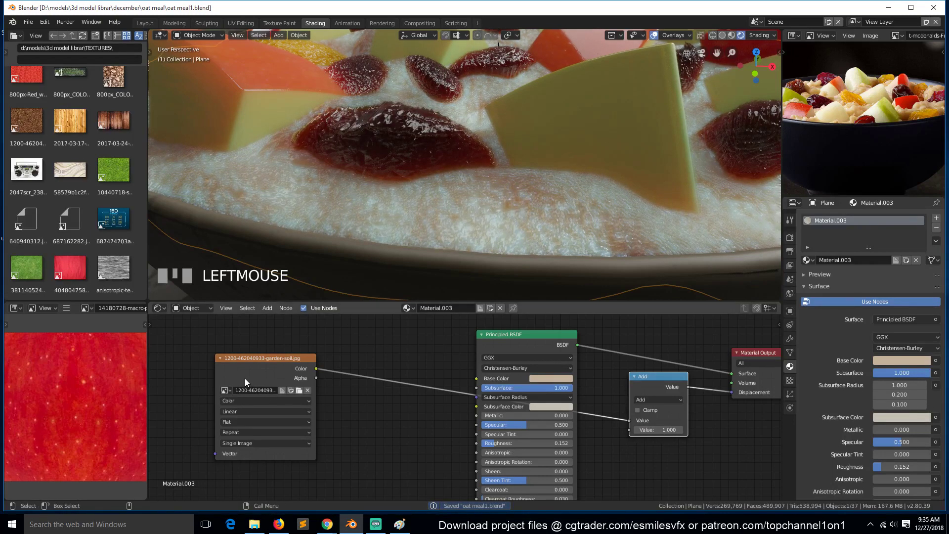
- Route the garden-soil texture through a Mapping node scaled 0.1 on all axes
click(280, 375)
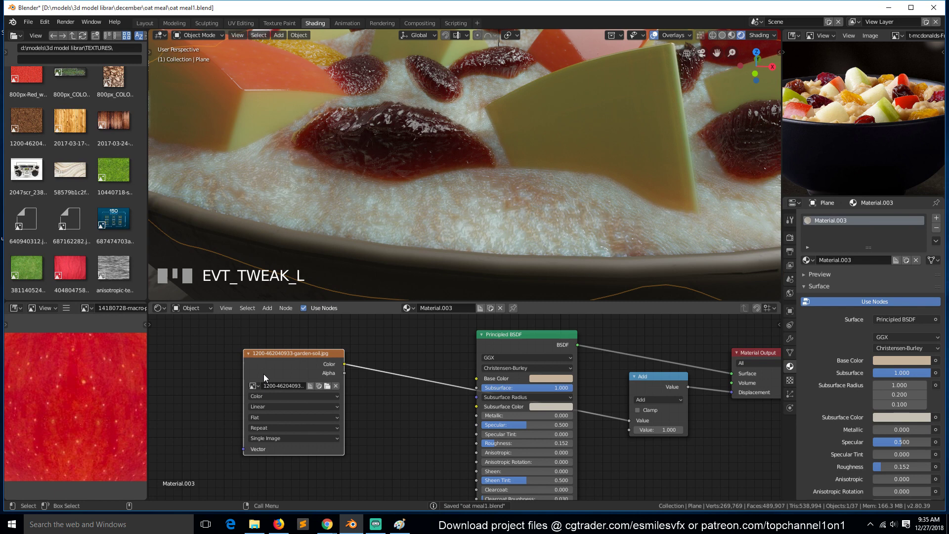
click(266, 377)
key(ctrl+t)
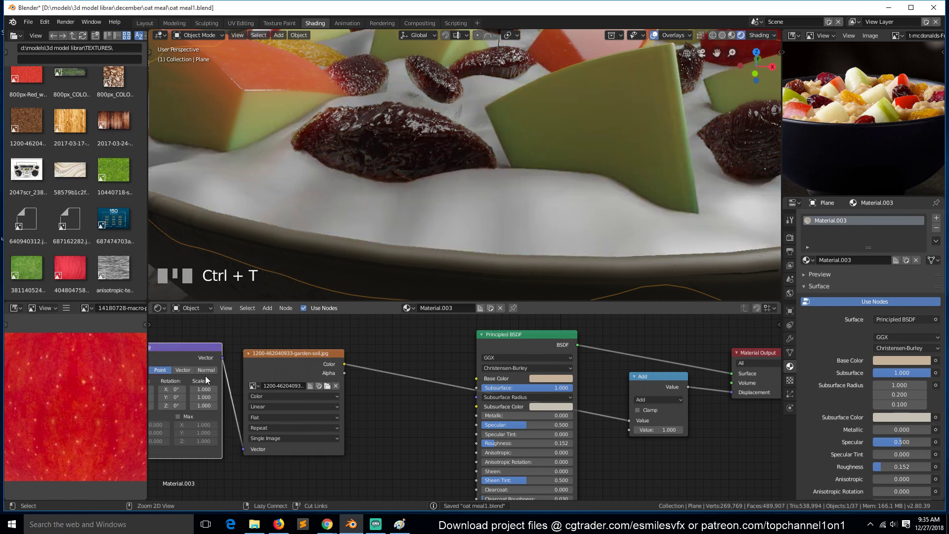
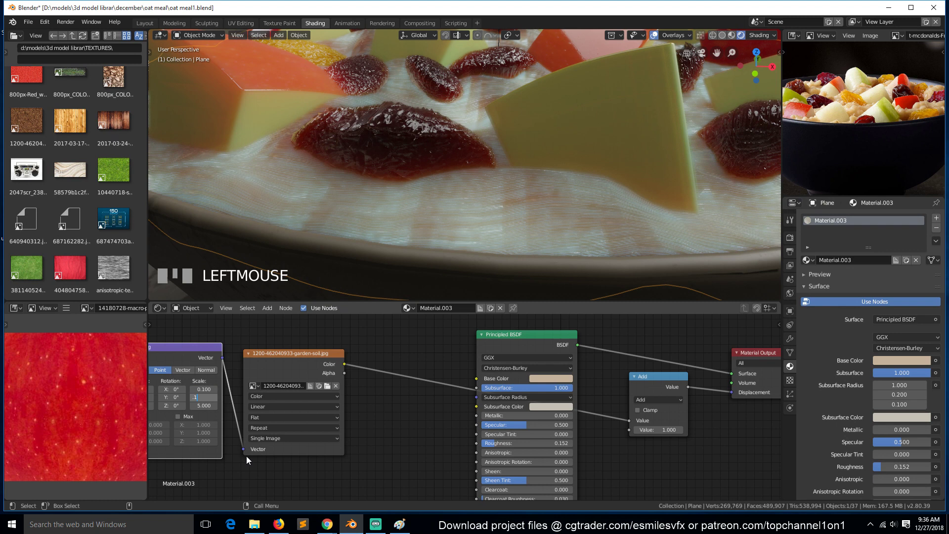
click(254, 462)
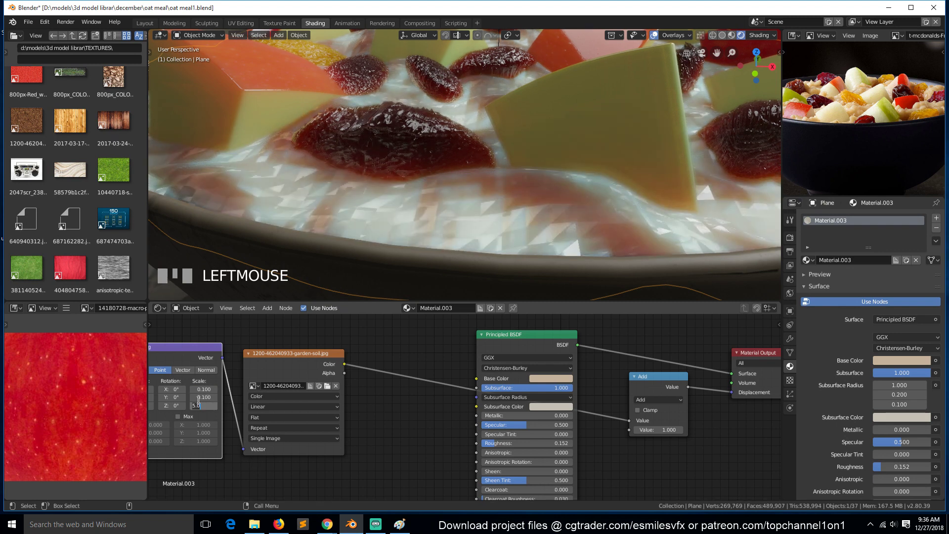
click(249, 460)
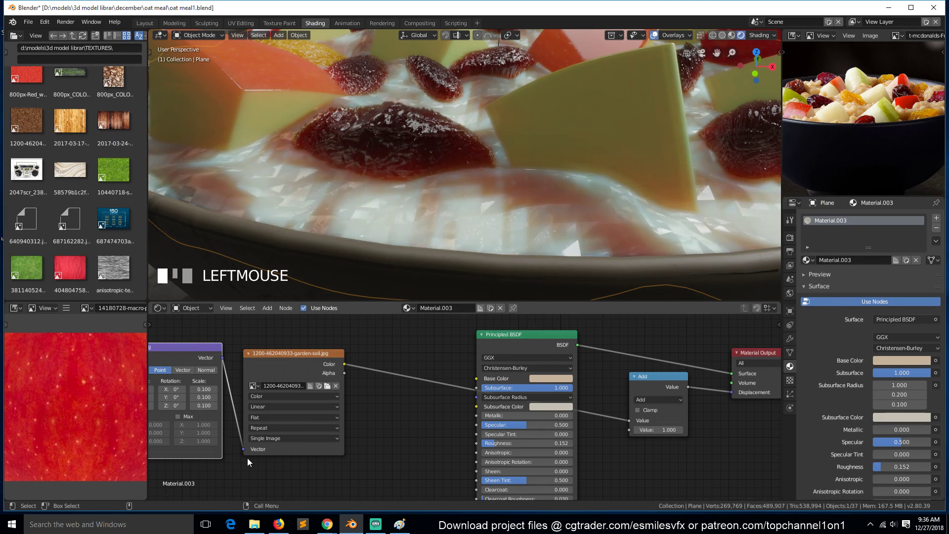
key(`)
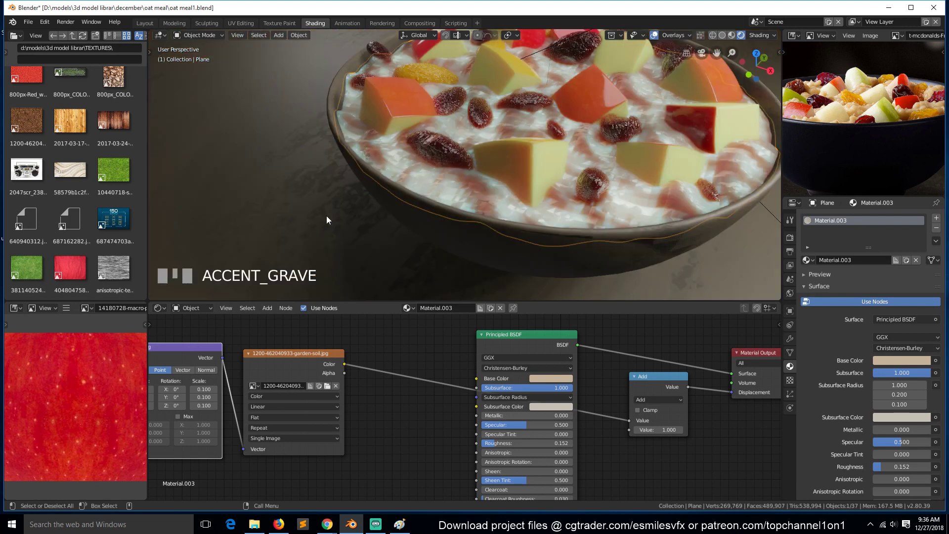
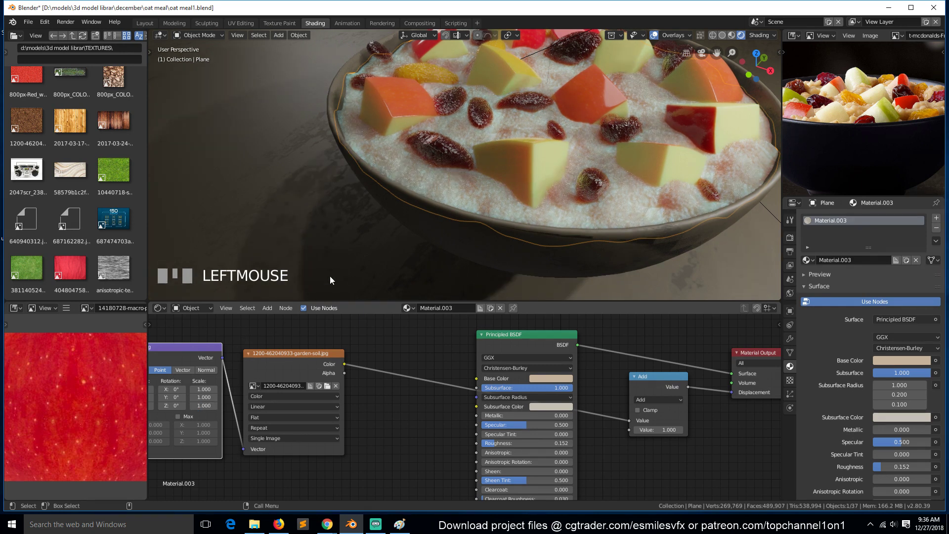
- Subdivide the plane's Multires to level 4 and deepen Displace strength to -0.32, checking from camera
key(s)
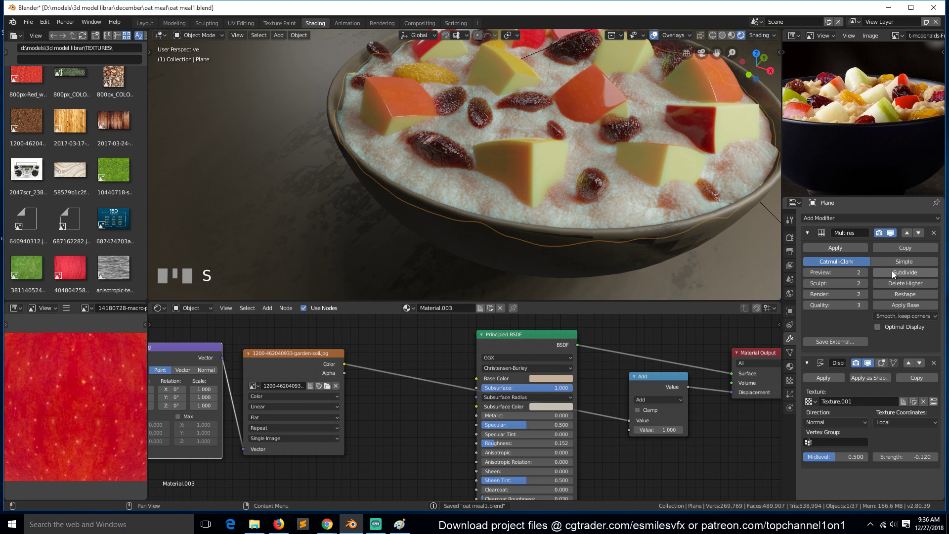
click(896, 262)
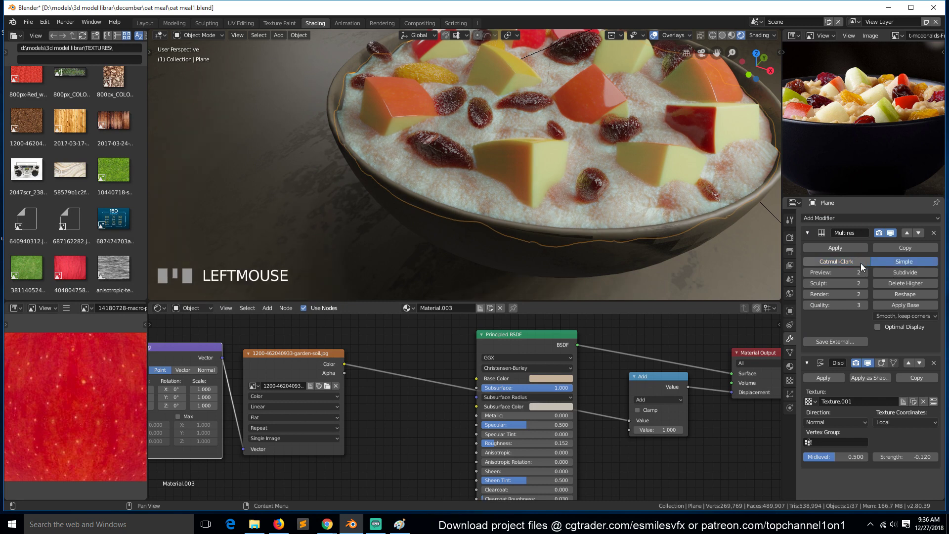
drag(894, 275, 881, 405)
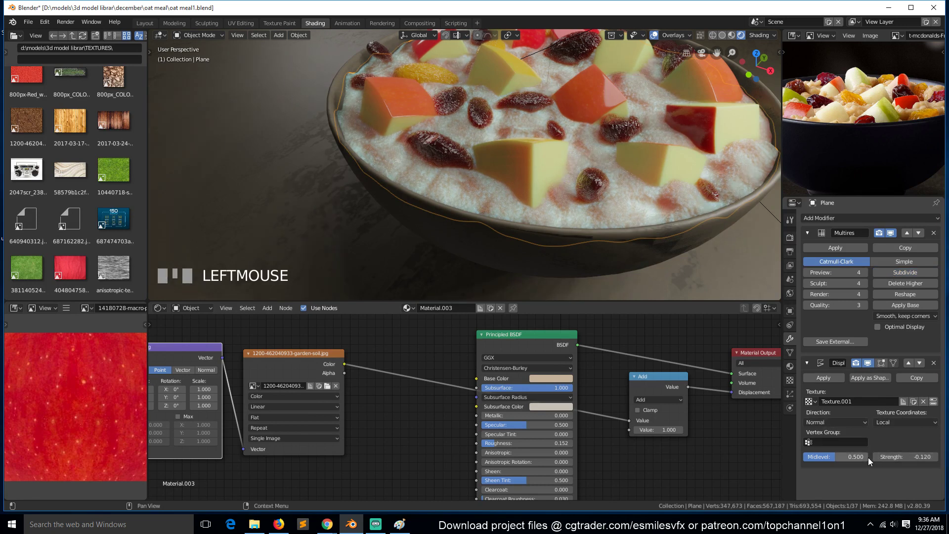
click(876, 460)
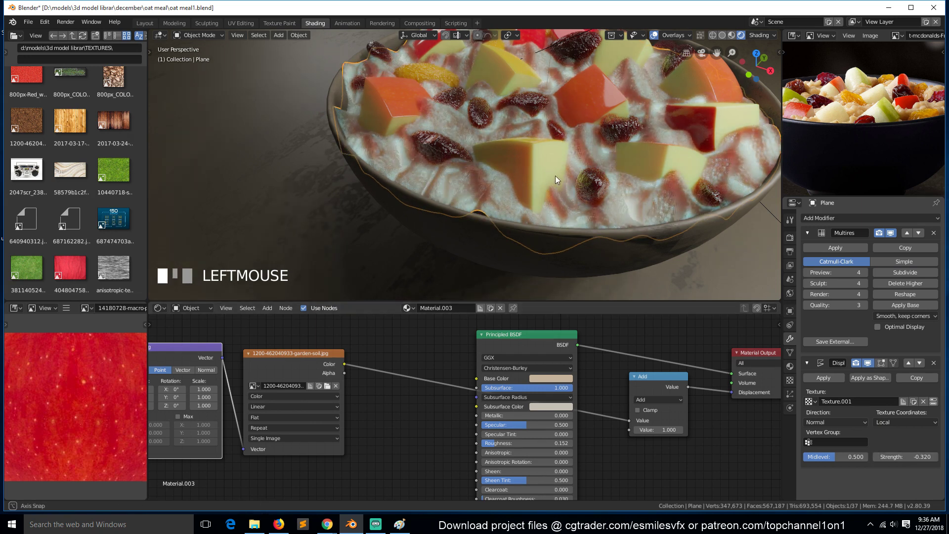
key(`)
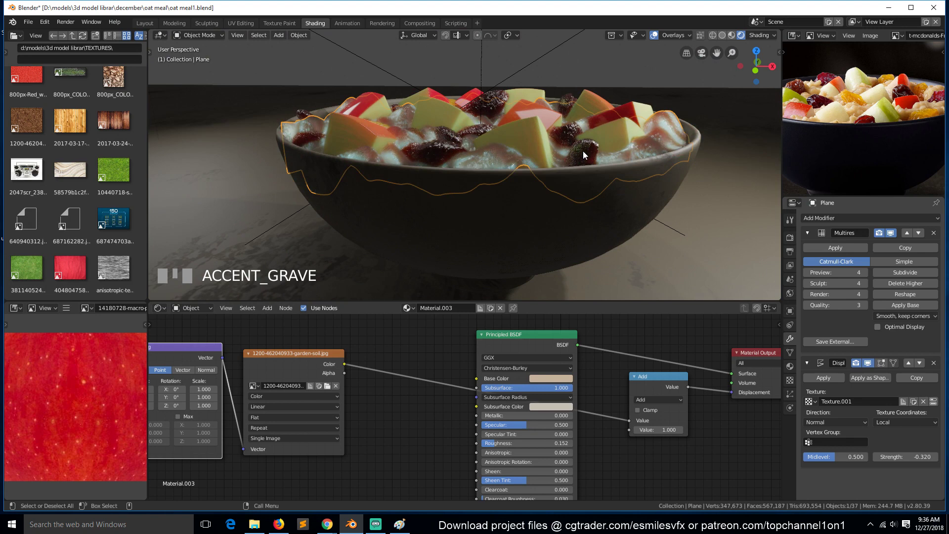
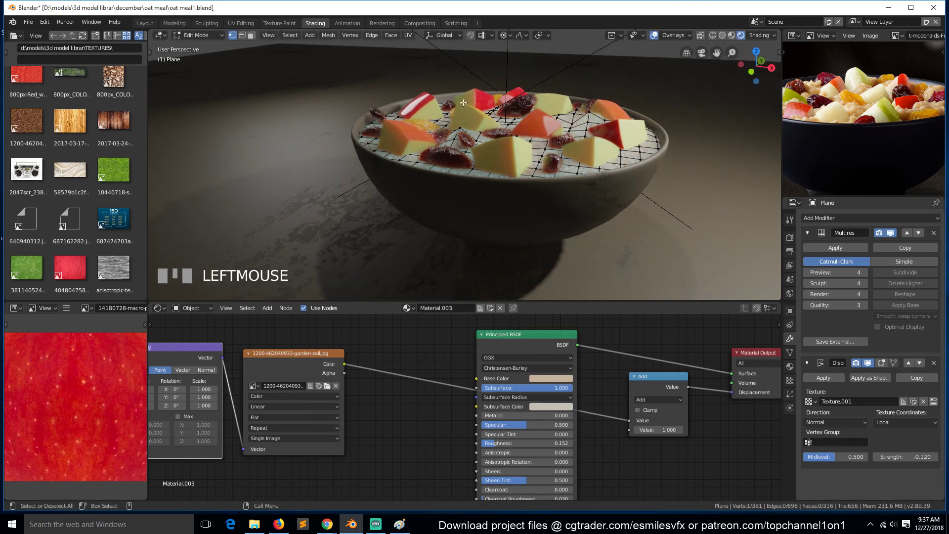
- Confirm the proportional lift of the oatmeal surface and return the plane to Object Mode in camera view
key(g)
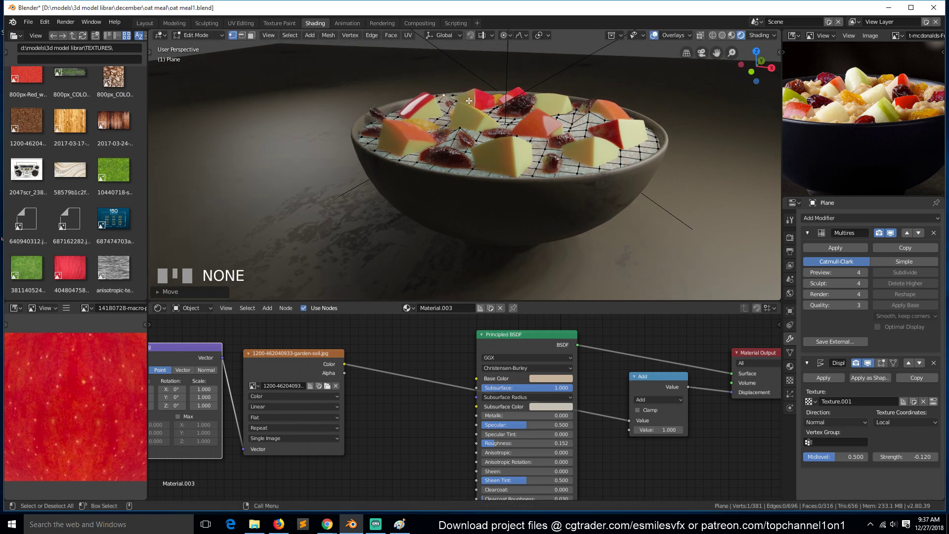
key(Tab)
key(KP_0)
scroll(down, 3)
key(alt+a)
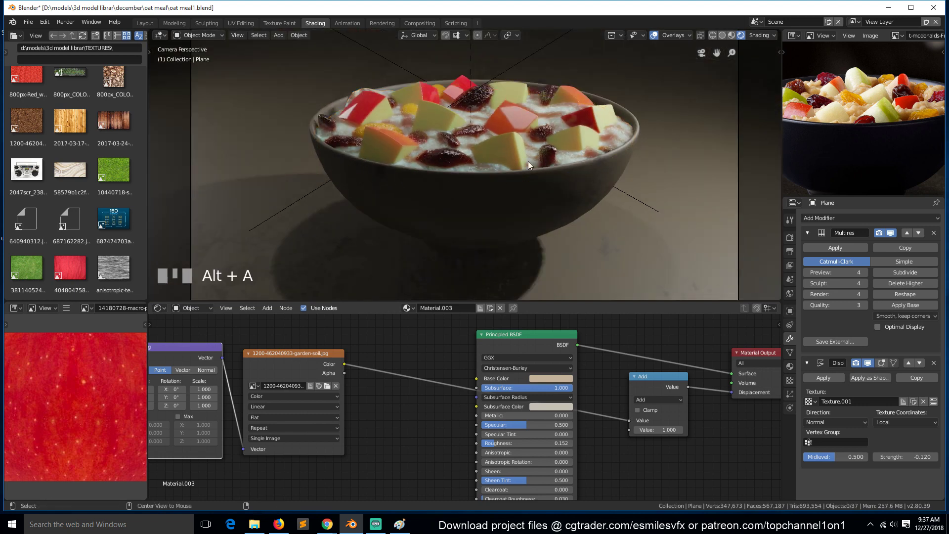
scroll(up, 3)
- Give the Clouds displace texture depth 6, size 0.40 and contrast 2.0
click(540, 275)
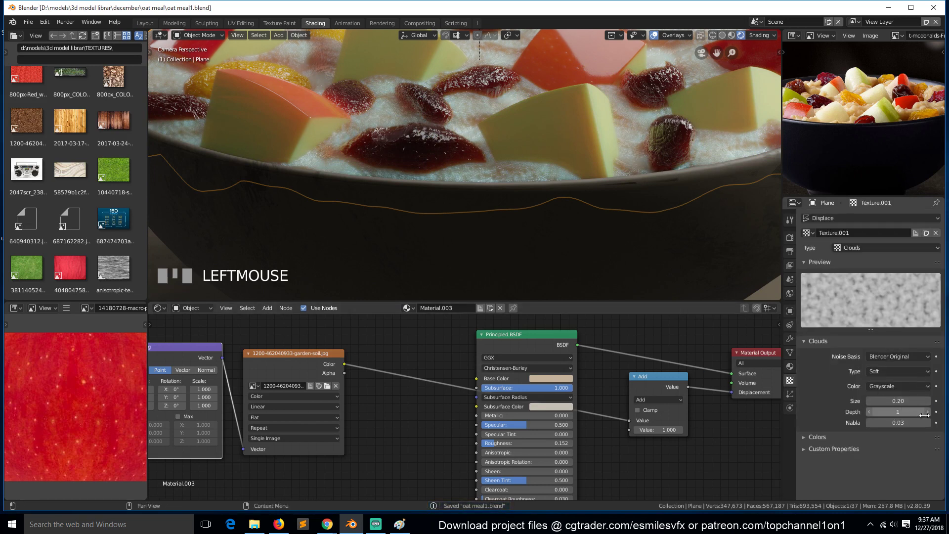
drag(930, 416, 927, 387)
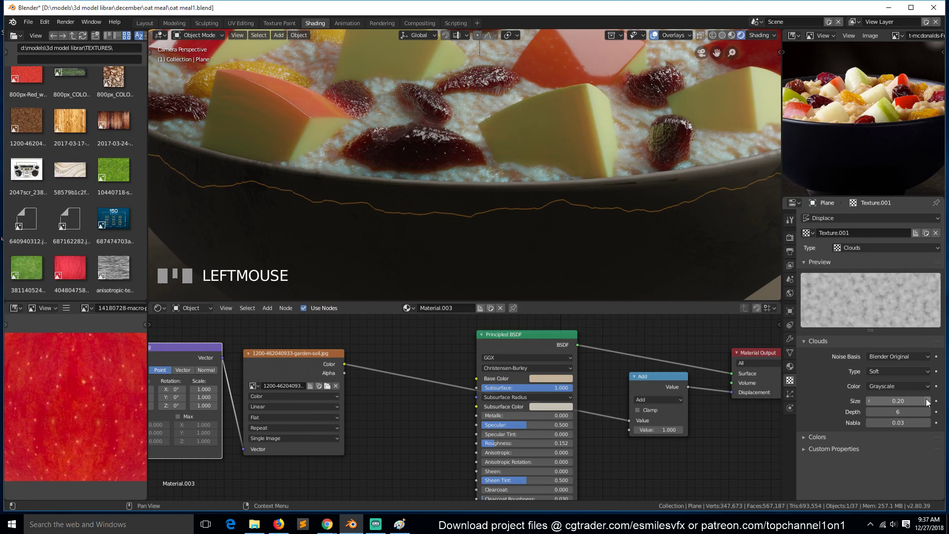
drag(931, 403, 932, 489)
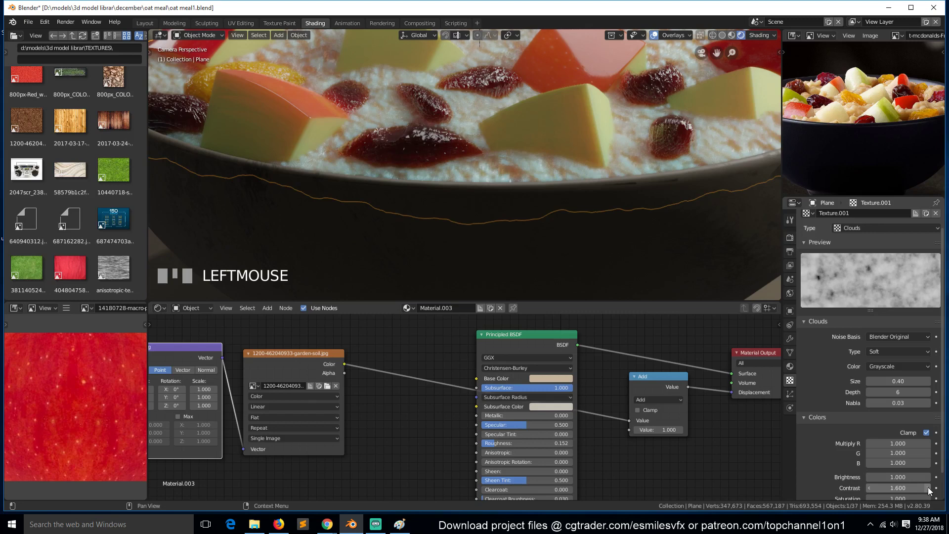
drag(932, 489, 566, 231)
scroll(down, 3)
key(`)
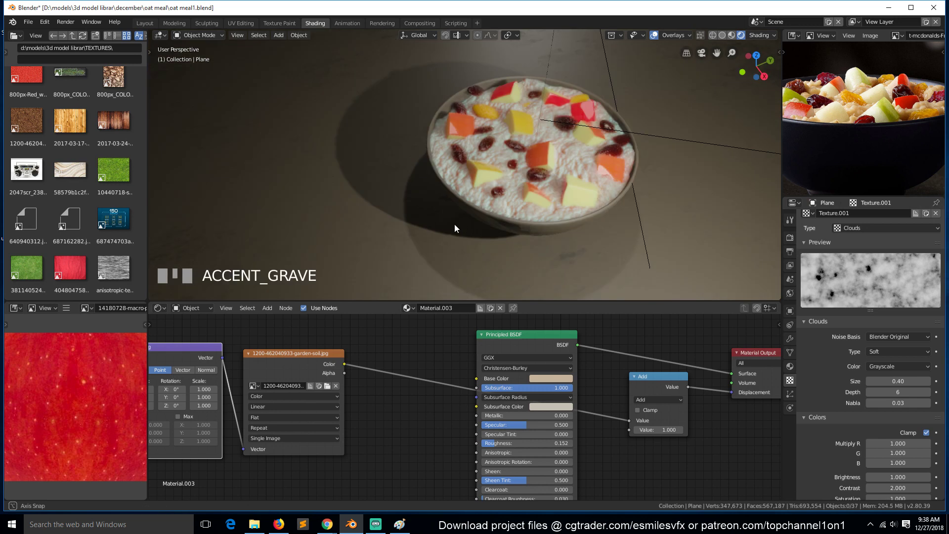
- Lower the material's displacement Add value to 0.1 in camera view
key(KP_0)
scroll(up, 3)
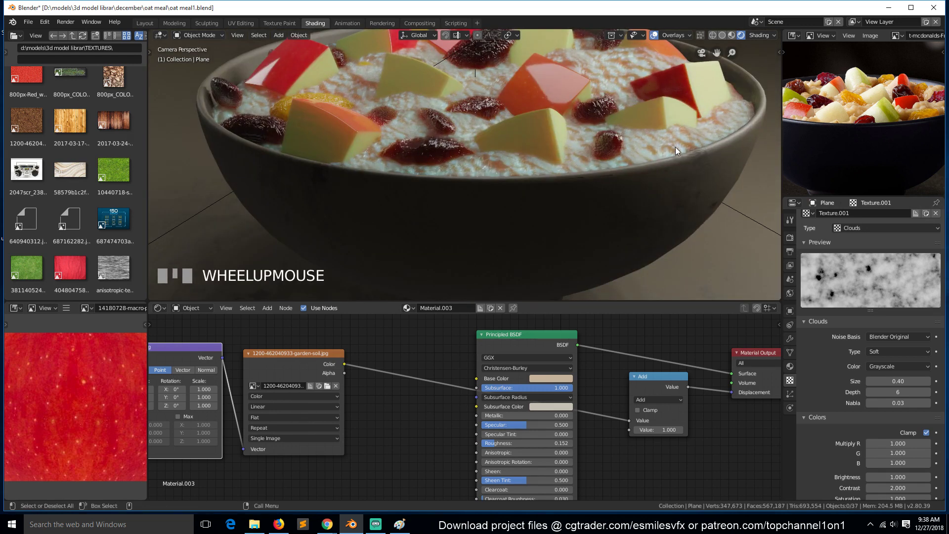
click(678, 162)
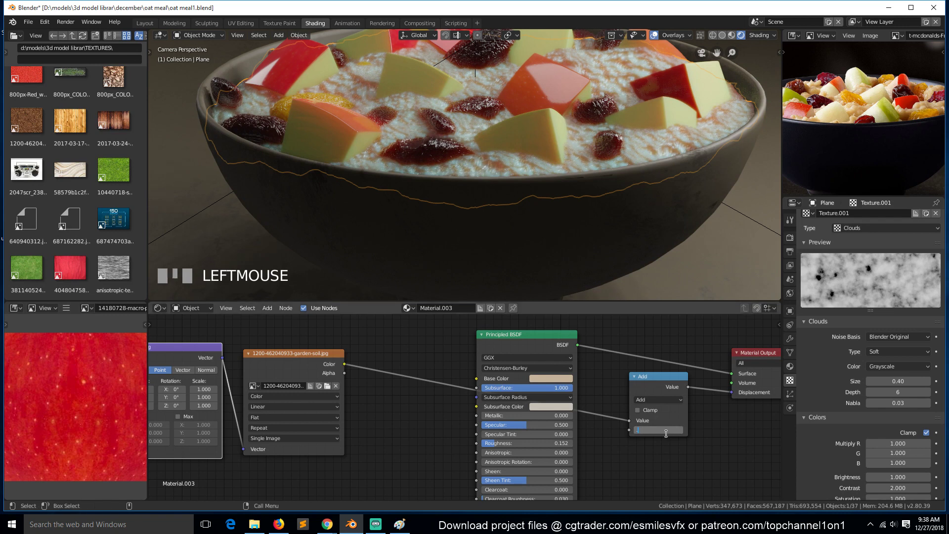
click(667, 464)
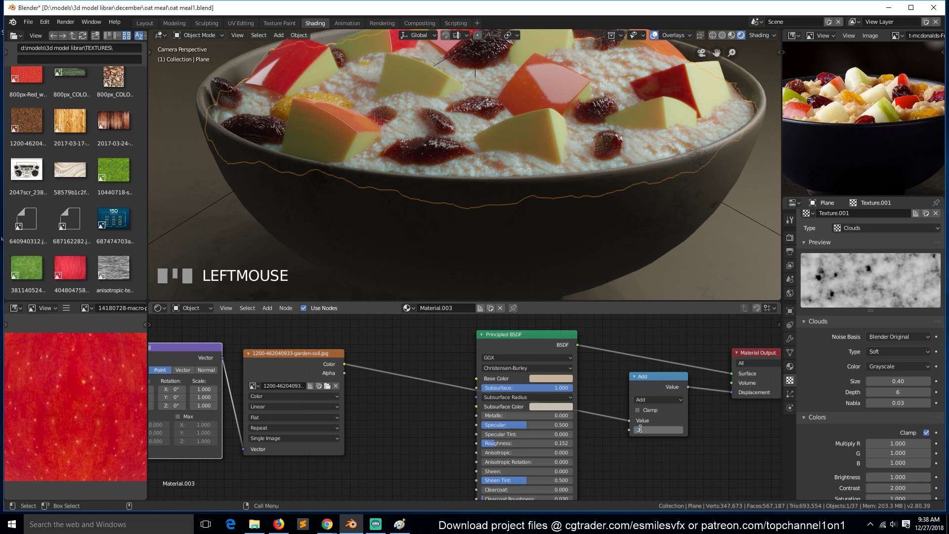
click(656, 442)
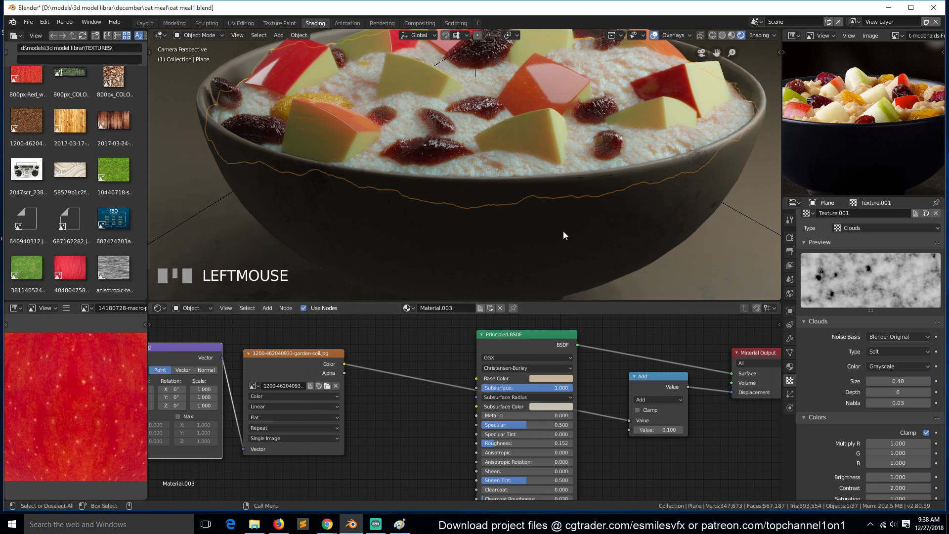
- Save the file and ready the file browser's oat COLOURBOX image for the node setup
scroll(down, 3)
key(a)
key(ctrl+s)
scroll(down, 3)
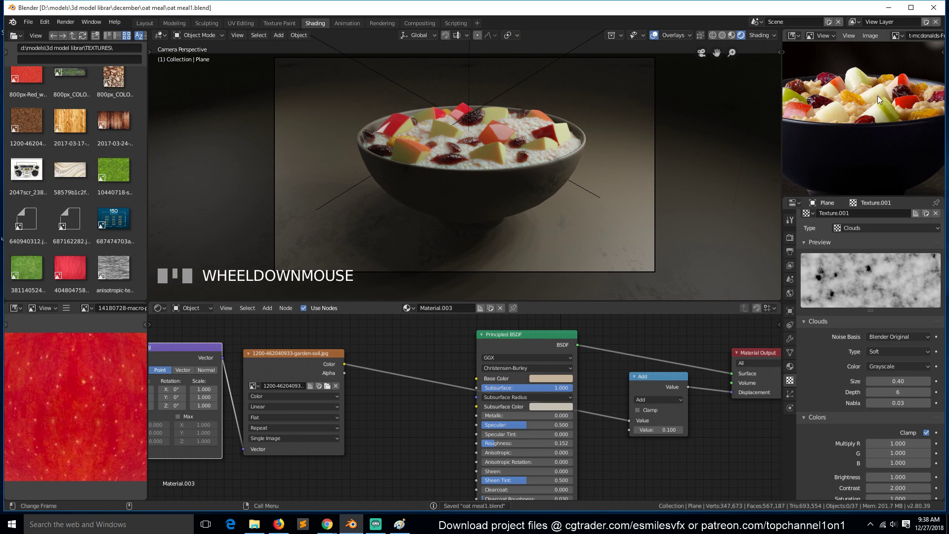
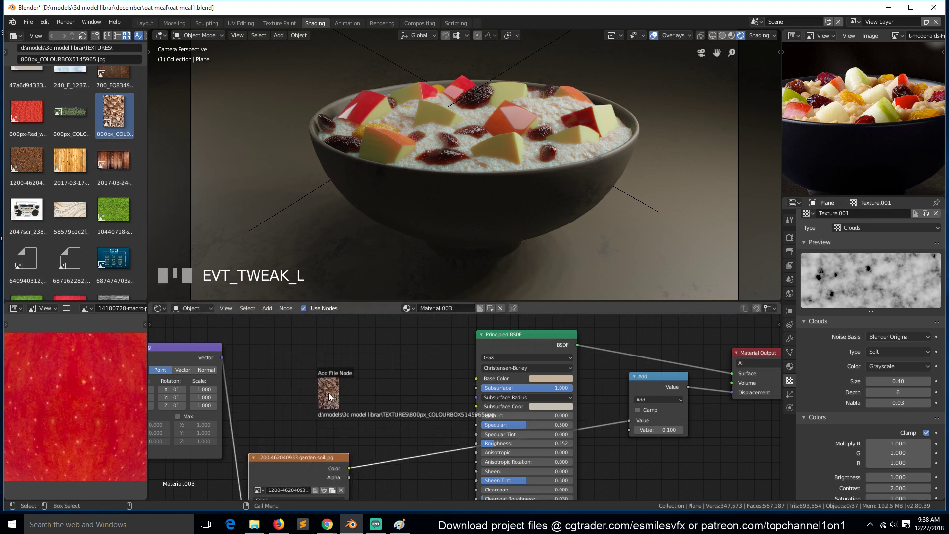
- Drop the oat image in as a texture node and connect it into the displacement Add node
click(324, 399)
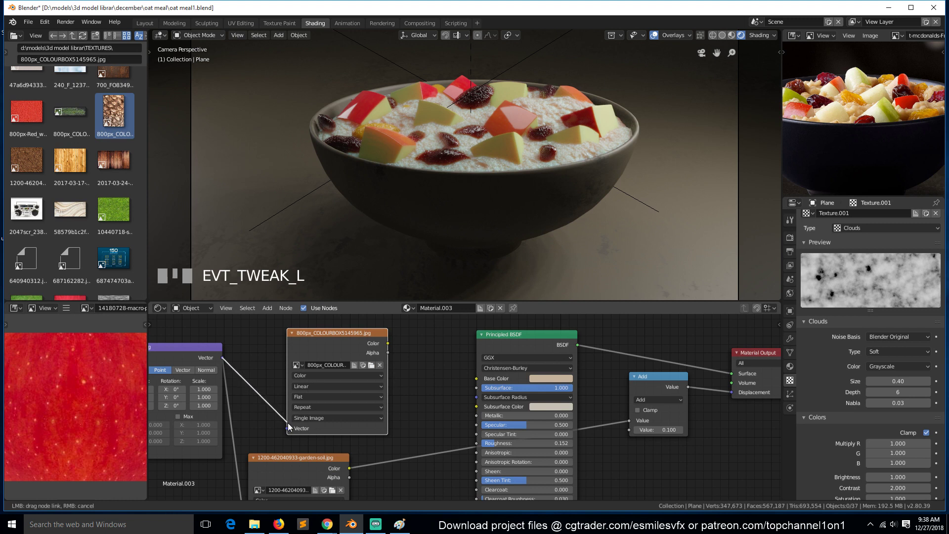
drag(354, 370, 622, 450)
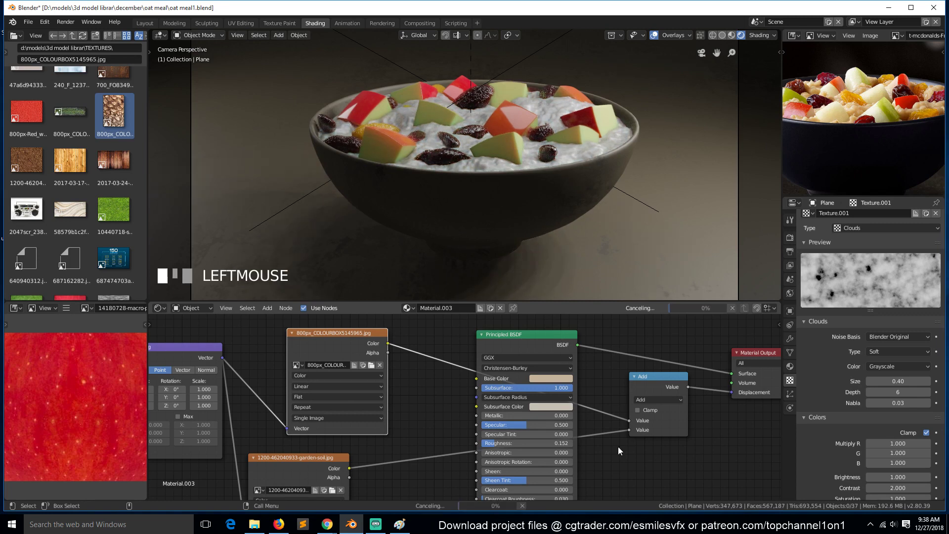
scroll(up, 3)
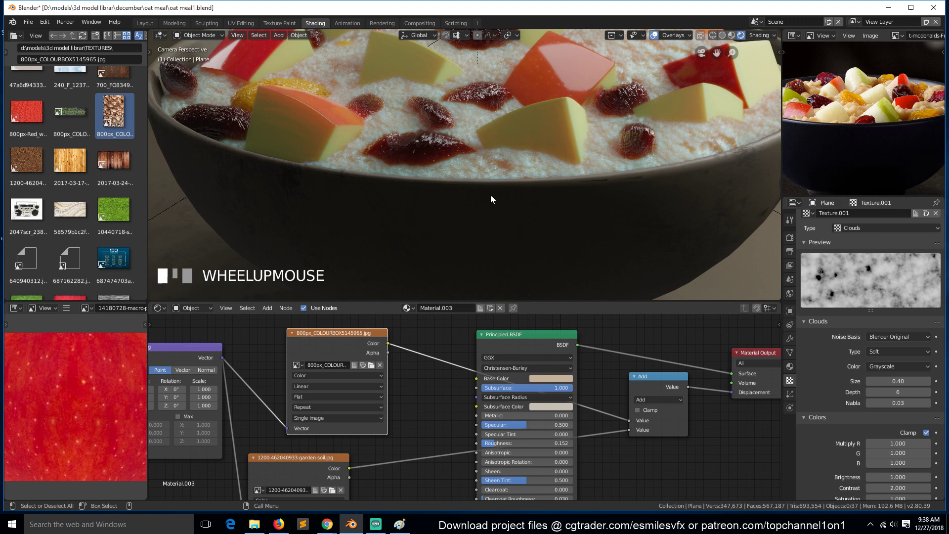
scroll(down, 3)
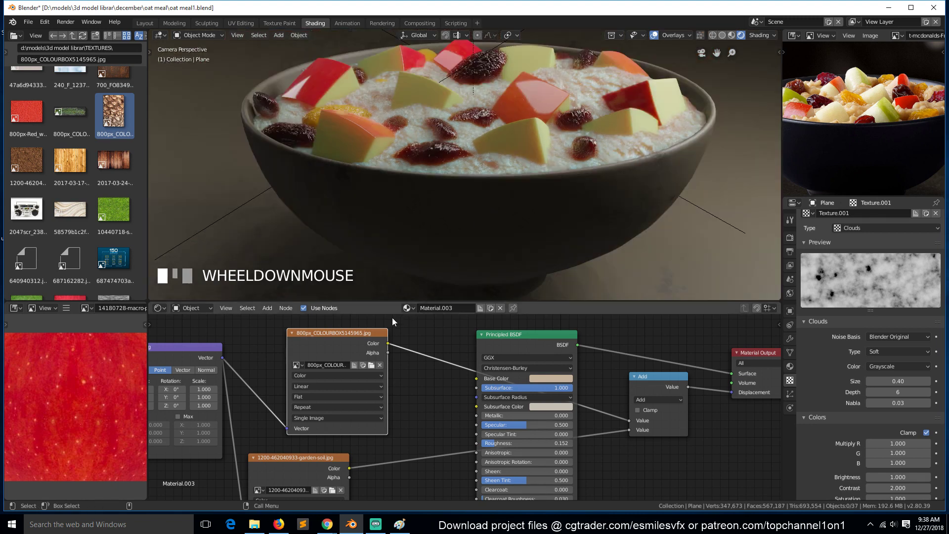
- Preview the oat image texture alone on the porridge via a Node Wrangler viewer
click(371, 337)
click(373, 340)
key(`)
scroll(up, 3)
key(`)
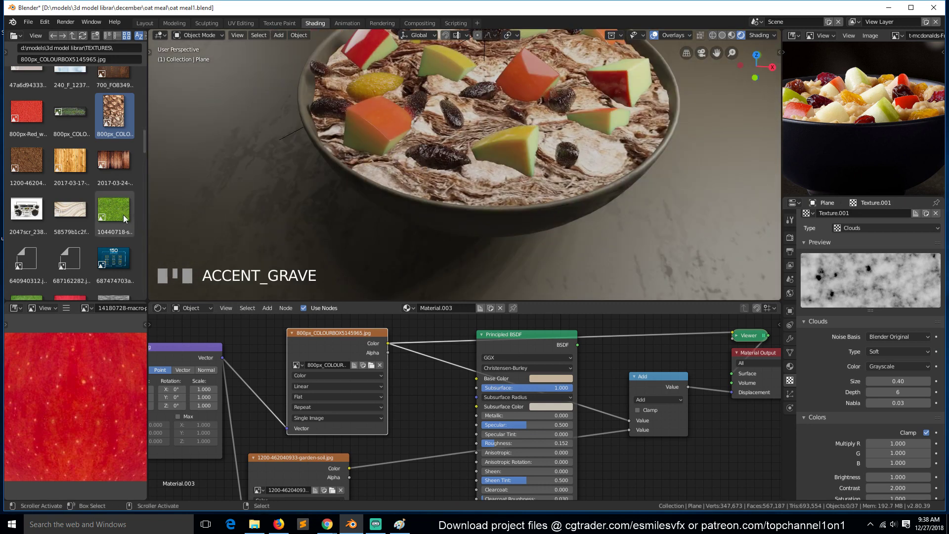
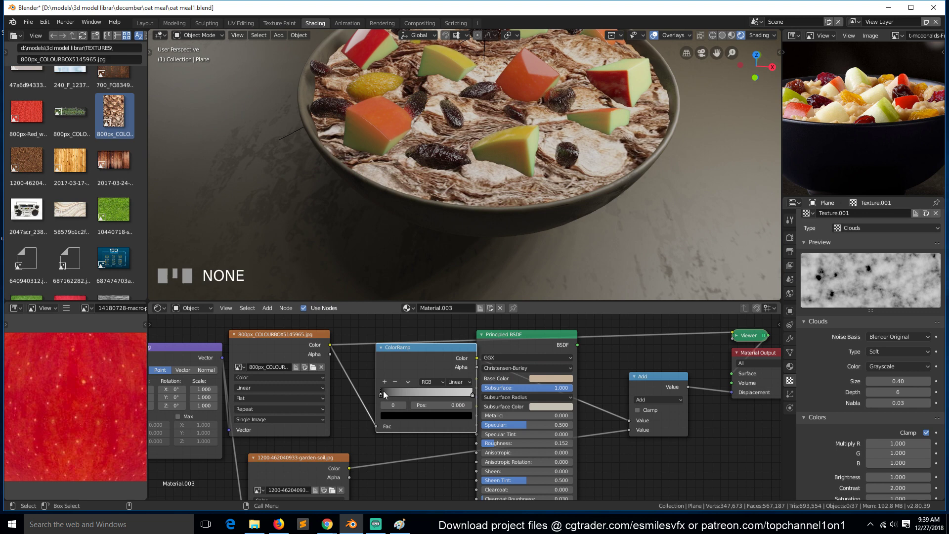
- Insert a ColorRamp after the oat texture with its black stop near 0.391 for a stark mask
drag(393, 394, 408, 368)
click(411, 369)
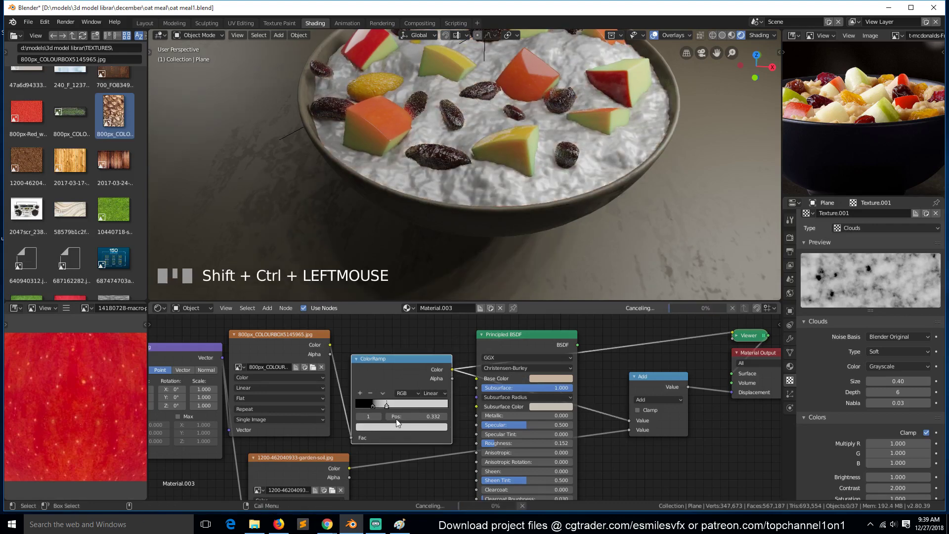
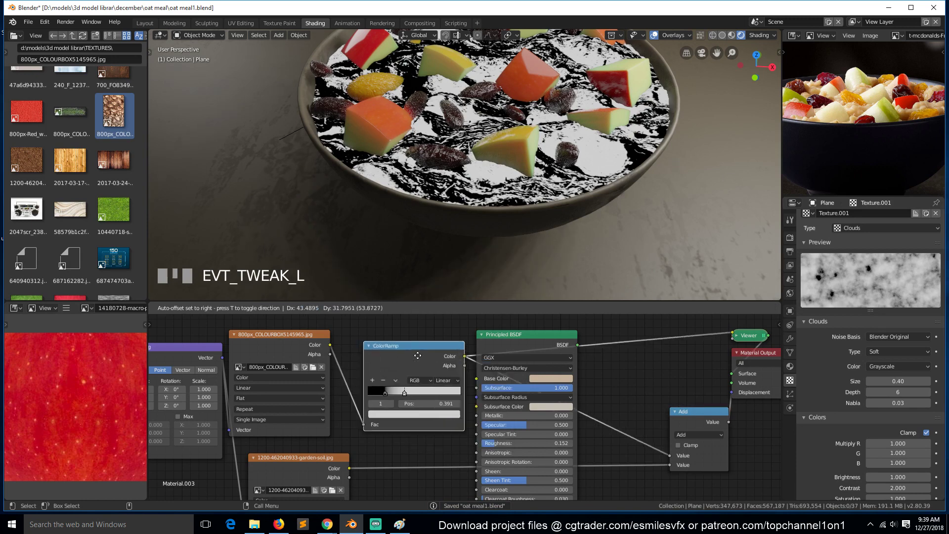
click(519, 344)
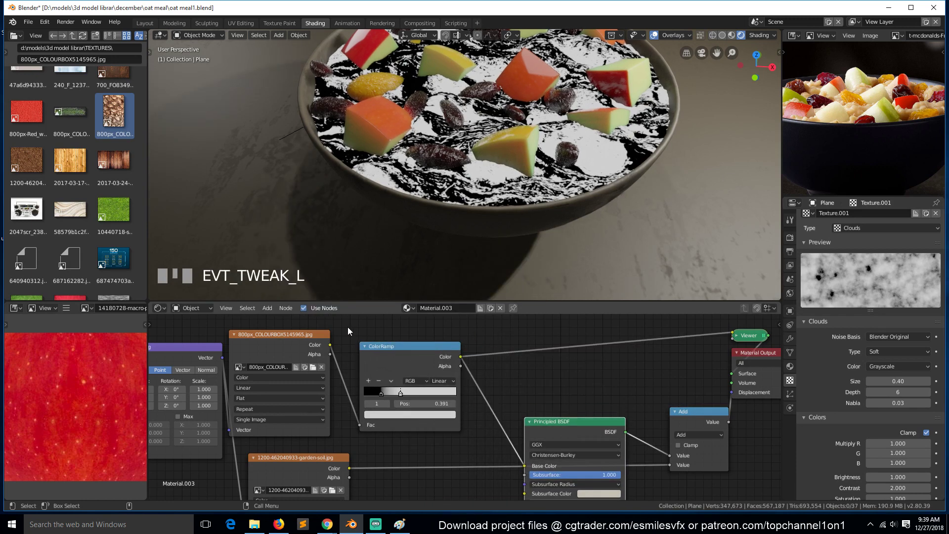
click(403, 353)
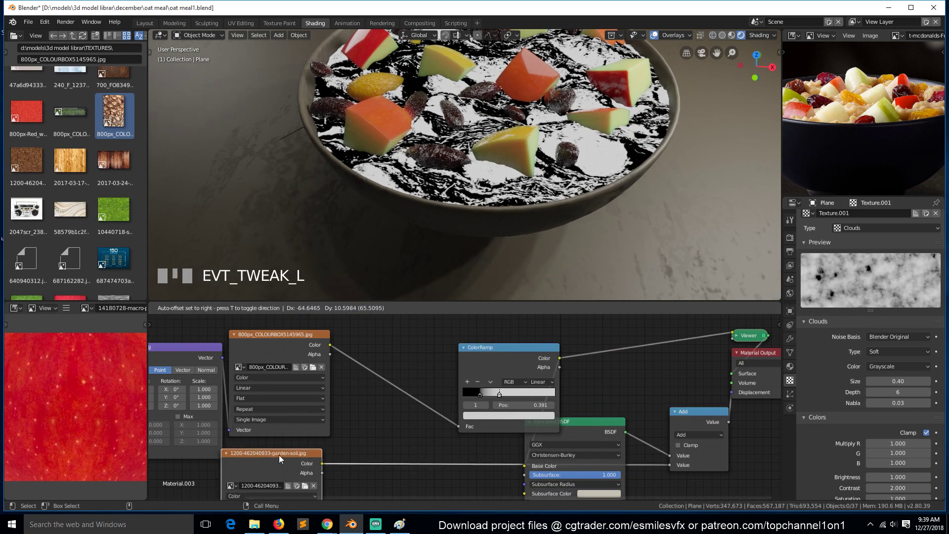
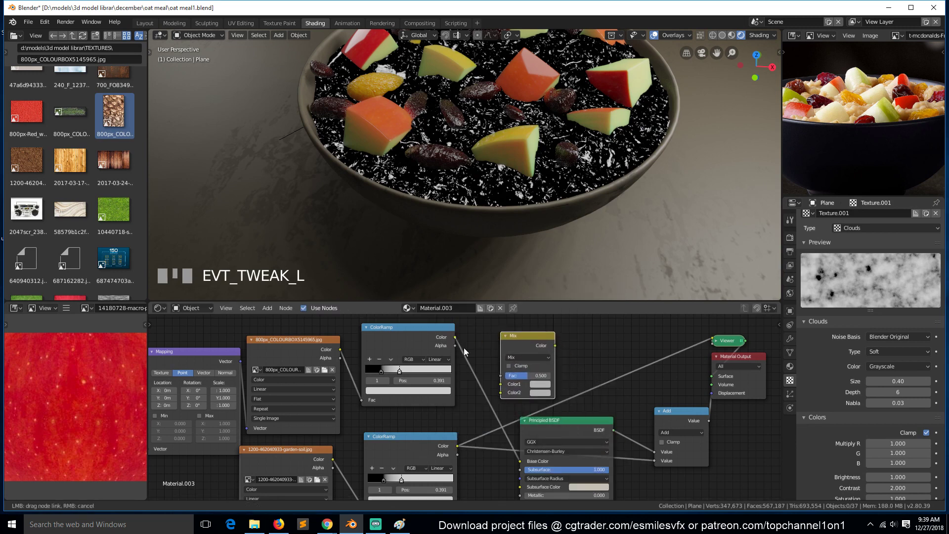
- Plug both ColorRamp masks into the Mix node set to Screen with Fac 1
drag(462, 452, 538, 346)
click(541, 346)
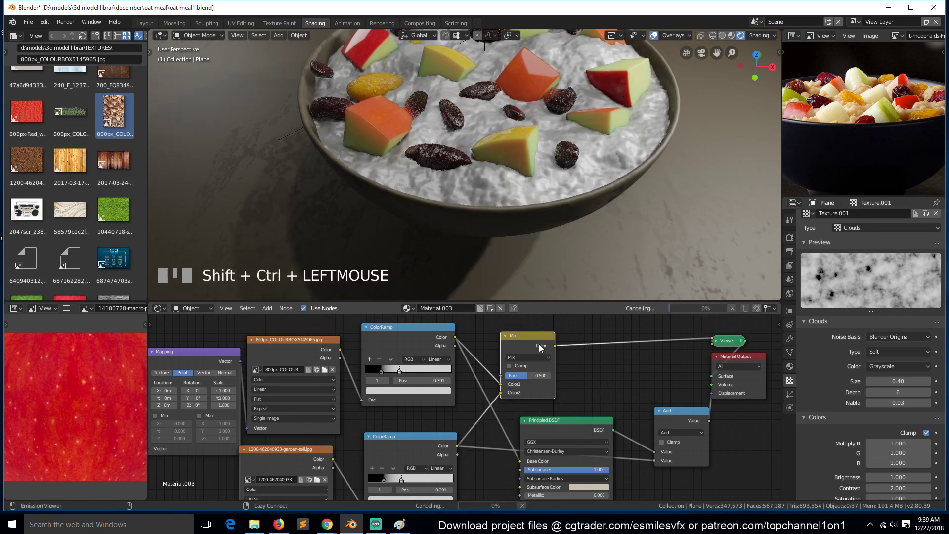
drag(538, 341, 544, 356)
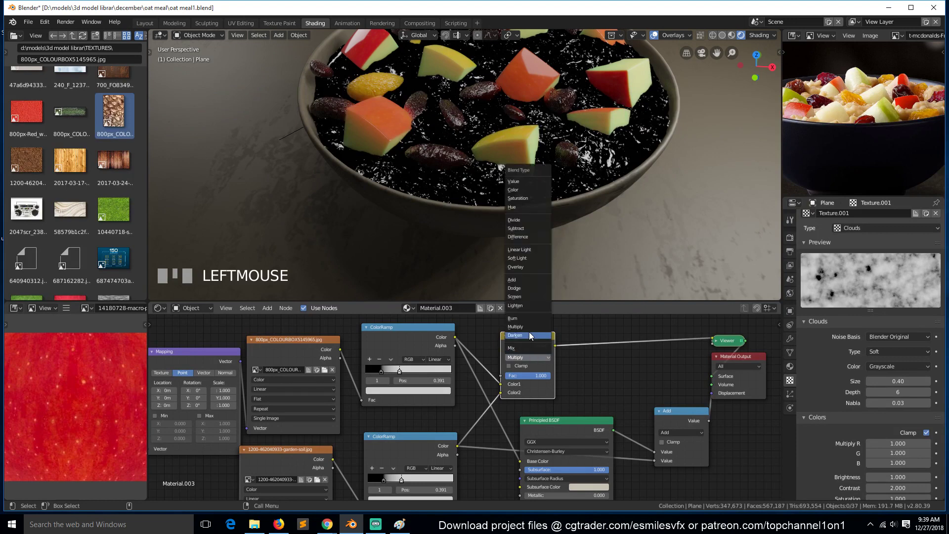
drag(528, 299, 522, 195)
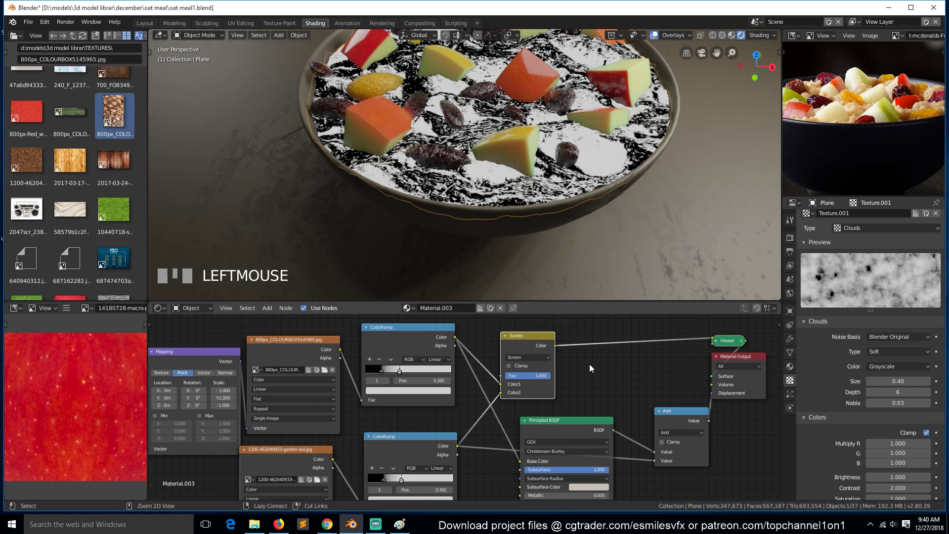
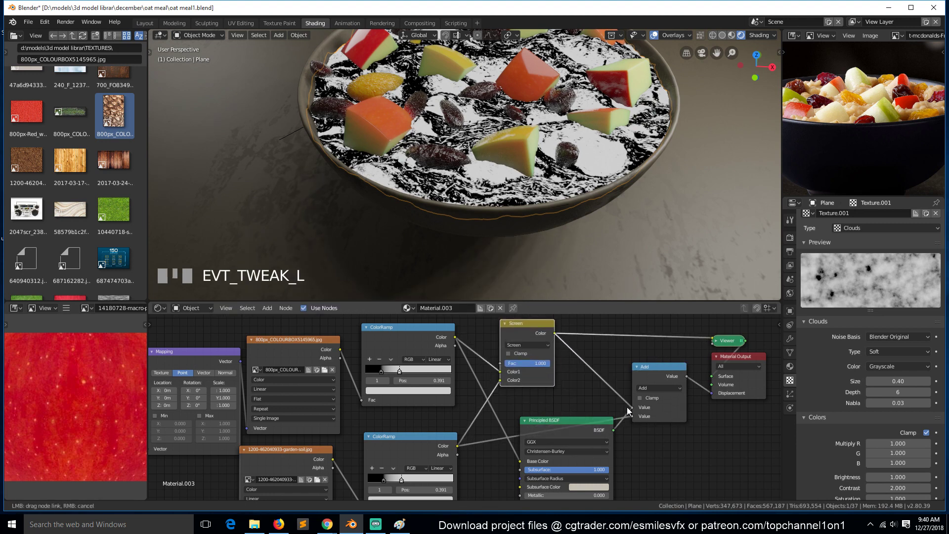
- Feed the mixed mask into the displacement Add node and show the full material again
drag(638, 419, 586, 435)
click(585, 433)
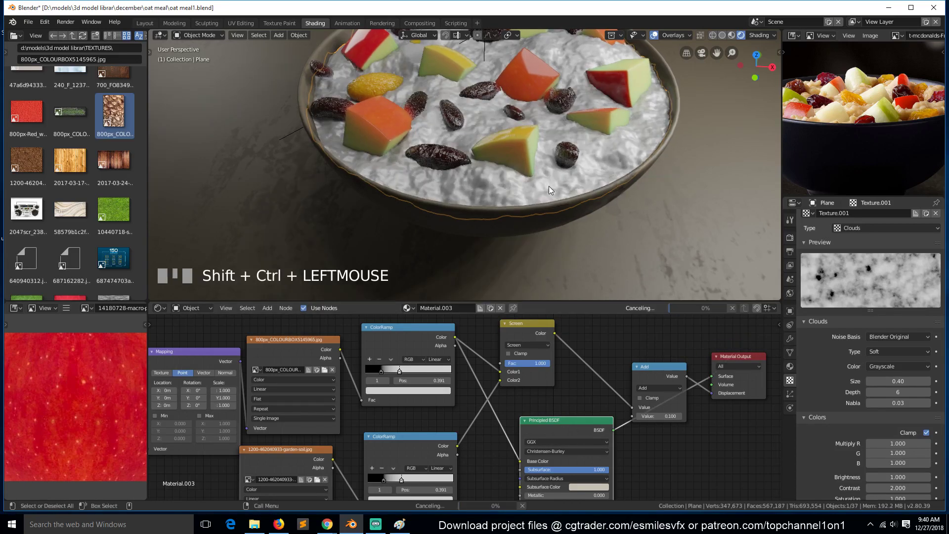
- Set the Principled BSDF subsurface to 0.5 from camera view and save the file
key(`)
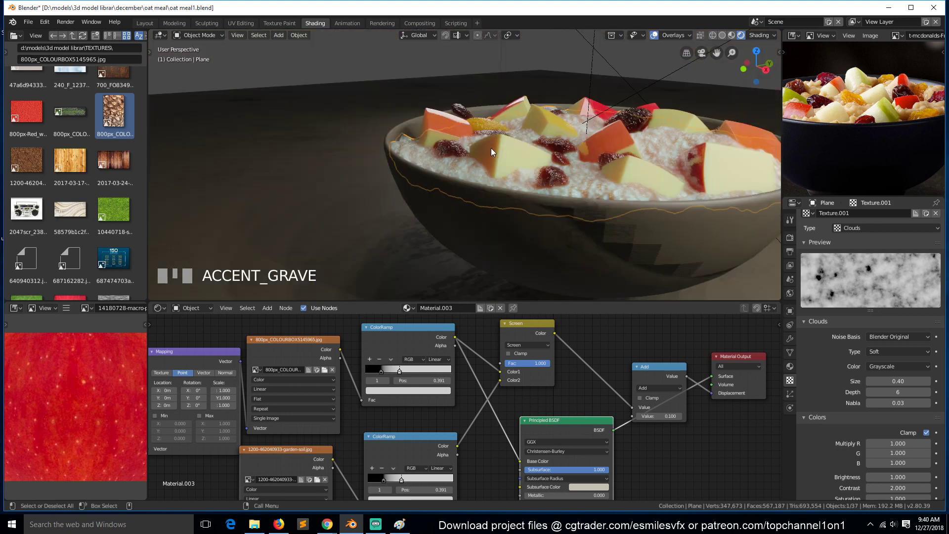
key(KP_0)
scroll(down, 3)
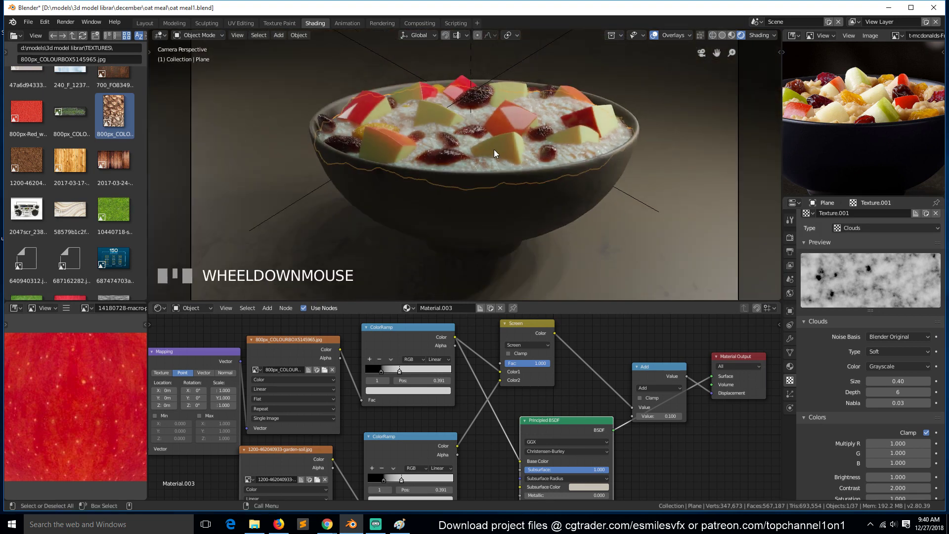
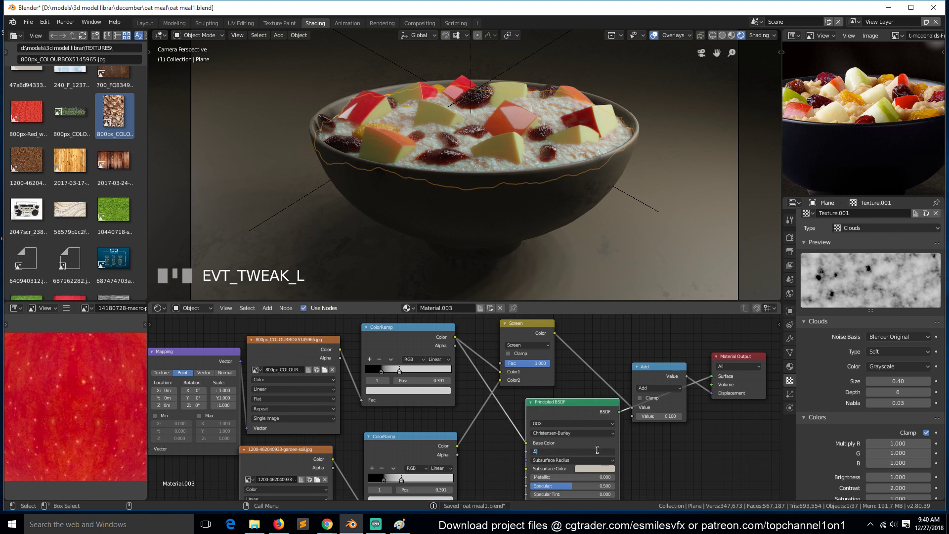
click(673, 456)
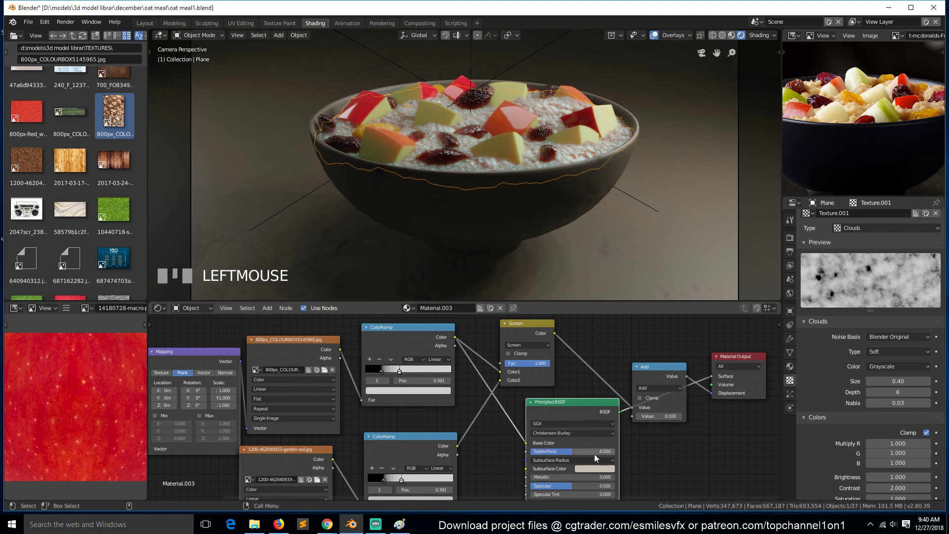
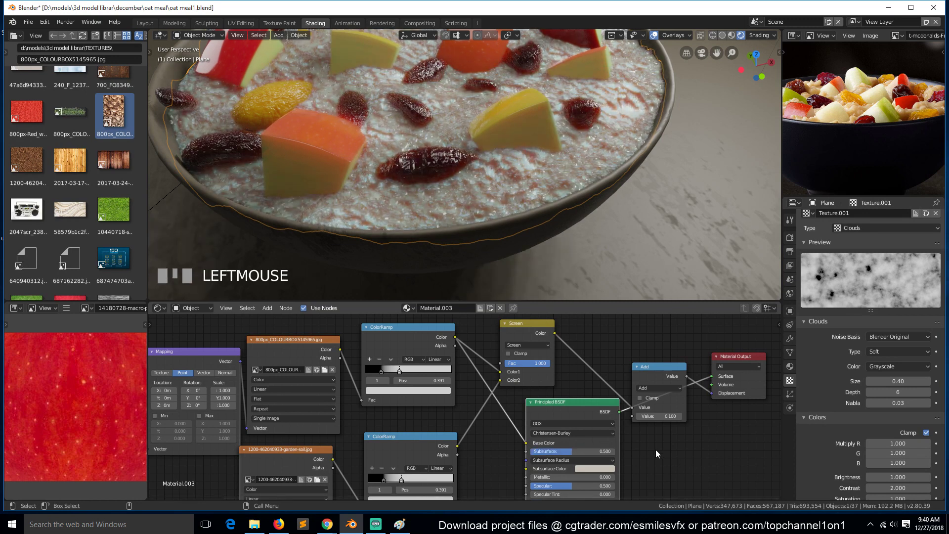
key(KP_0)
scroll(down, 3)
key(a)
scroll(down, 3)
key(KP_7)
- Add an Irradiance Volume light probe and size it around the oatmeal bowl
key(shift+a)
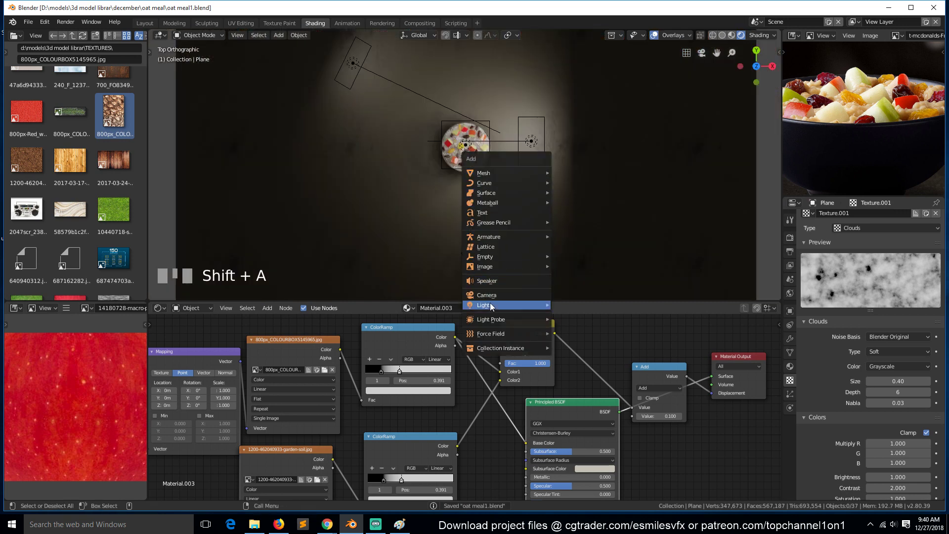
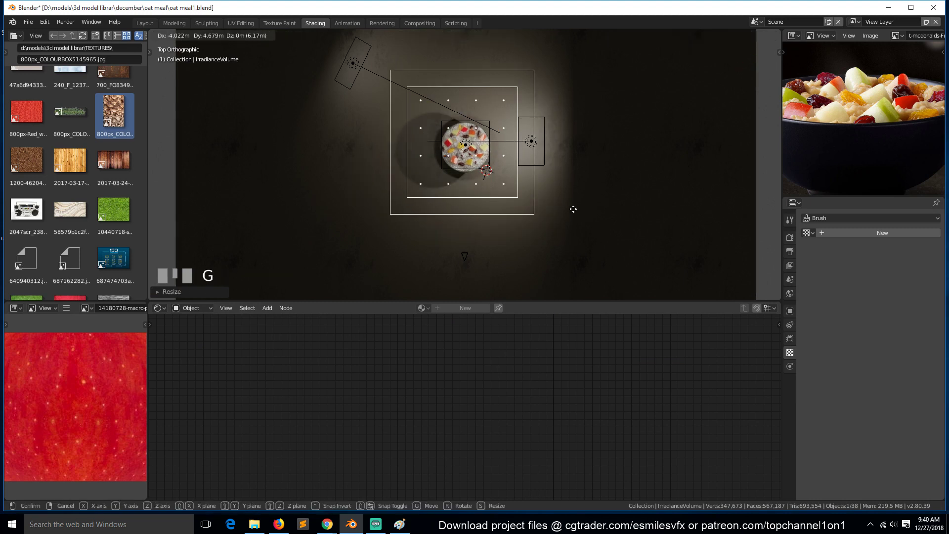
click(586, 219)
key(KP_1)
key(g)
click(589, 171)
- Add a Reflection Cubemap probe scaled around the bowl, then save from camera view
key(`)
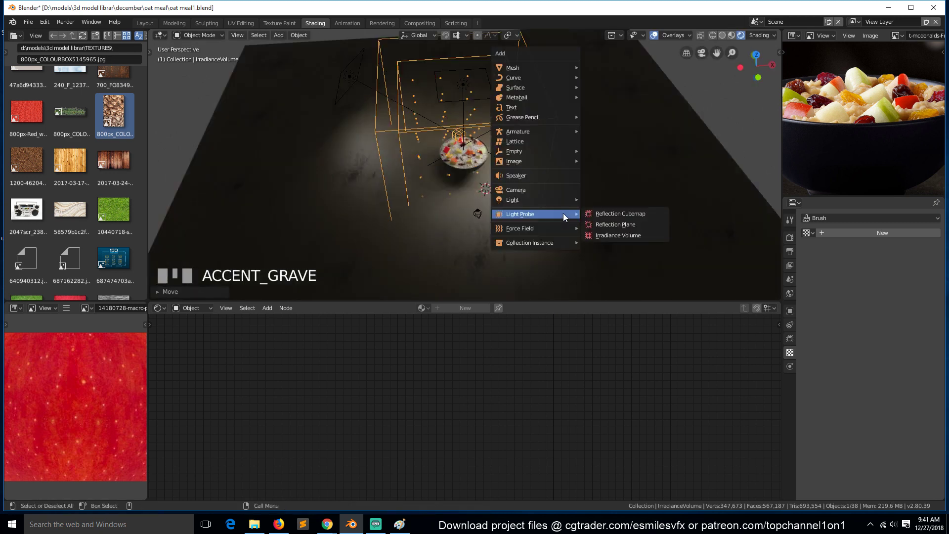
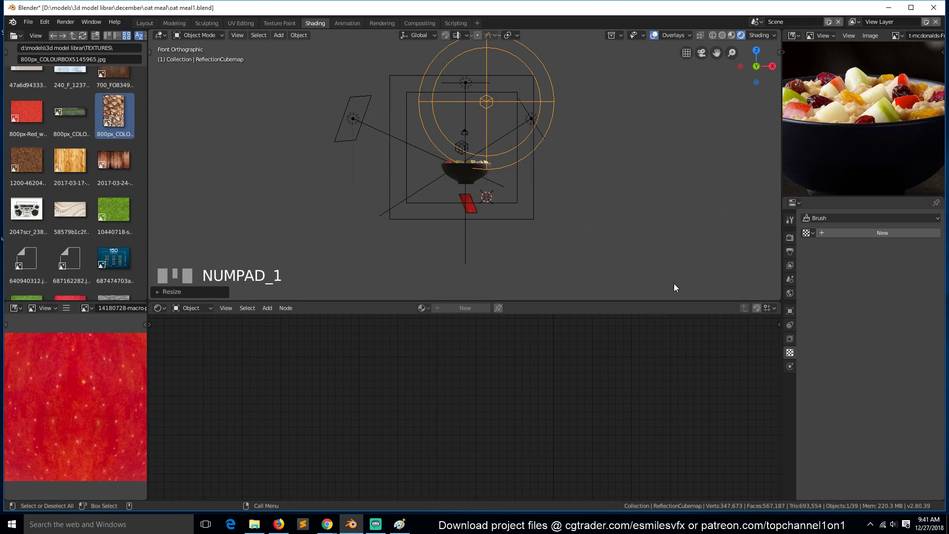
key(g)
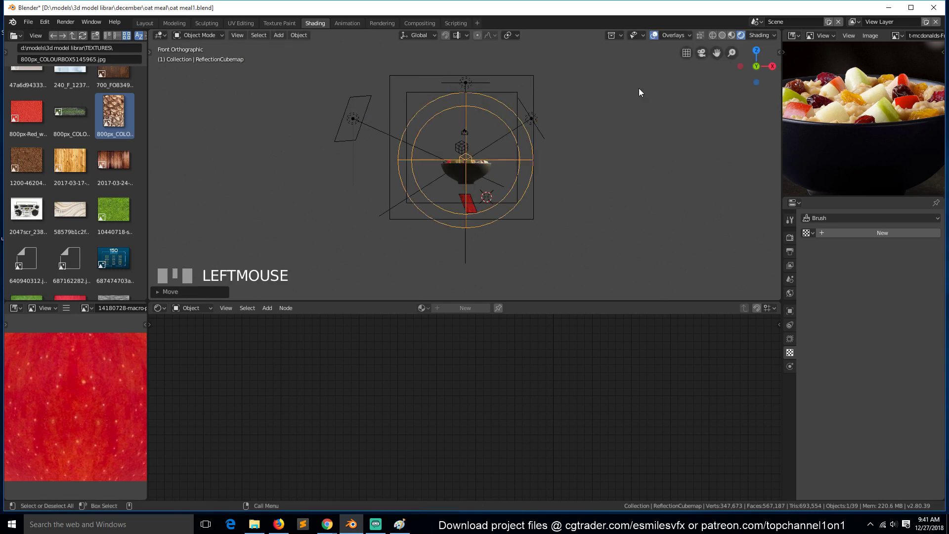
key(KP_0)
click(641, 90)
scroll(up, 3)
key(alt+a)
scroll(down, 3)
- Select the porridge surface and switch its displacement math node to Multiply
key(s)
click(569, 159)
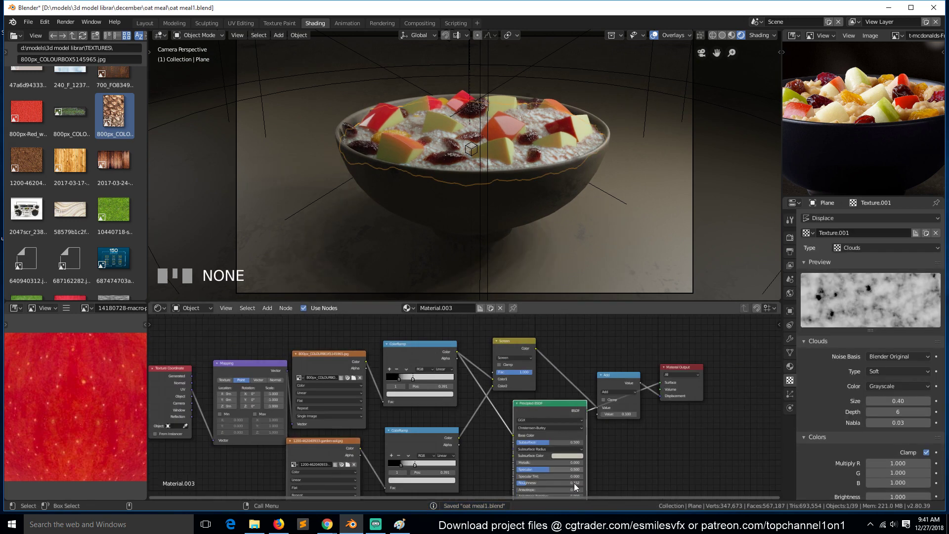
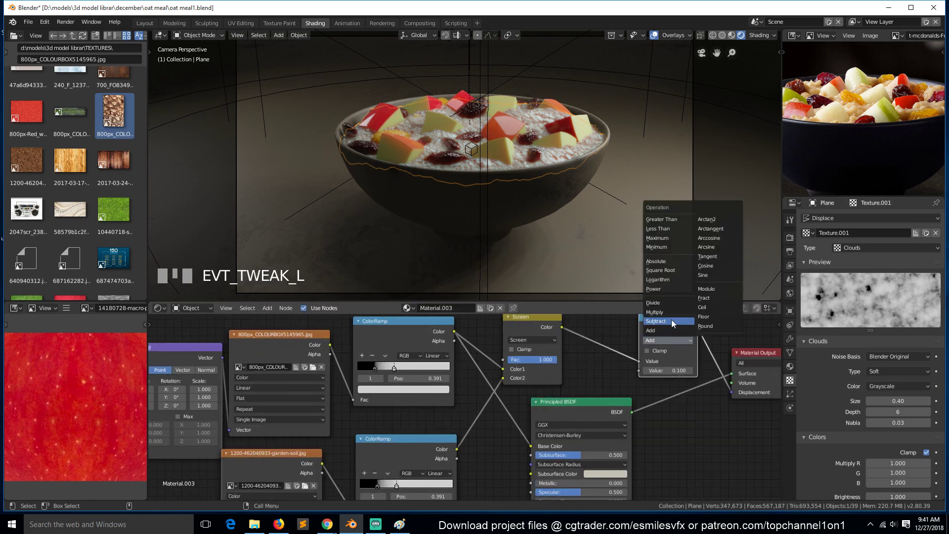
drag(675, 317, 671, 161)
scroll(up, 3)
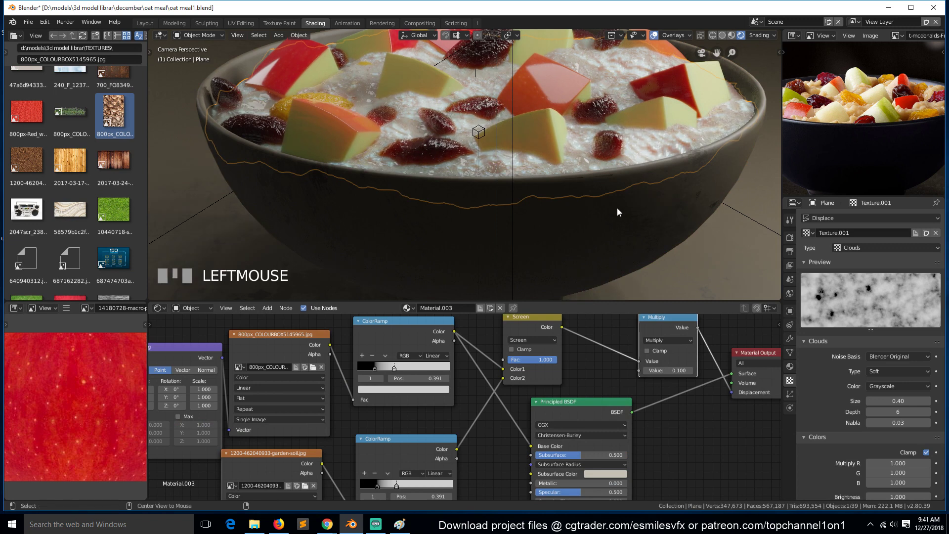
scroll(down, 3)
key(s)
scroll(down, 3)
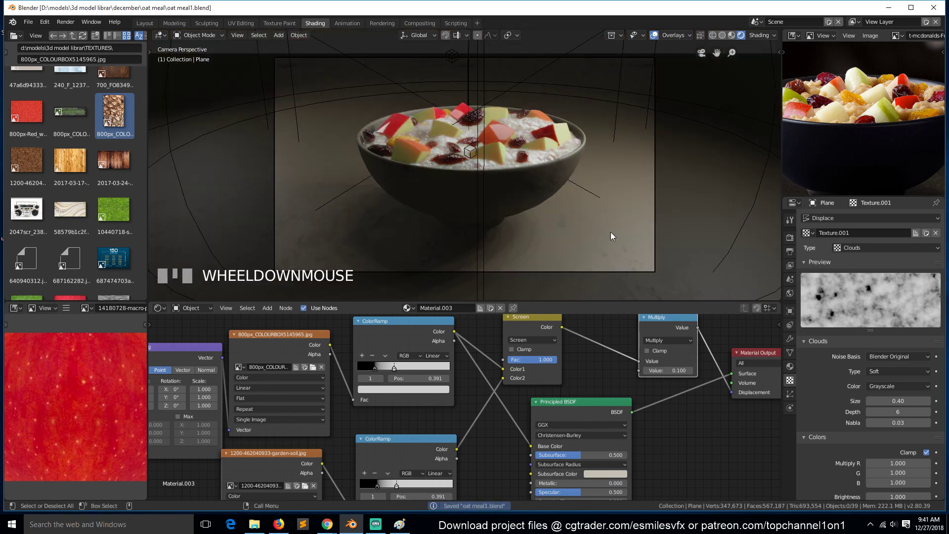
scroll(up, 3)
- Adjust the cloud texture's contrast, save, and start the indirect lighting bake
drag(693, 376, 697, 346)
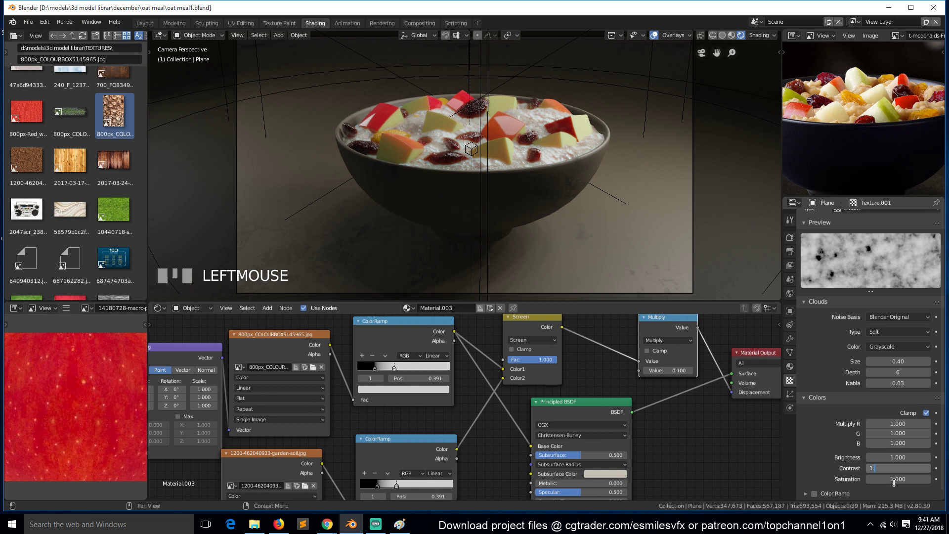
click(854, 465)
middle_click(582, 230)
scroll(up, 3)
key(ctrl+s)
scroll(down, 3)
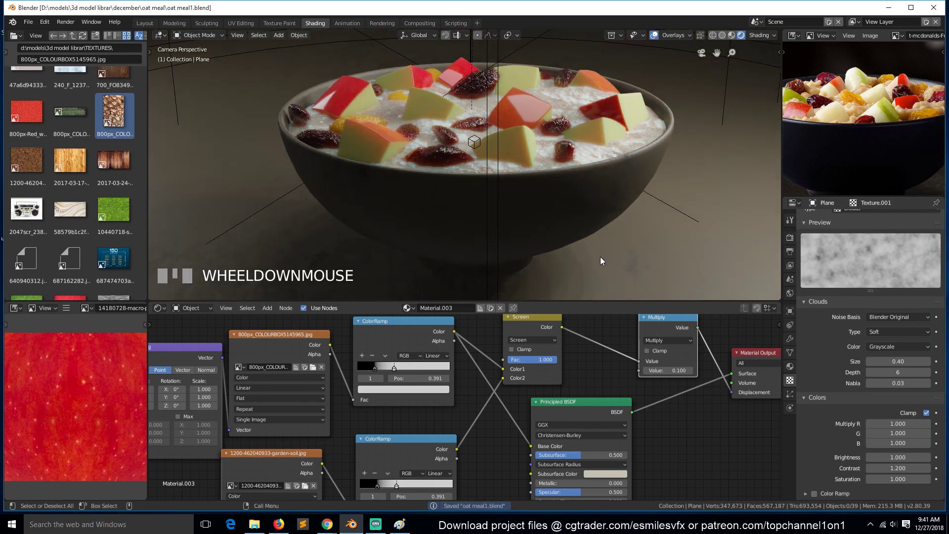
scroll(up, 3)
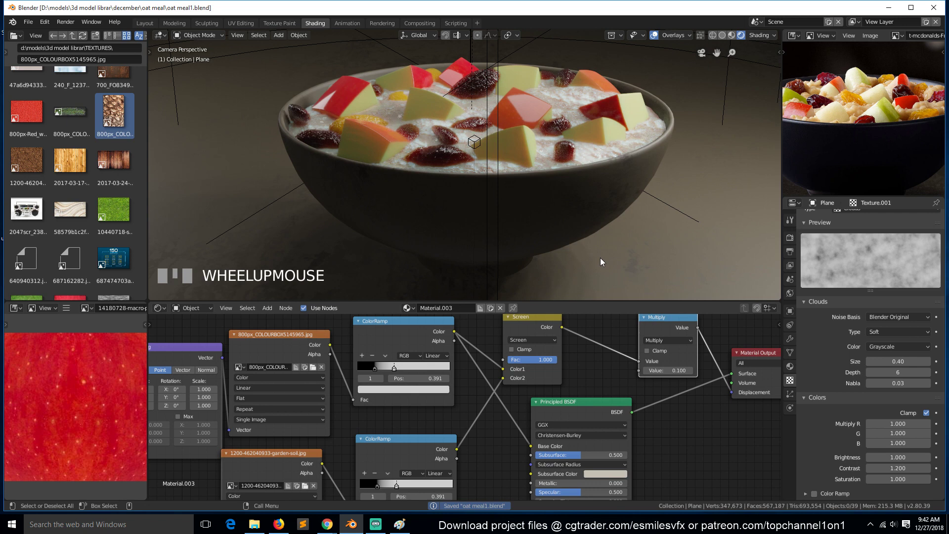
scroll(down, 3)
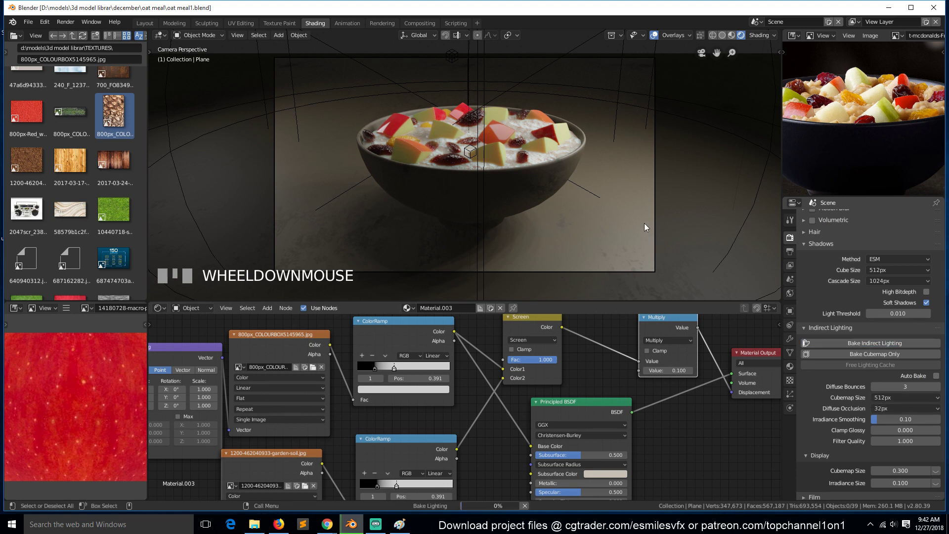
- Assign brick_lounge_2k.jpg as the world Environment Texture and rebake indirect lighting
drag(648, 226, 840, 241)
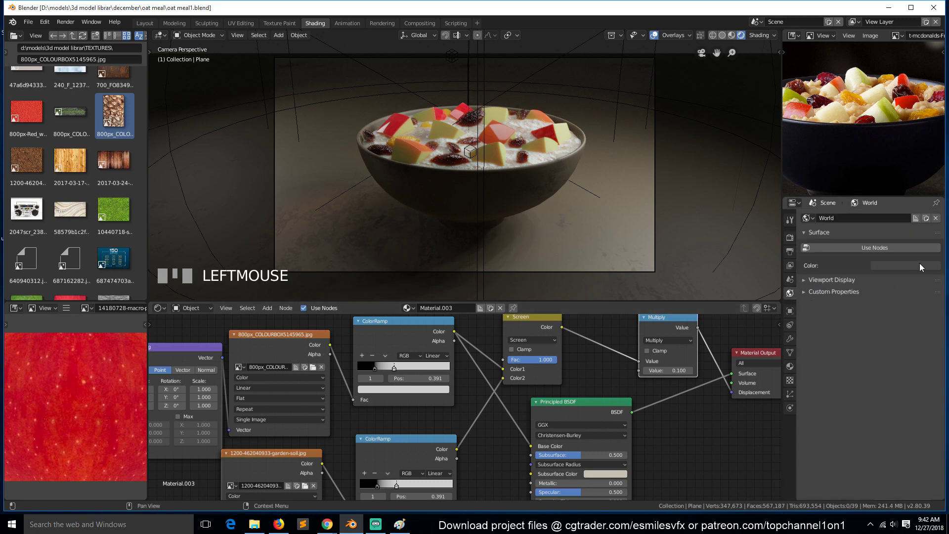
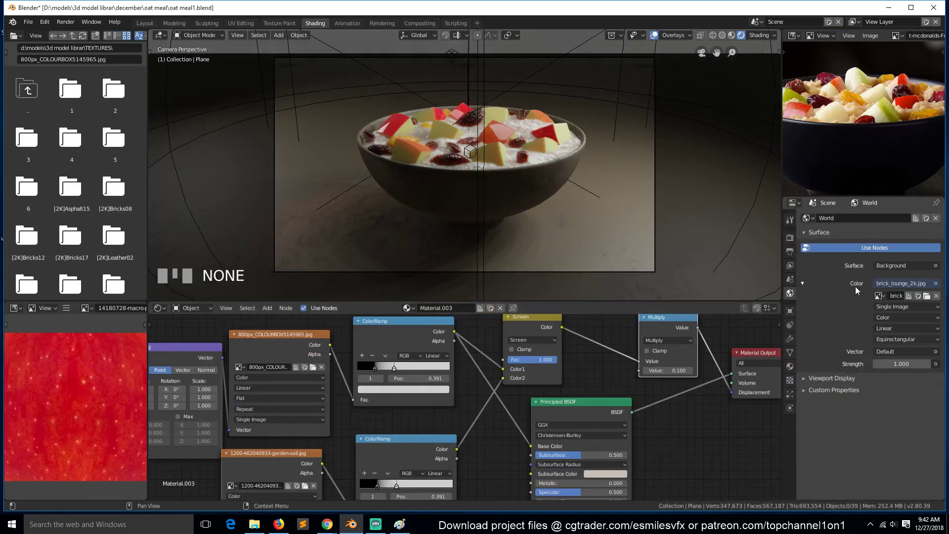
scroll(down, 3)
scroll(up, 3)
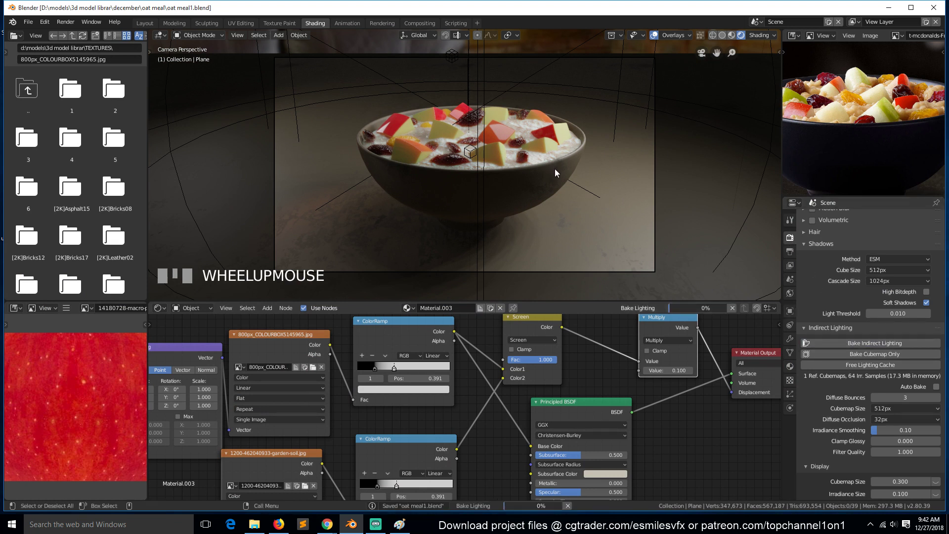
drag(536, 176, 780, 118)
scroll(down, 3)
key(`)
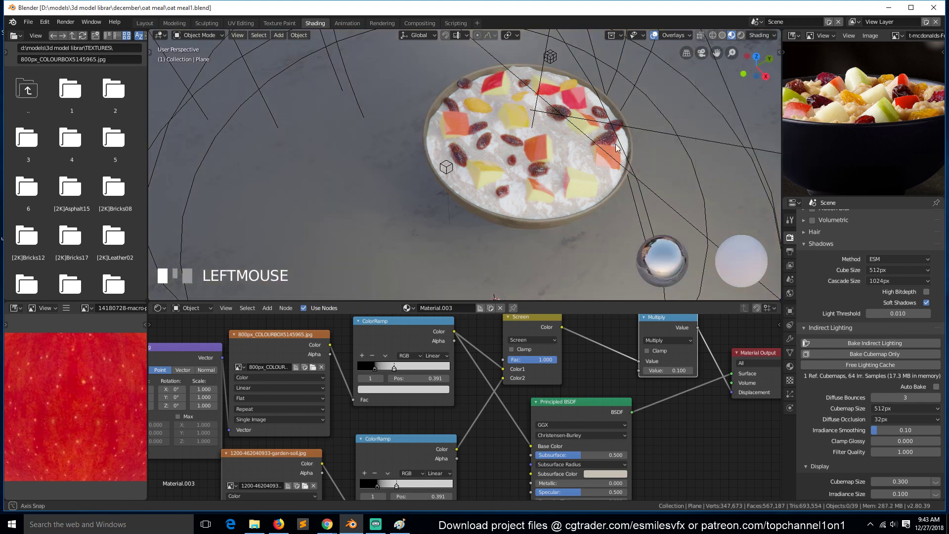
- Select the camera from its own view and begin moving it toward the bowl
key(`)
click(646, 111)
key(KP_0)
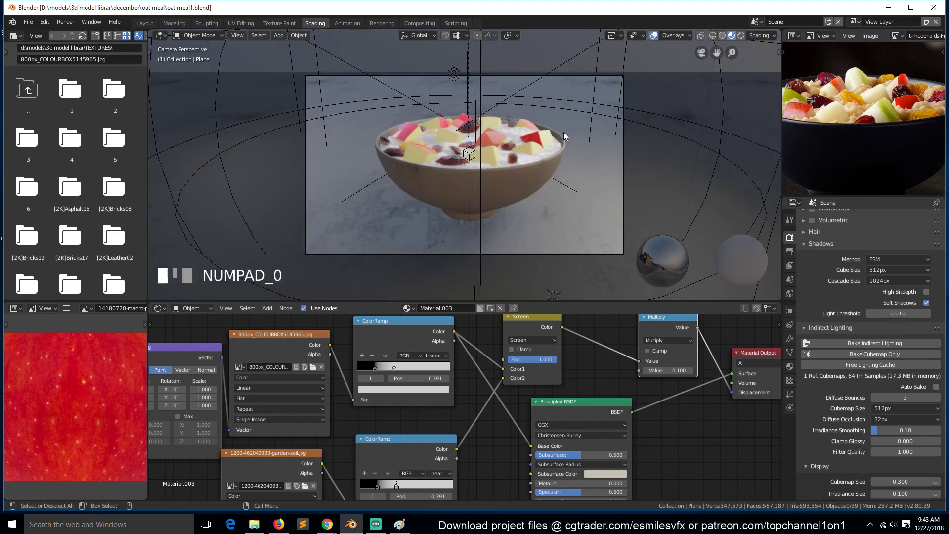
drag(566, 135, 586, 78)
scroll(down, 3)
scroll(down, 3)
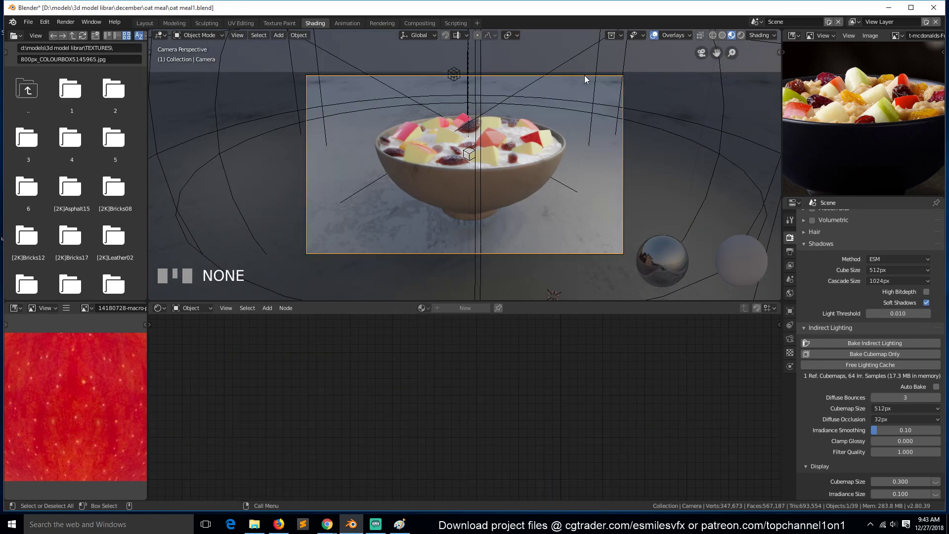
key(g)
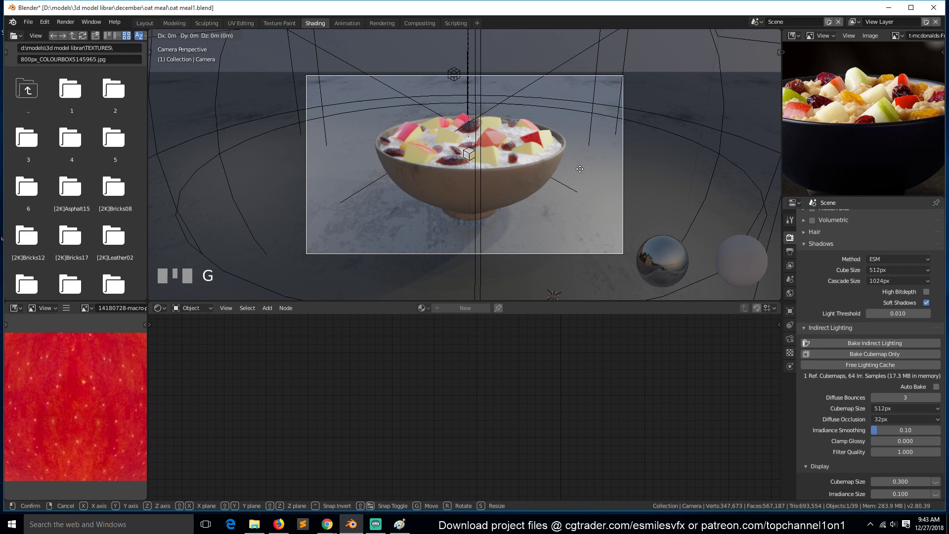
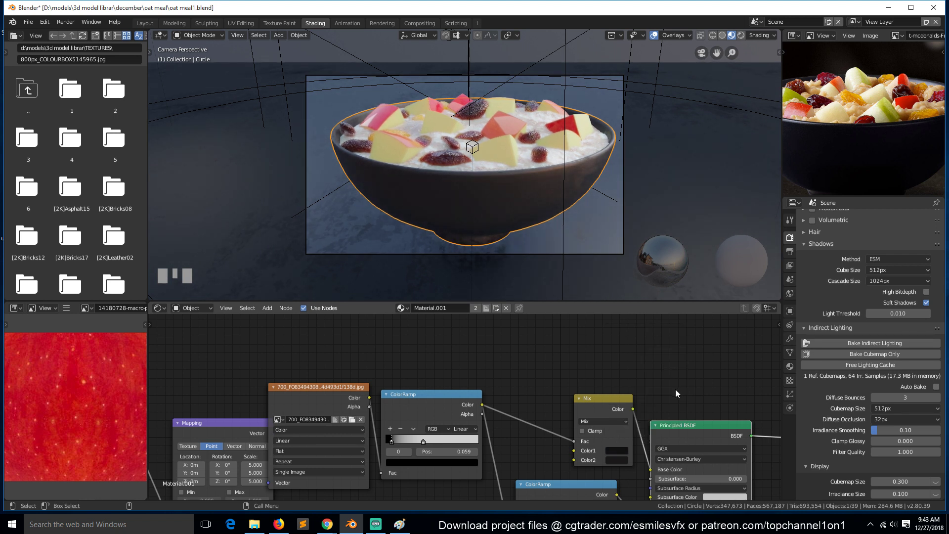
- Link the ColorRamp straight into the bowl's Base Color, then remove the link again
click(613, 407)
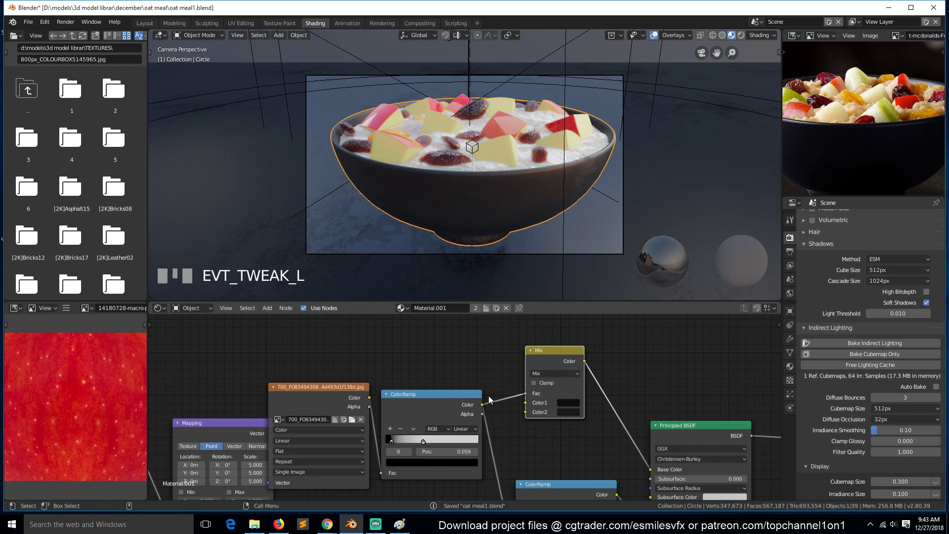
drag(648, 470, 654, 471)
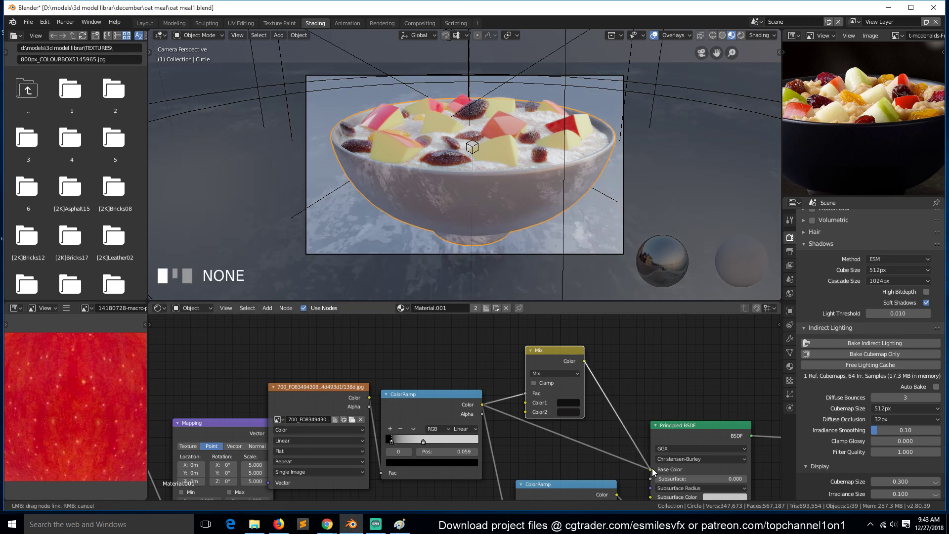
drag(652, 454, 565, 179)
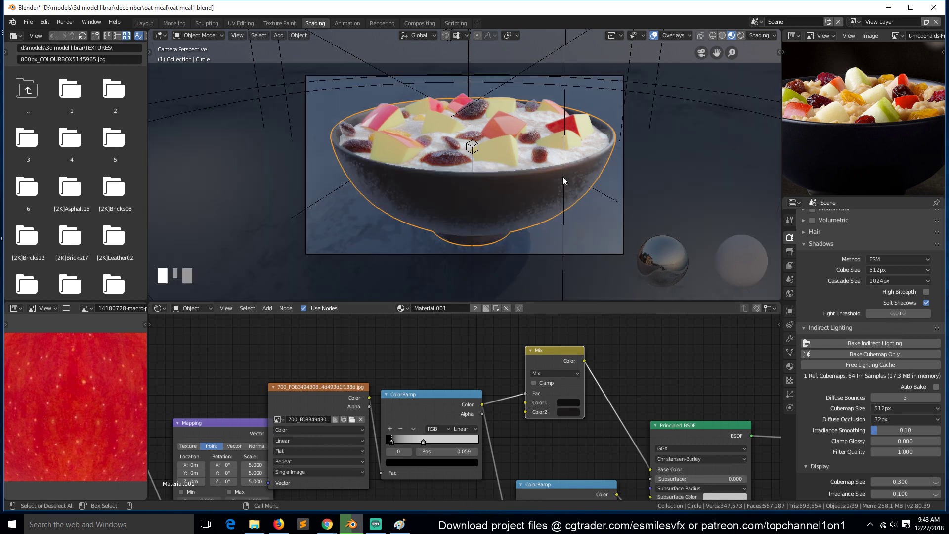
key(alt+a)
click(561, 181)
- Save the file and return to the camera's view of the bowl
scroll(up, 3)
key(s)
click(728, 53)
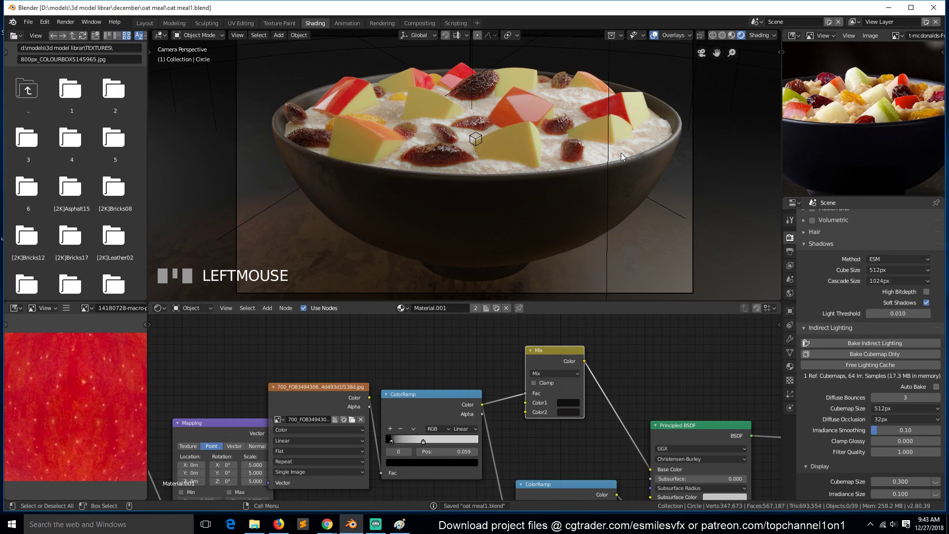
key(`)
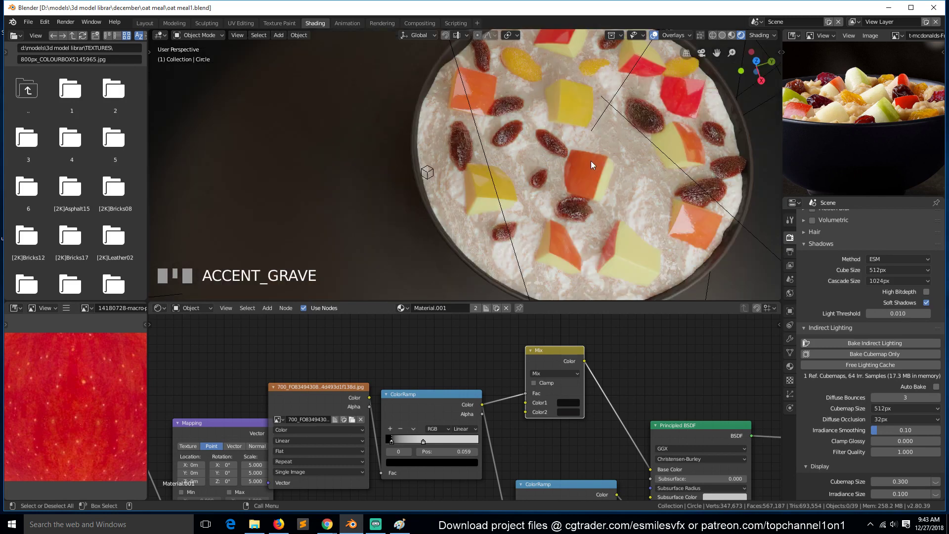
key(KP_0)
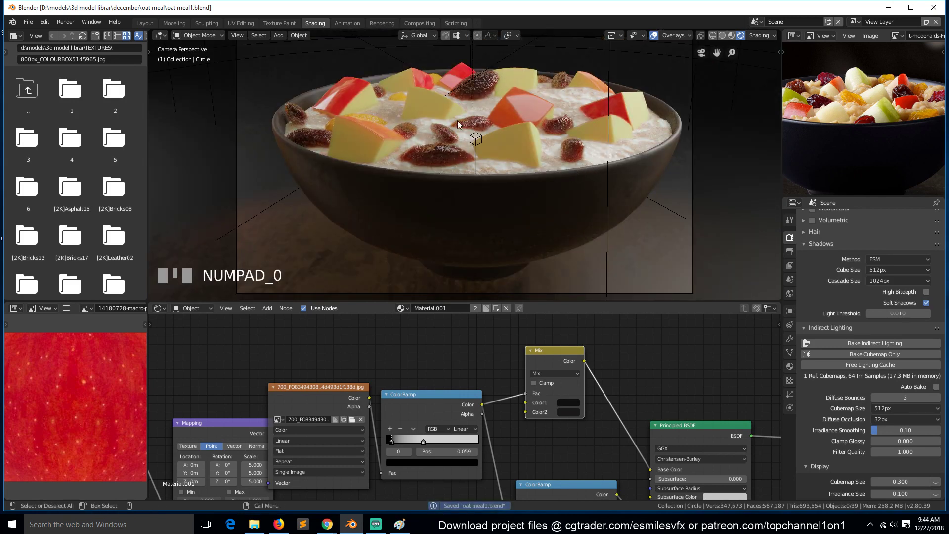
- Tilt the apple chunks with successive rotations and save the file
click(466, 101)
key(r)
click(441, 133)
key(r)
click(507, 147)
key(a)
key(s)
- Enable rendered preview and Depth of Field, focusing the camera on Cube at f-stop 1.0
click(657, 32)
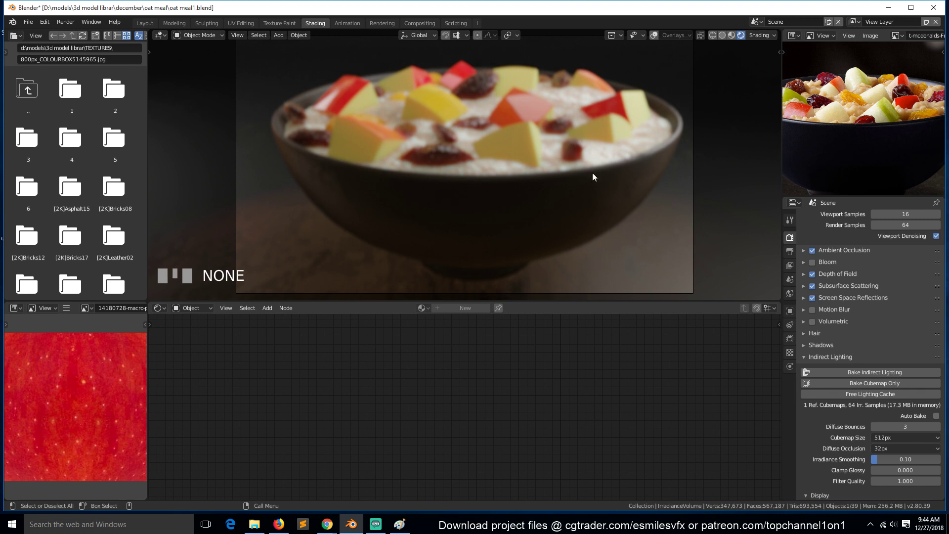
scroll(down, 3)
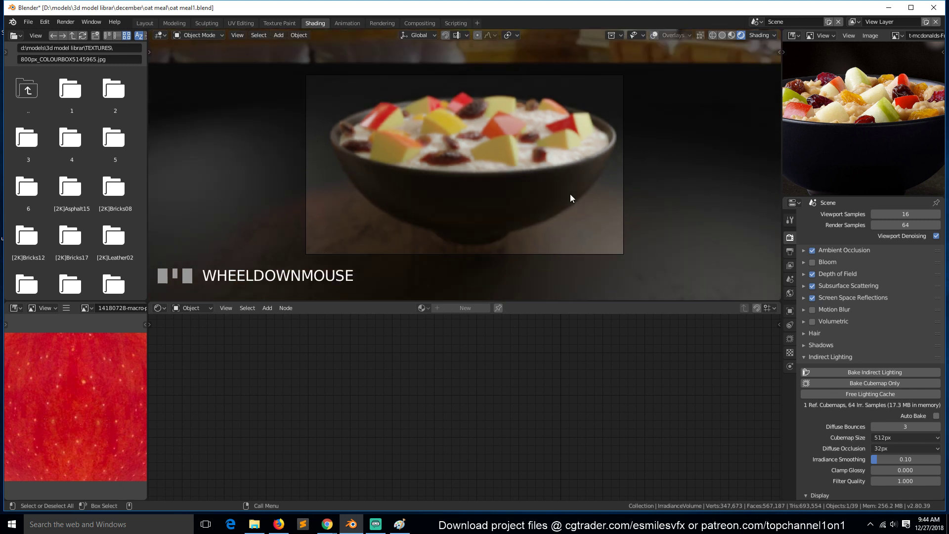
scroll(up, 3)
click(659, 82)
click(654, 63)
click(656, 86)
click(659, 85)
click(659, 85)
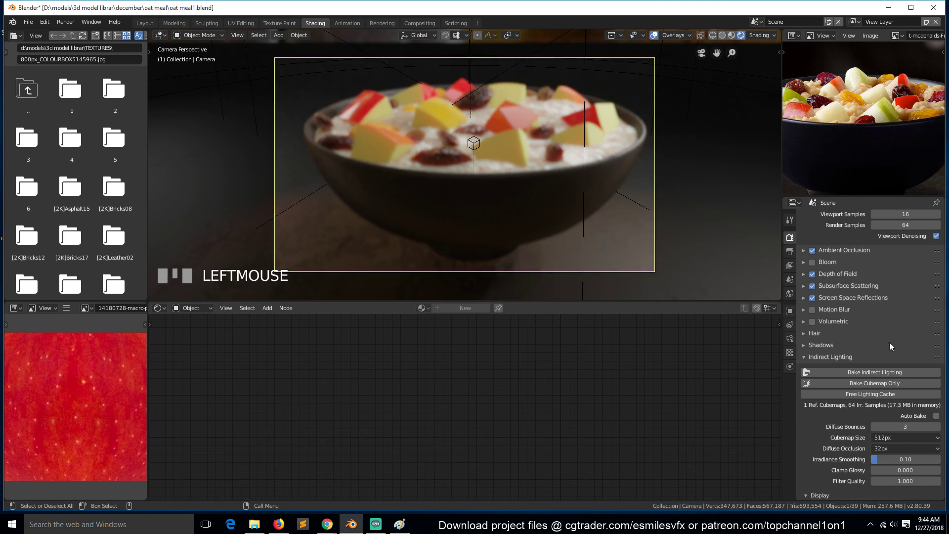
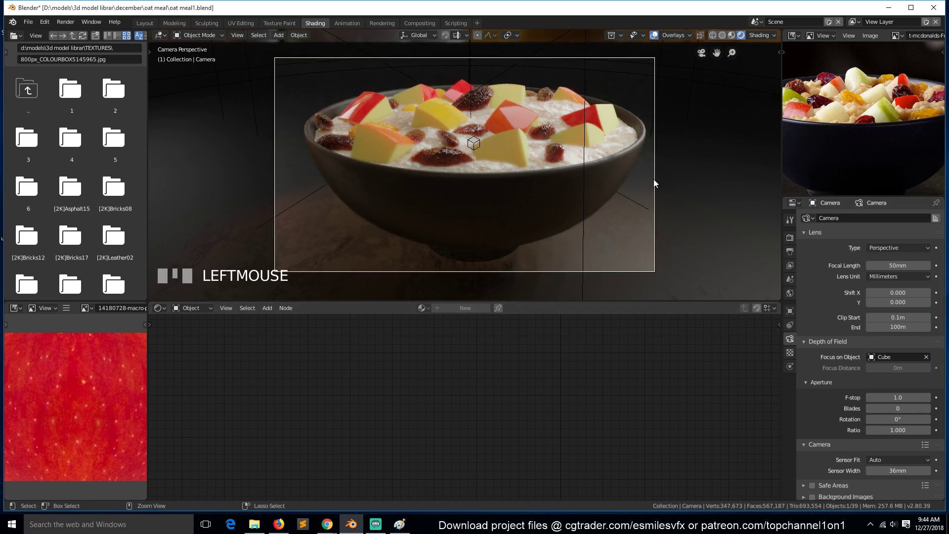
- Save, then set the area light Light to energy 50
key(s)
scroll(down, 3)
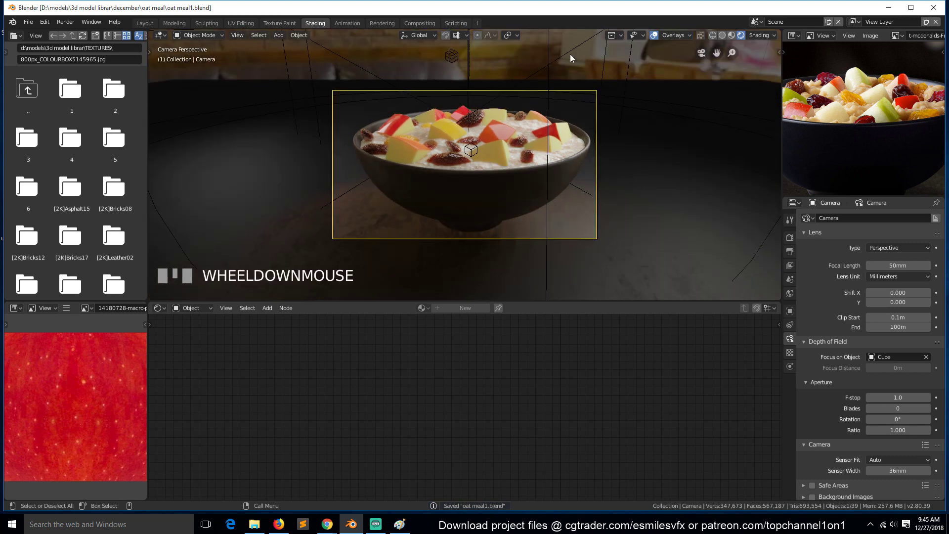
click(574, 51)
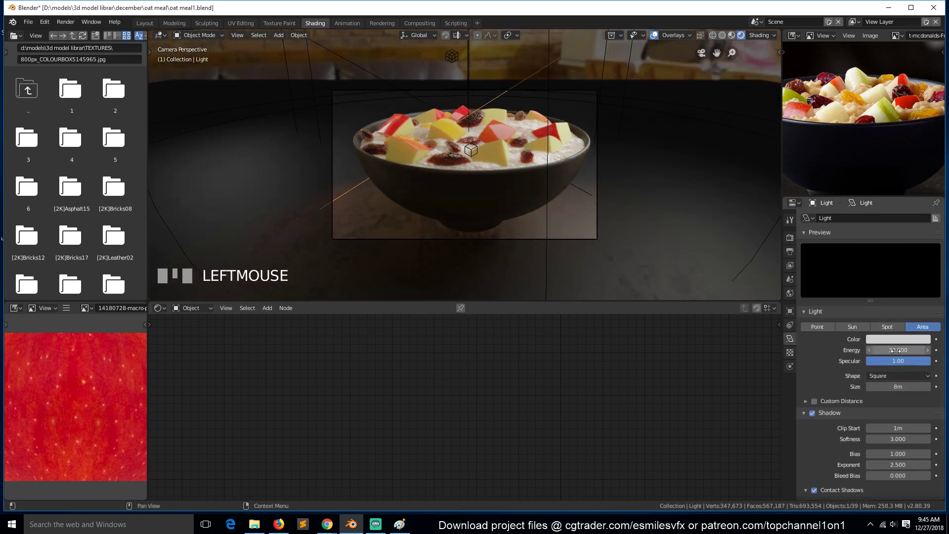
click(858, 367)
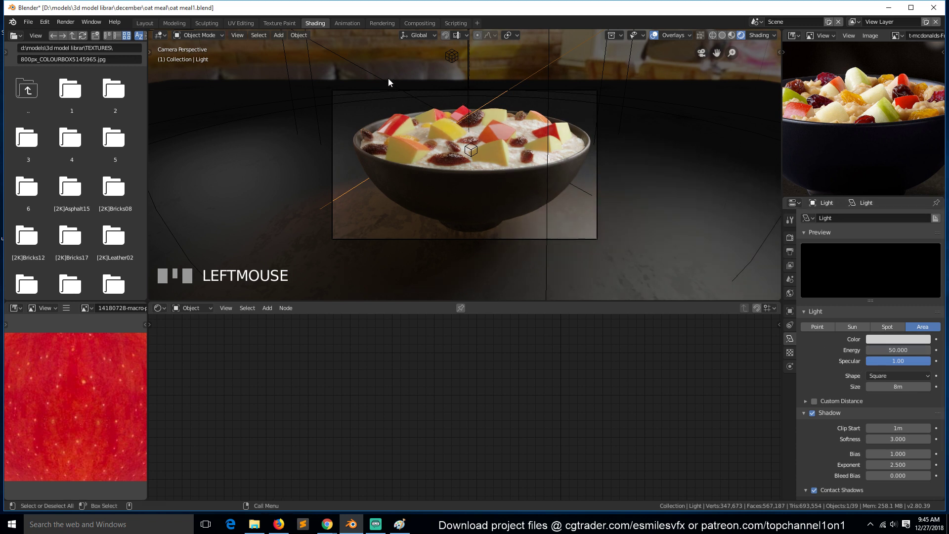
click(376, 70)
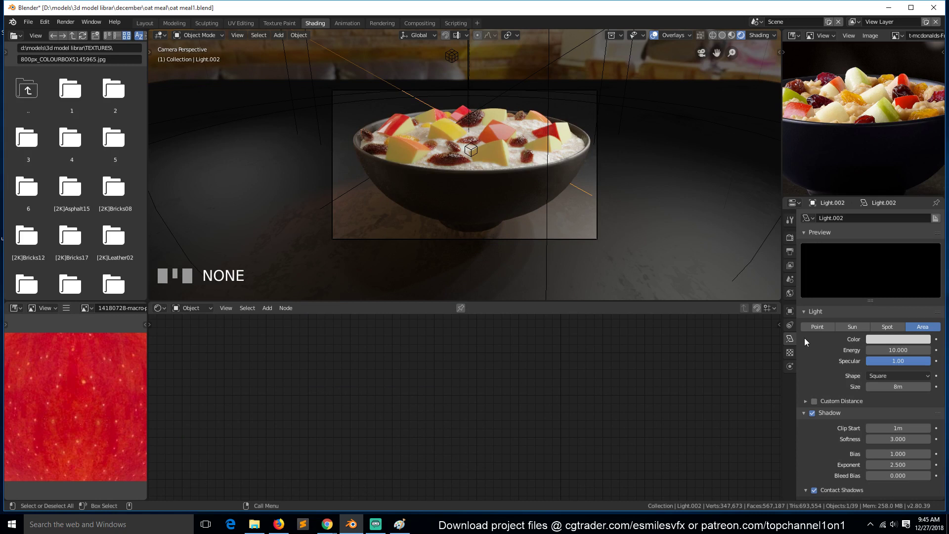
- Raise Light.002's energy from 10 to 60
click(855, 370)
scroll(up, 3)
scroll(down, 3)
key(alt+a)
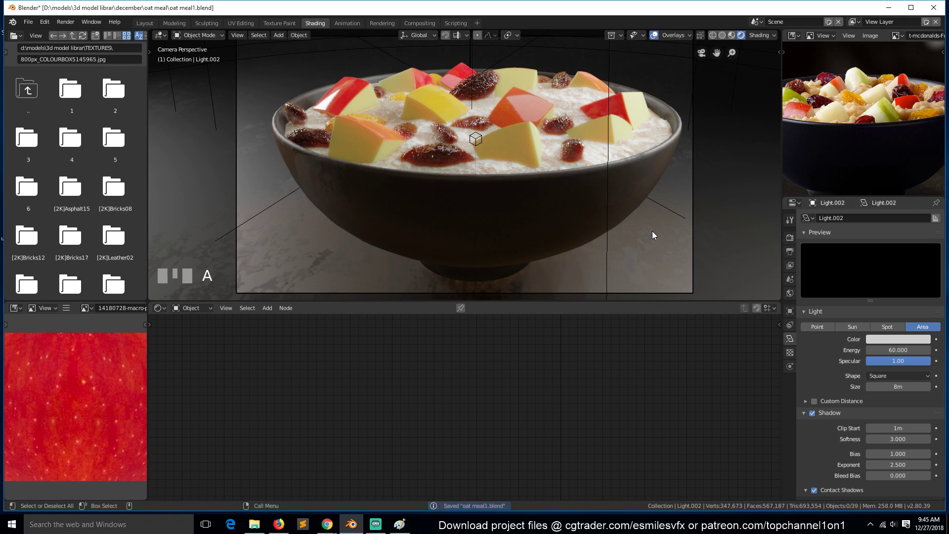
scroll(down, 3)
- Switch the render engine from Eevee to Cycles in Render Properties
click(593, 77)
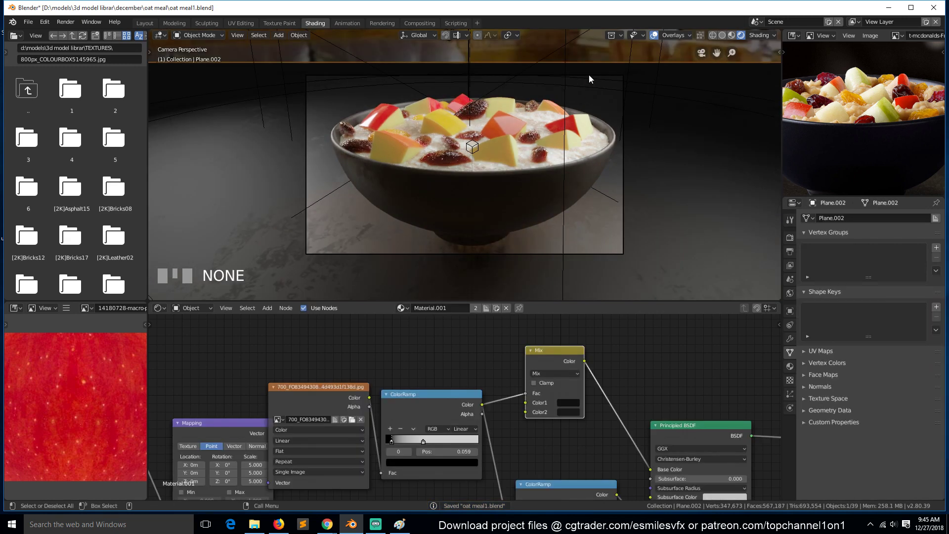
click(589, 78)
key(g)
click(614, 141)
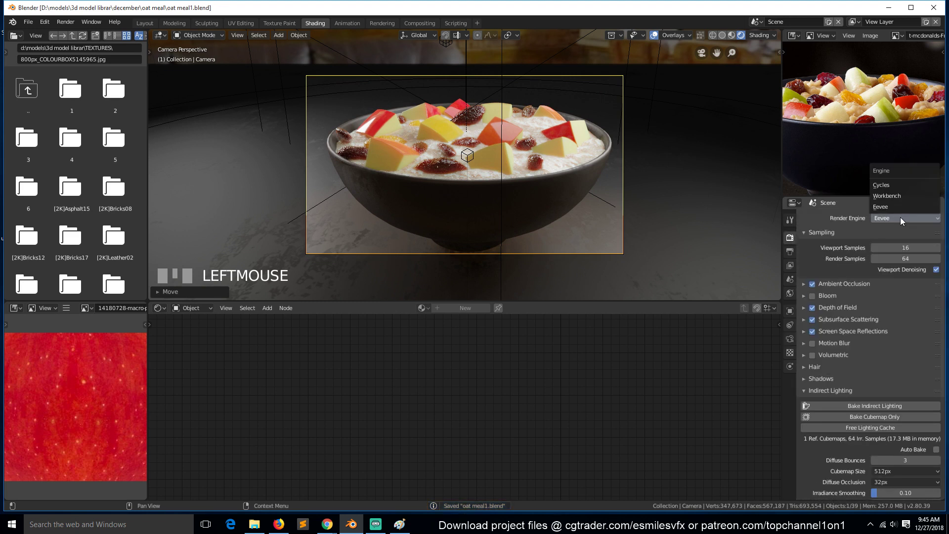
click(625, 221)
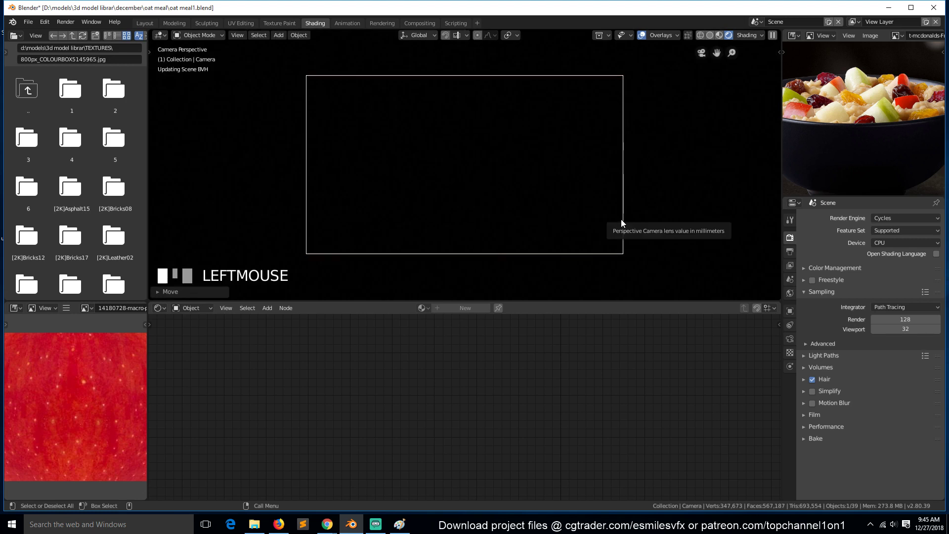